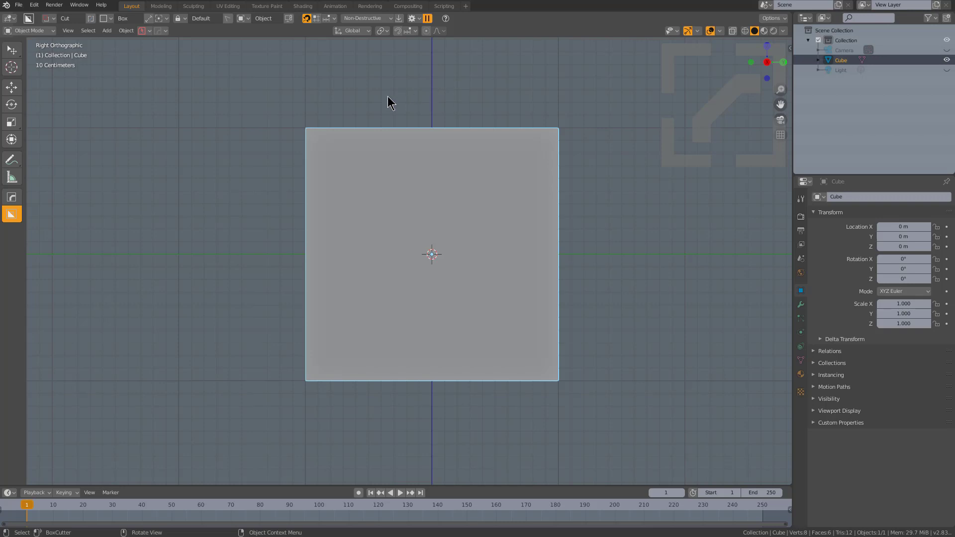
Convert the default cube into a sphere with HardOps Meshtools > SphereCast.
scroll(down, 3)
middle_click(374, 167)
scroll(up, 3)
middle_click(579, 243)
scroll(down, 3)
key(q)
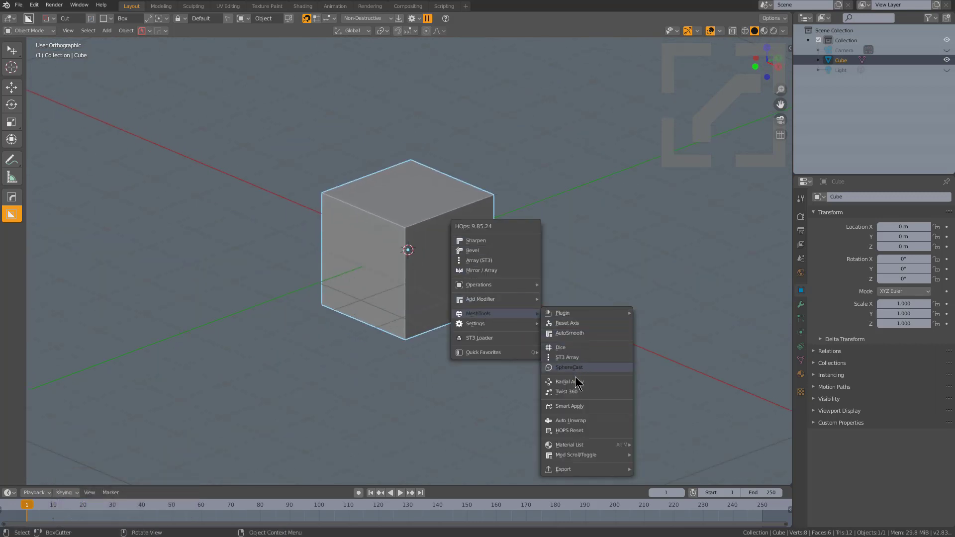
click(583, 367)
Raise the Subdivision modifier's viewport level to 4, previewing the other levels along the way.
scroll(up, 3)
click(795, 300)
click(806, 309)
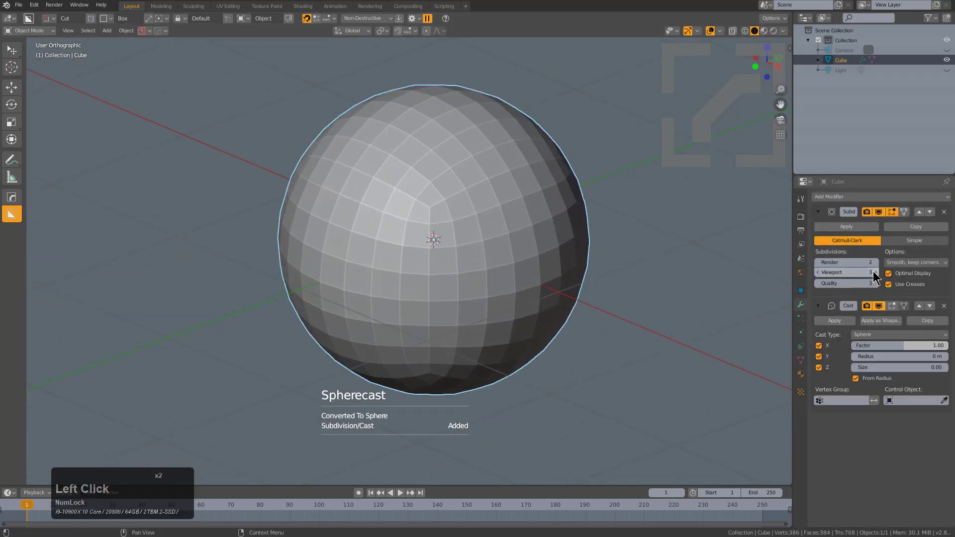
click(877, 275)
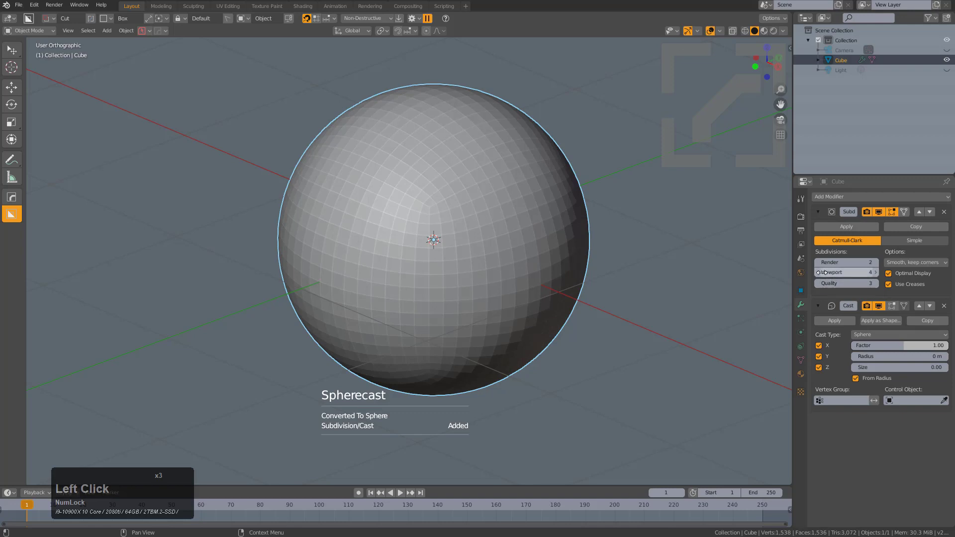
key(ctrl+1)
key(ctrl+1)
key(ctrl+2)
key(ctrl+3)
key(ctrl+4)
key(ctrl+5)
key(ctrl+4)
key(ctrl+3)
key(ctrl+2)
key(ctrl+3)
key(ctrl+4)
middle_click(569, 255)
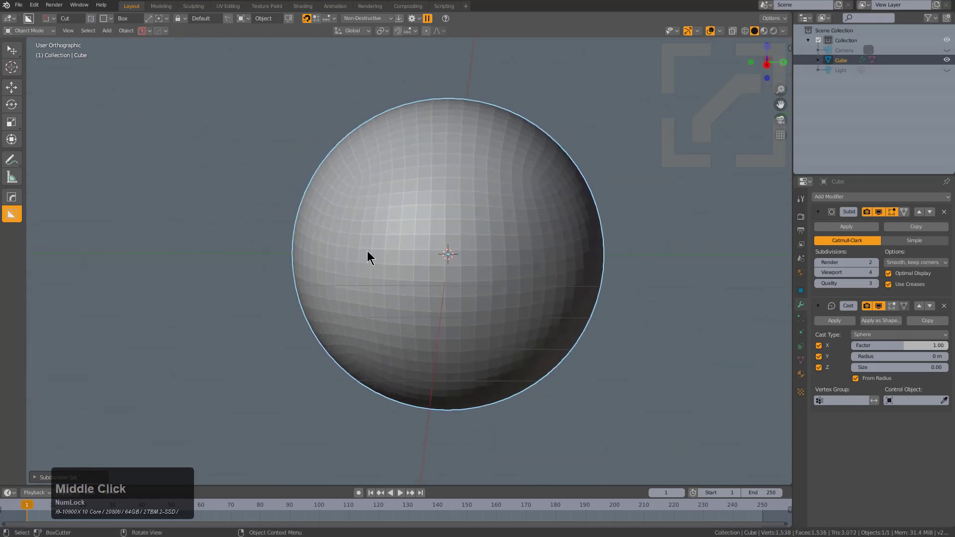
From front view, BoxCutter a bevel-cornered box out of the sphere's upper-left quarter and inspect the notch.
key(KP_1)
middle_click(413, 268)
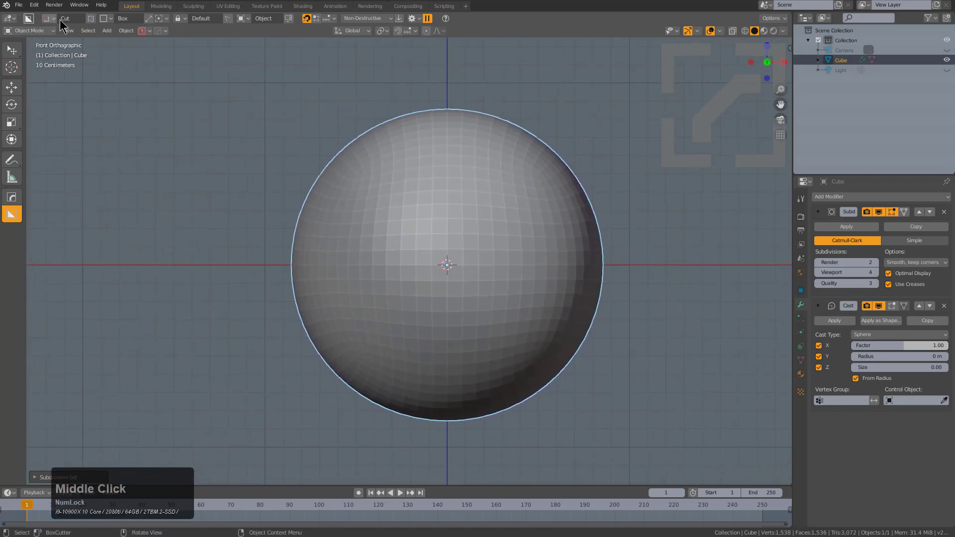
click(254, 69)
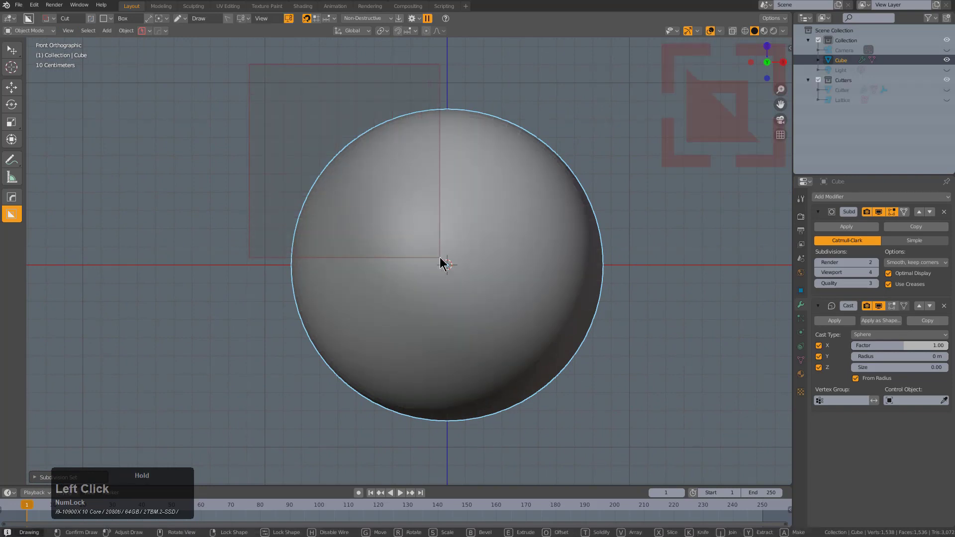
key(b)
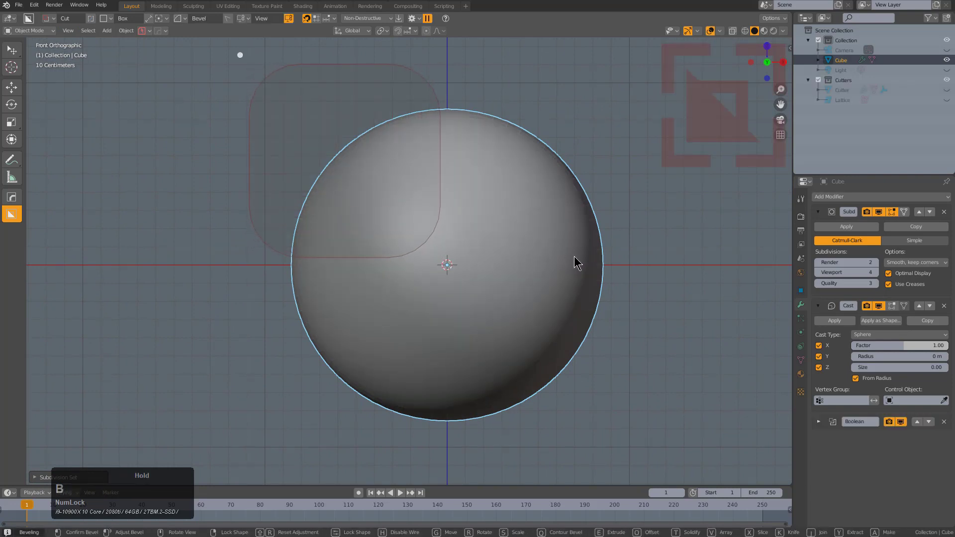
key(b)
scroll(up, 3)
scroll(up, 3)
click(552, 258)
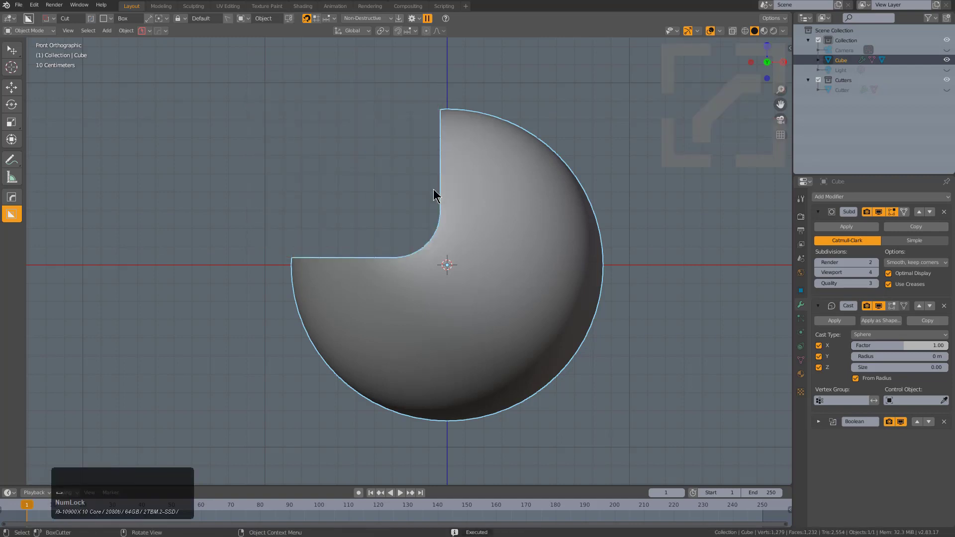
middle_click(444, 207)
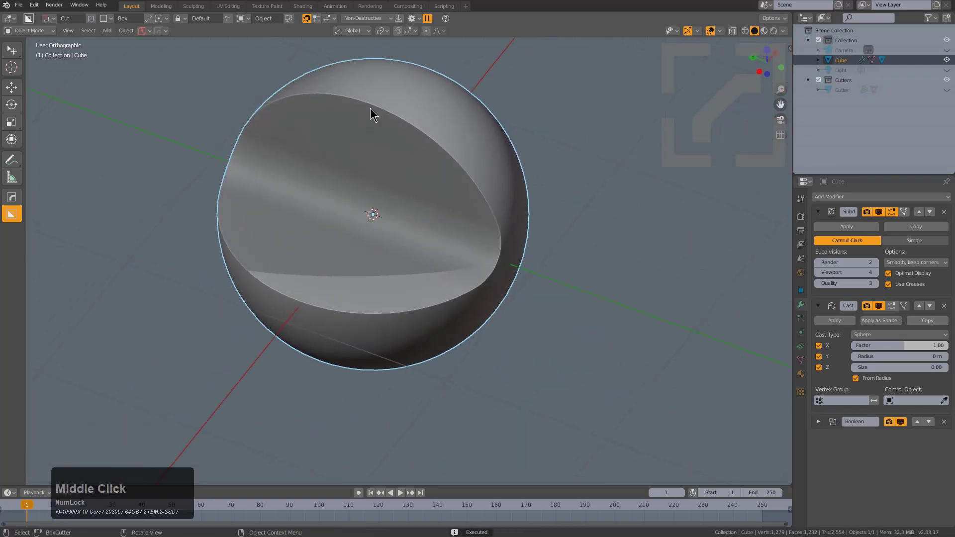
middle_click(364, 289)
middle_click(500, 321)
scroll(up, 3)
scroll(down, 3)
key(alt+v)
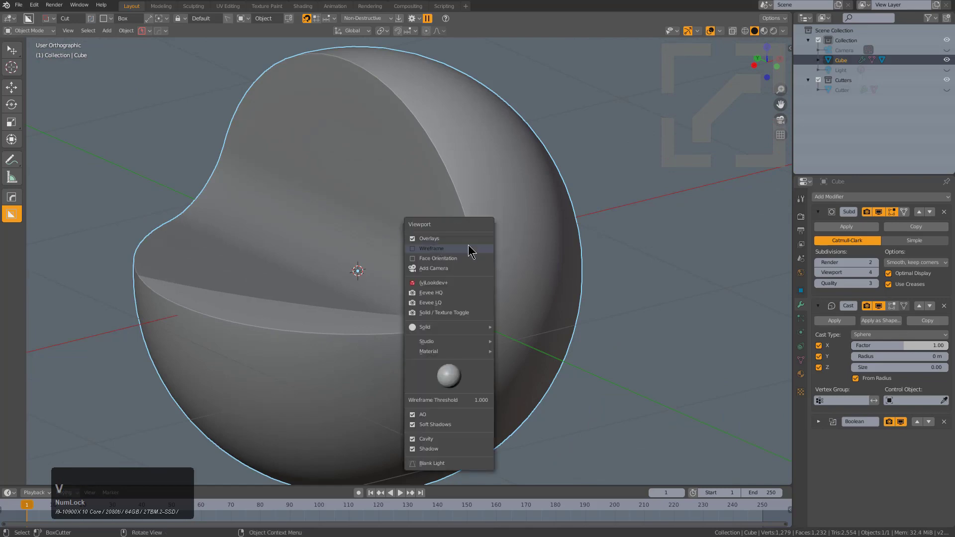
click(468, 251)
middle_click(470, 251)
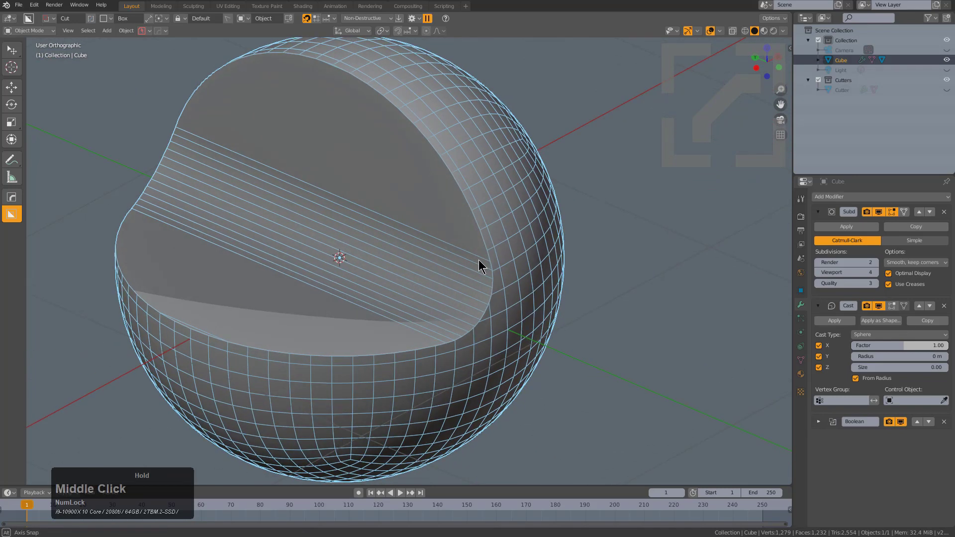
scroll(up, 3)
scroll(up, 3)
scroll(up, 3)
middle_click(496, 304)
scroll(down, 3)
scroll(up, 3)
key(q)
click(563, 175)
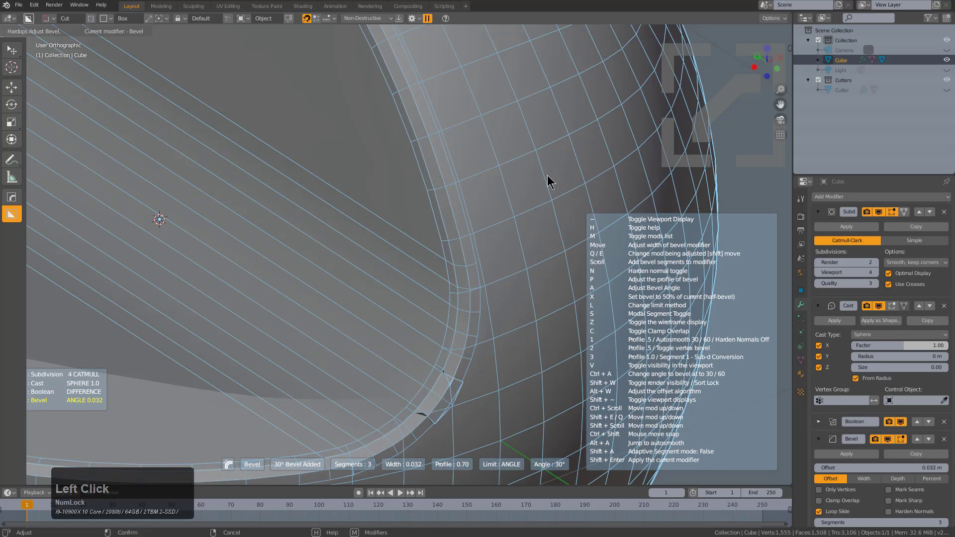
scroll(down, 3)
middle_click(434, 272)
scroll(down, 3)
middle_click(412, 296)
scroll(down, 3)
middle_click(440, 285)
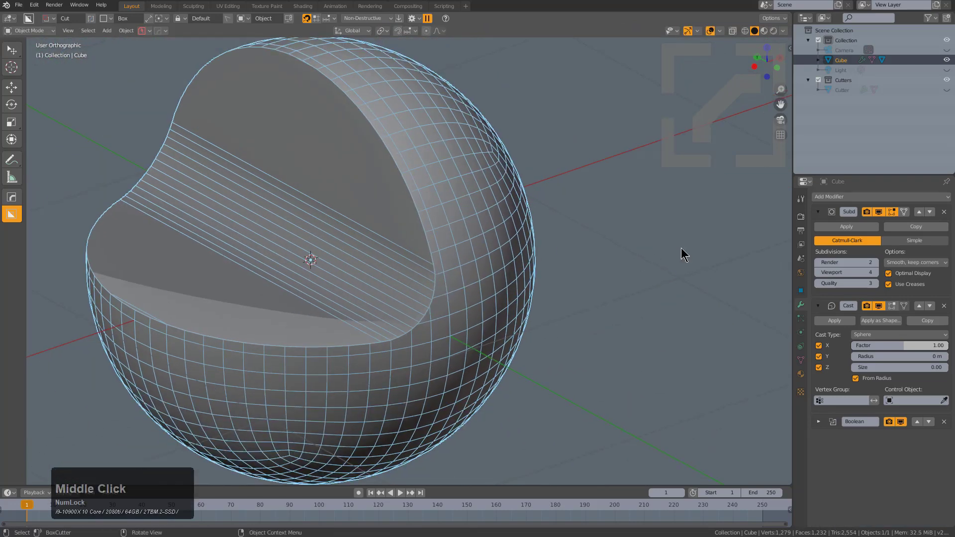
scroll(up, 3)
key(alt+v)
click(491, 219)
middle_click(470, 298)
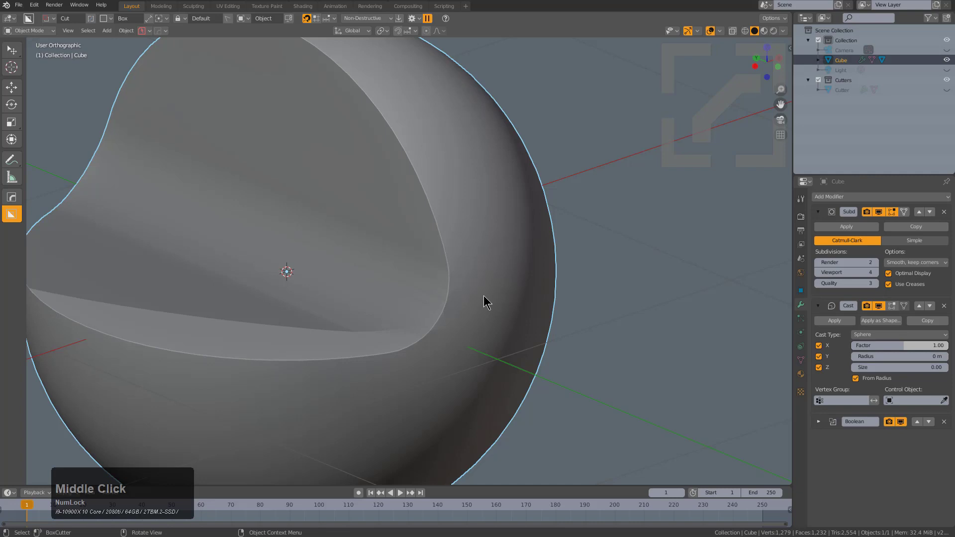
key(alt+Num_Lock)
middle_click(486, 298)
key(alt+v)
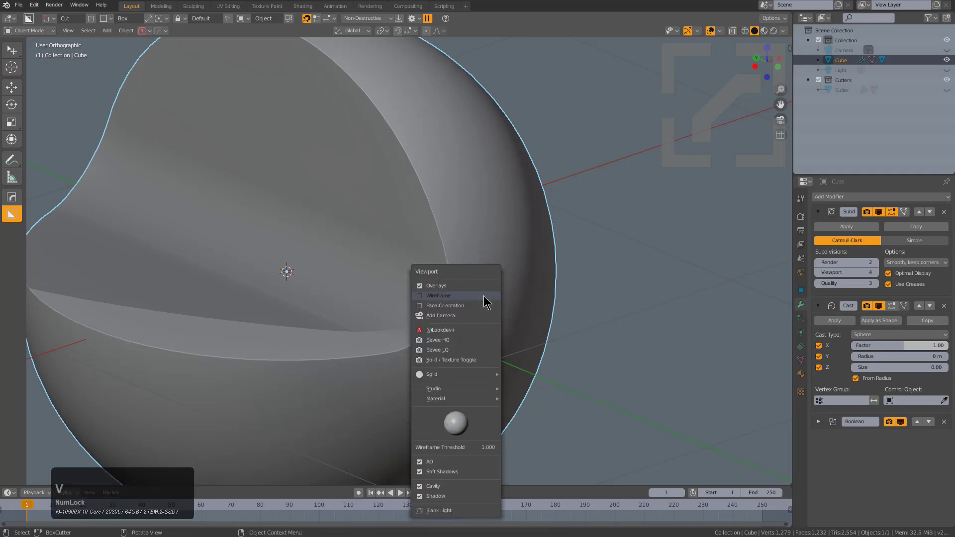
middle_click(546, 272)
middle_click(518, 274)
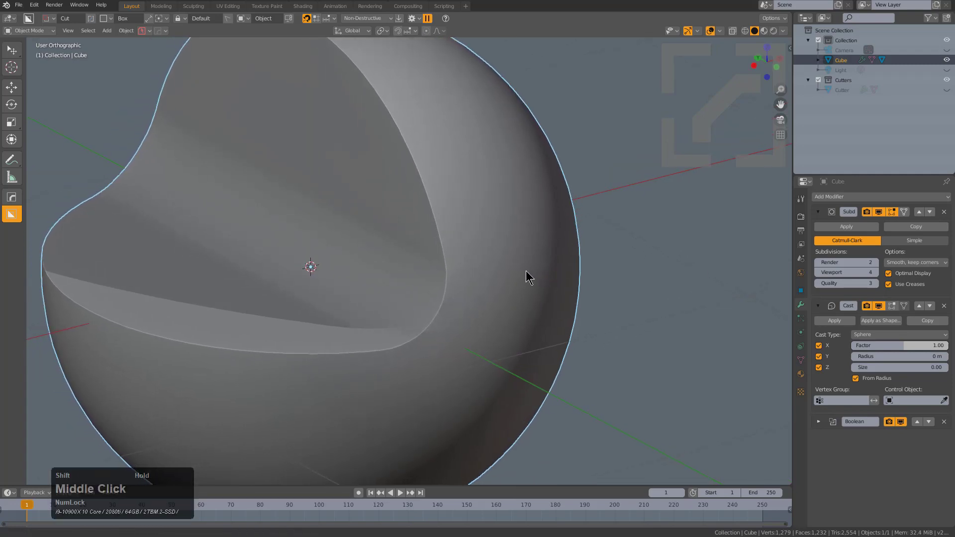
Apply Visual Geometry to Mesh so the sphere's modifiers become real geometry.
key(ctrl+a)
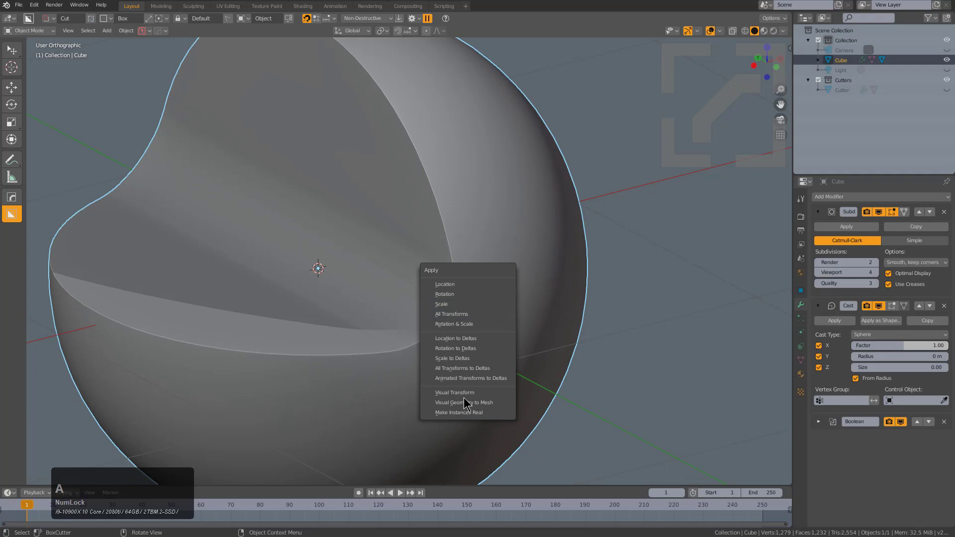
click(465, 402)
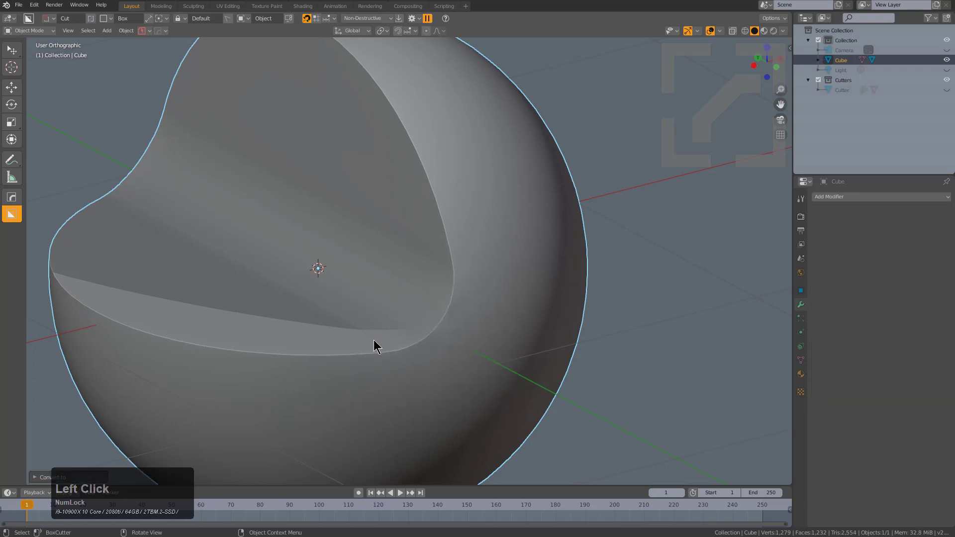
key(a)
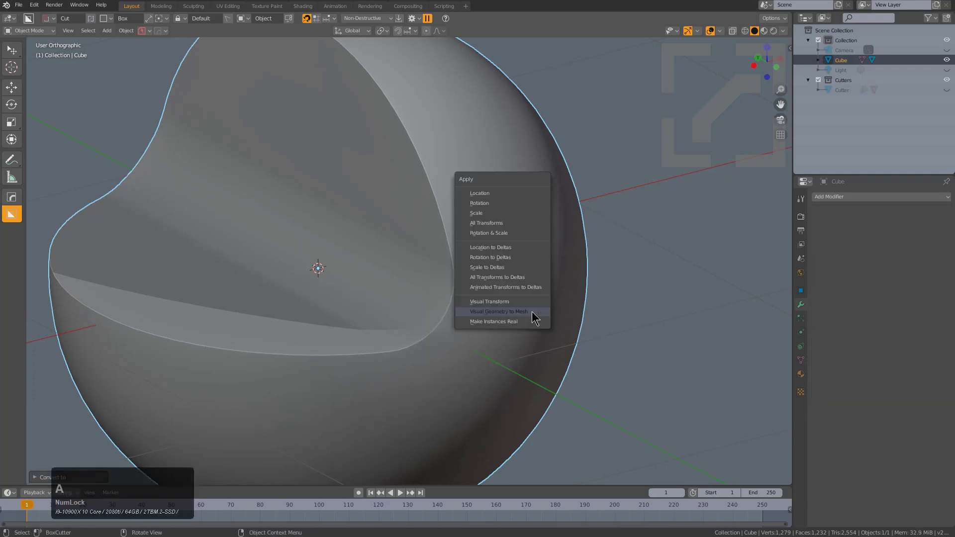
click(534, 313)
Enter Edit Mode and frame the view on the notch's curved edge.
middle_click(378, 328)
middle_click(413, 335)
scroll(up, 3)
middle_click(472, 341)
scroll(up, 3)
click(371, 290)
key(KP_Decimal)
middle_click(432, 251)
scroll(up, 3)
Merge three stray vertices along the notch edge into their neighbours.
click(389, 258)
key(m)
click(403, 256)
key(m)
click(424, 271)
click(593, 188)
click(553, 209)
key(shift+r)
scroll(down, 3)
middle_click(584, 245)
click(412, 261)
Connect vertices on the notch border with J and fill the resulting face.
key(shift+r)
click(430, 241)
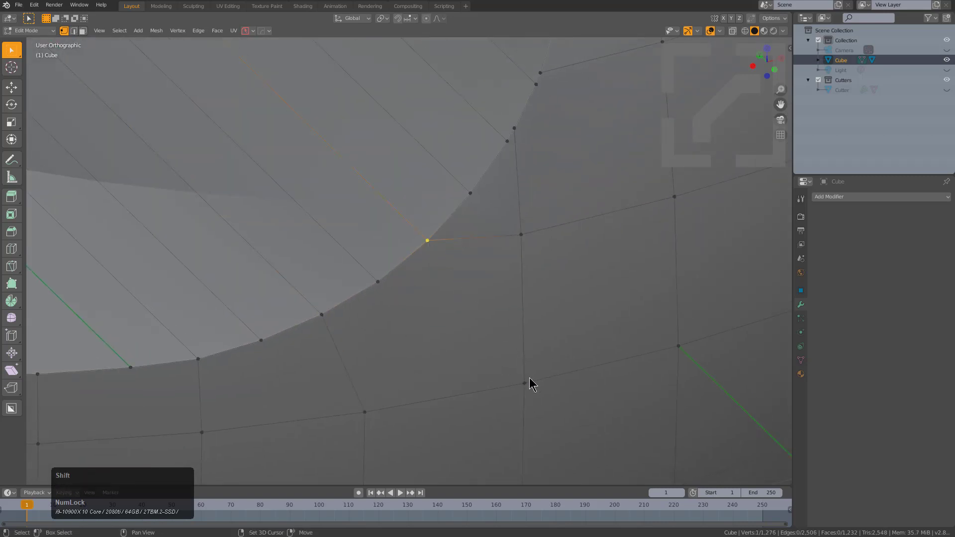
click(532, 379)
key(j)
click(477, 196)
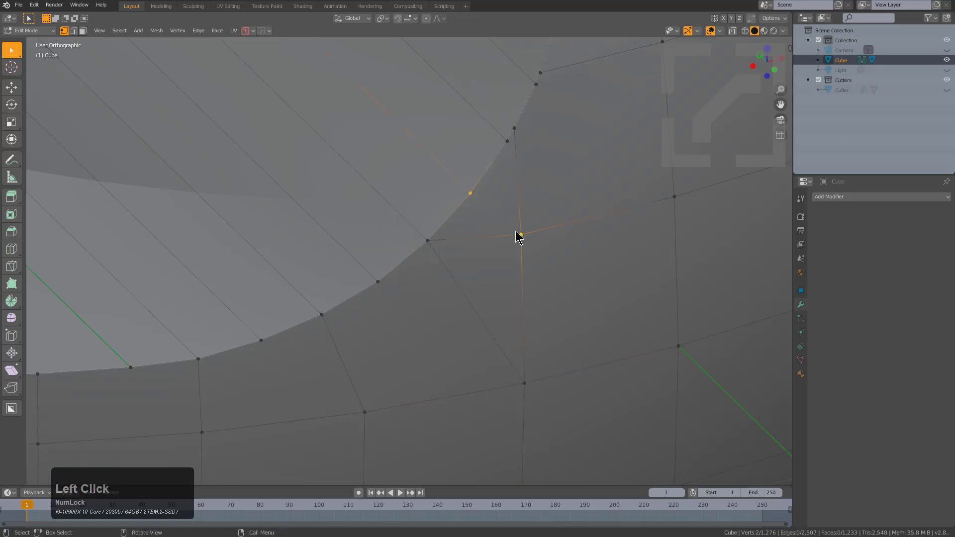
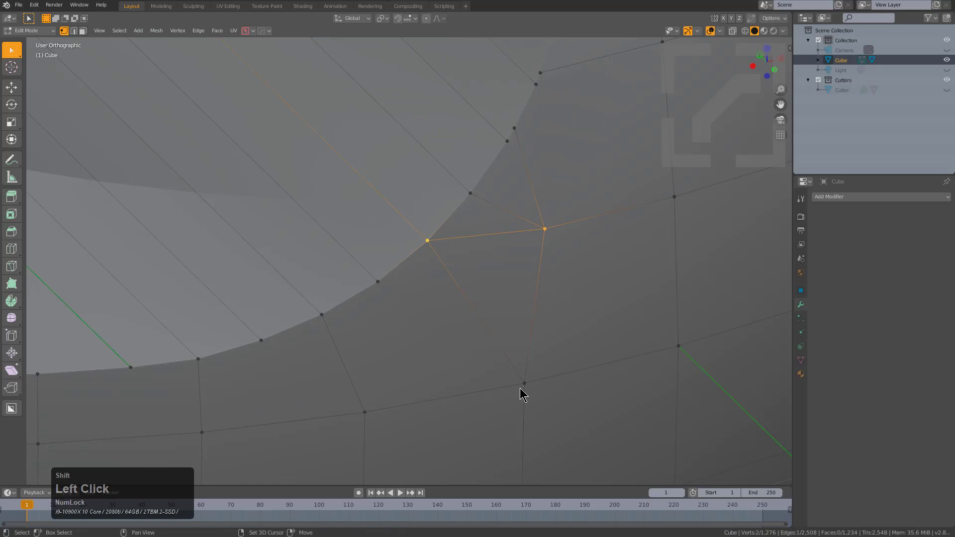
double_click(526, 380)
click(474, 185)
key(f)
scroll(down, 3)
middle_click(432, 265)
Slide a vertex below the notch along its edge and merge it into its neighbour.
click(396, 200)
click(420, 272)
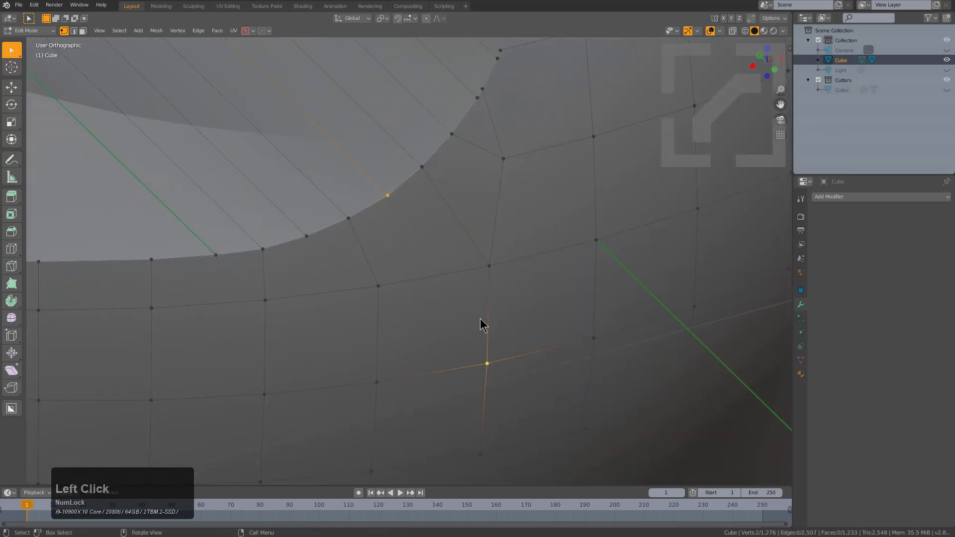
key(j)
click(376, 286)
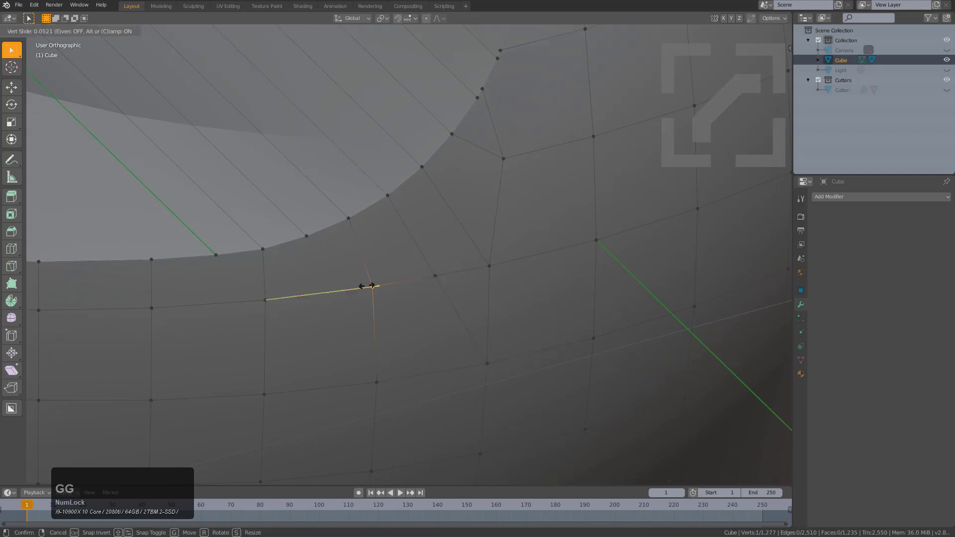
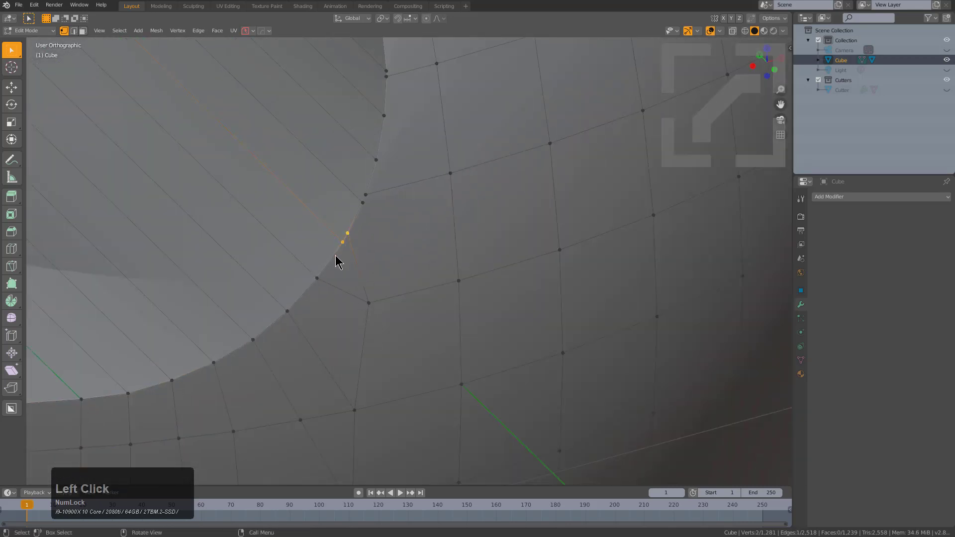
key(m)
click(351, 250)
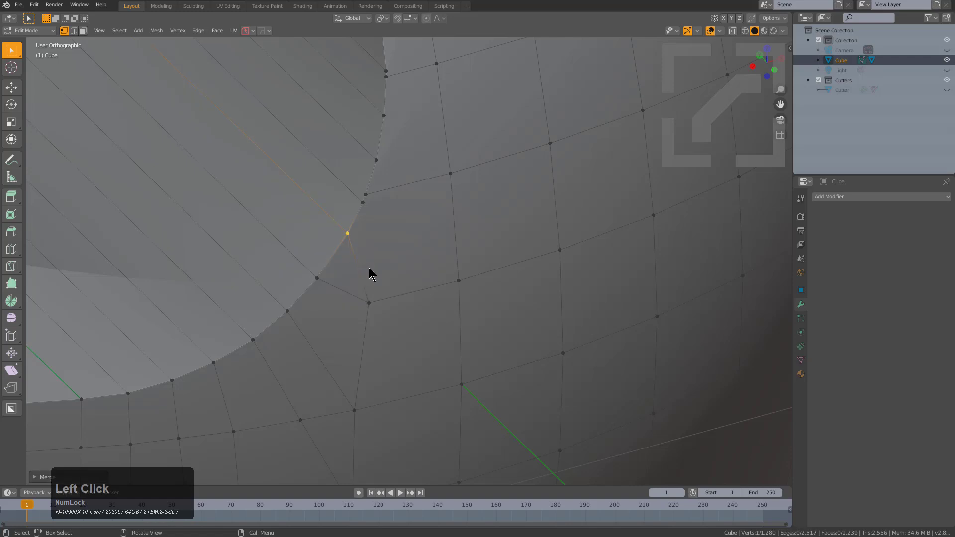
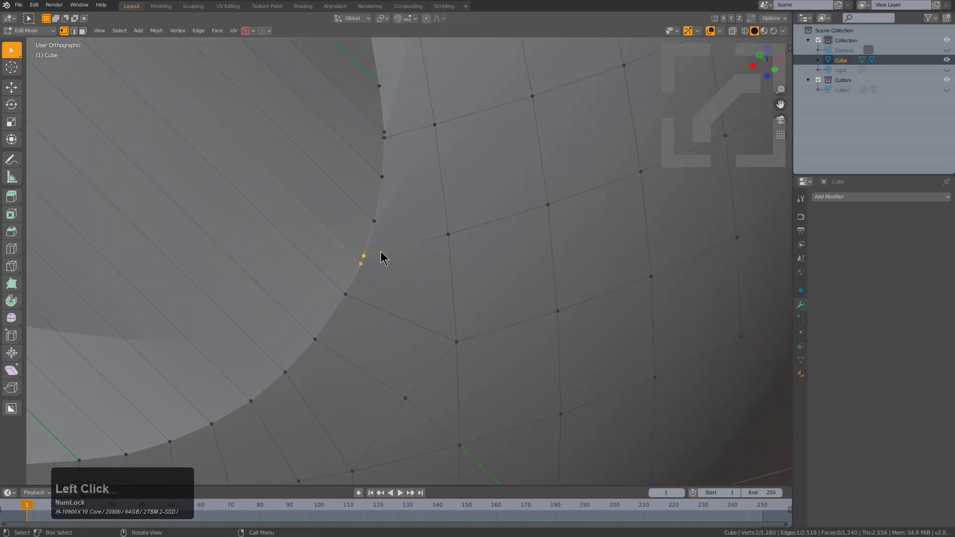
Merge two close notch-edge vertices, connect pairs with new edges and fill the corner face.
key(,)
key(m)
click(390, 247)
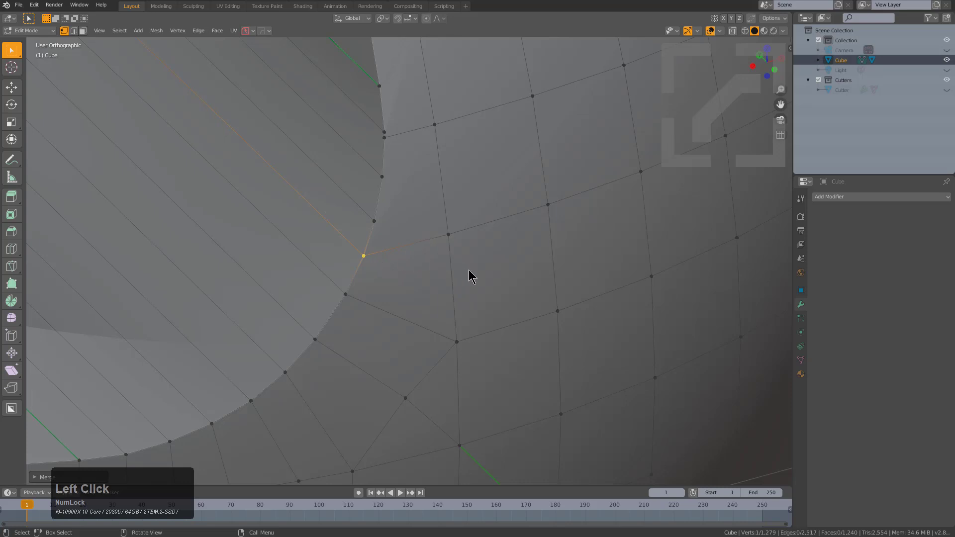
key(j)
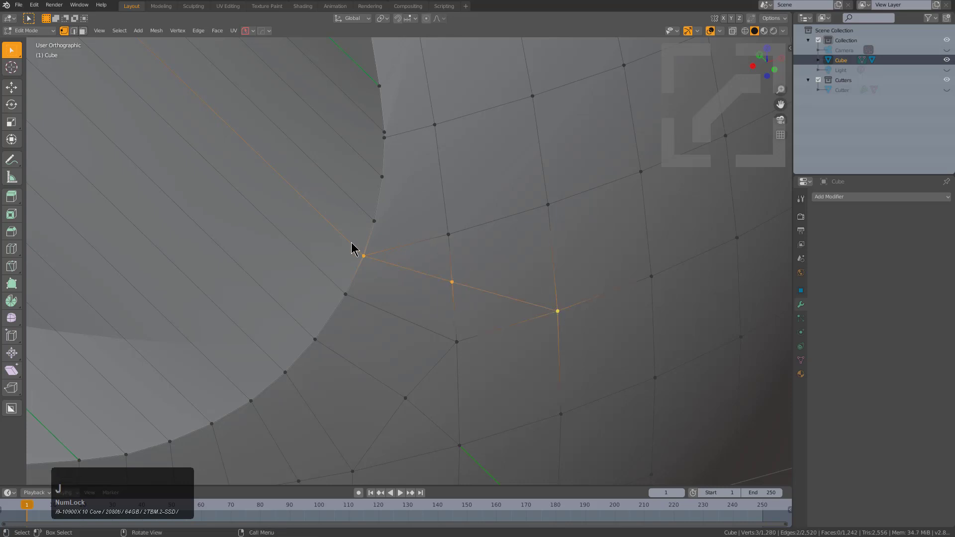
click(374, 221)
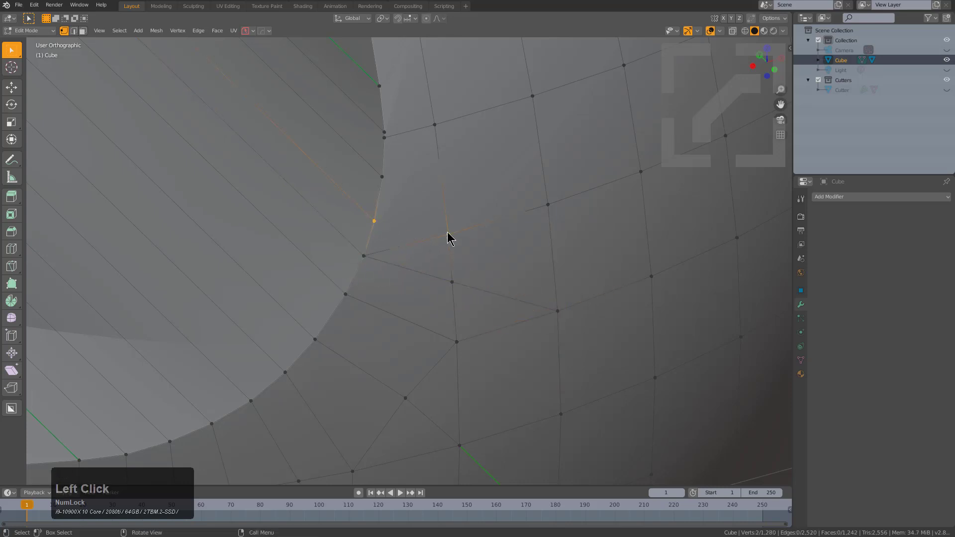
key(j)
click(453, 276)
double_click(375, 262)
key(f)
middle_click(406, 264)
key(alt+a)
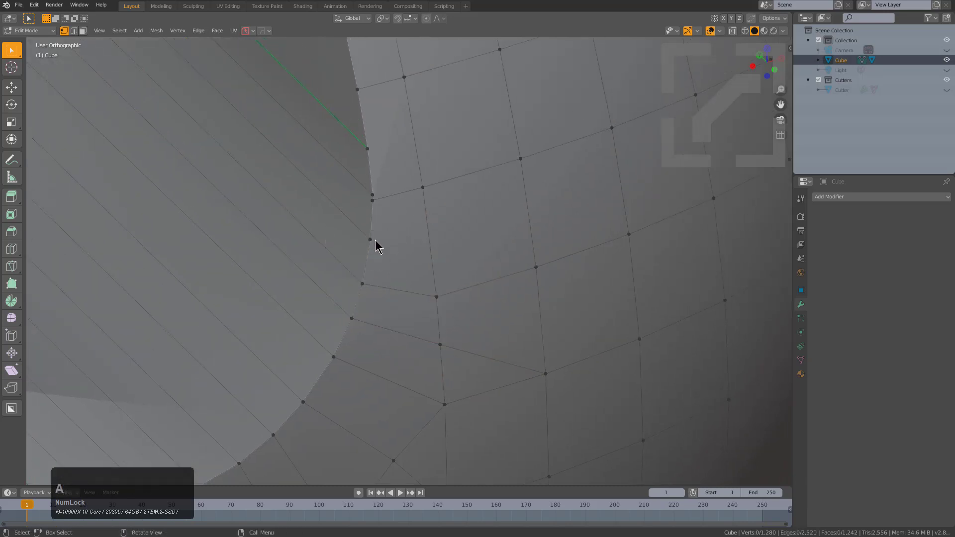
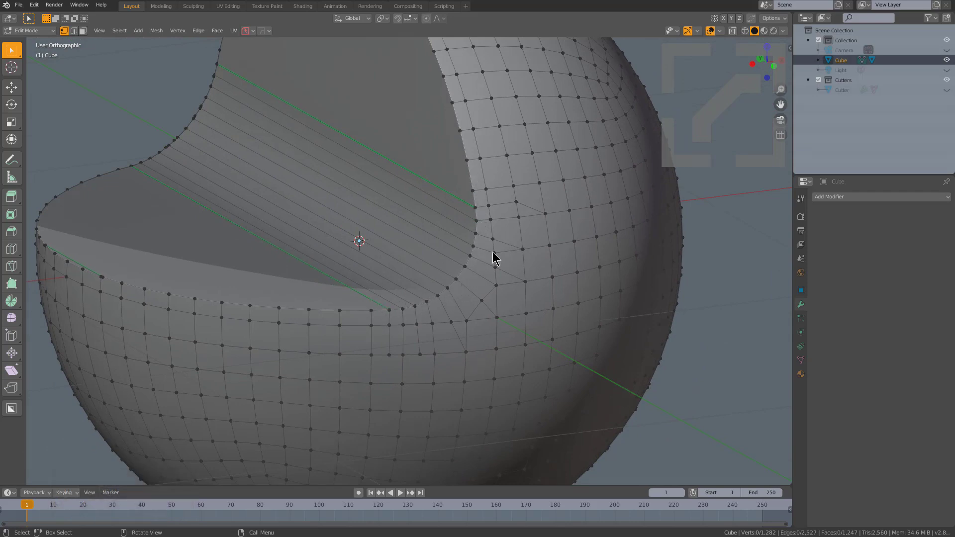
Join pairs of vertices beneath the notch corner with new edges using J.
middle_click(486, 306)
scroll(up, 3)
click(494, 321)
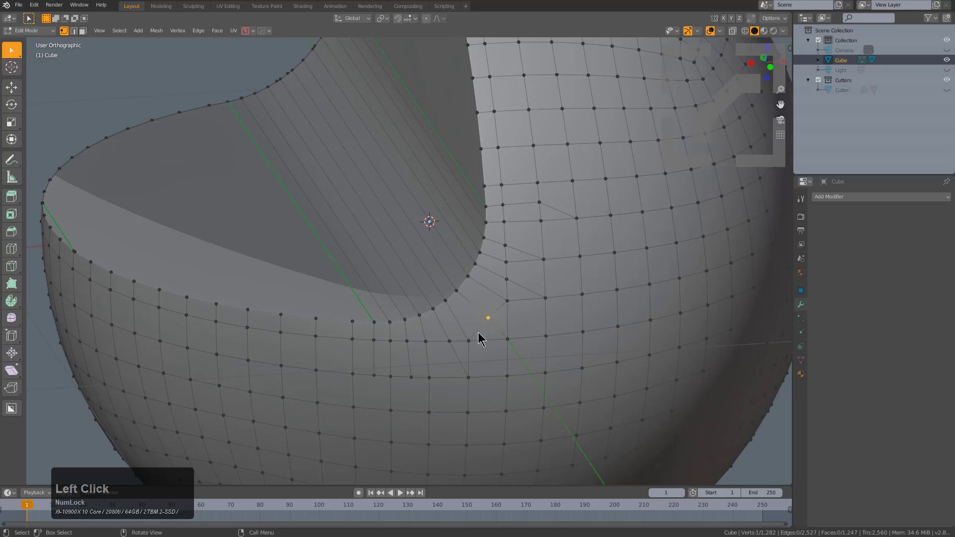
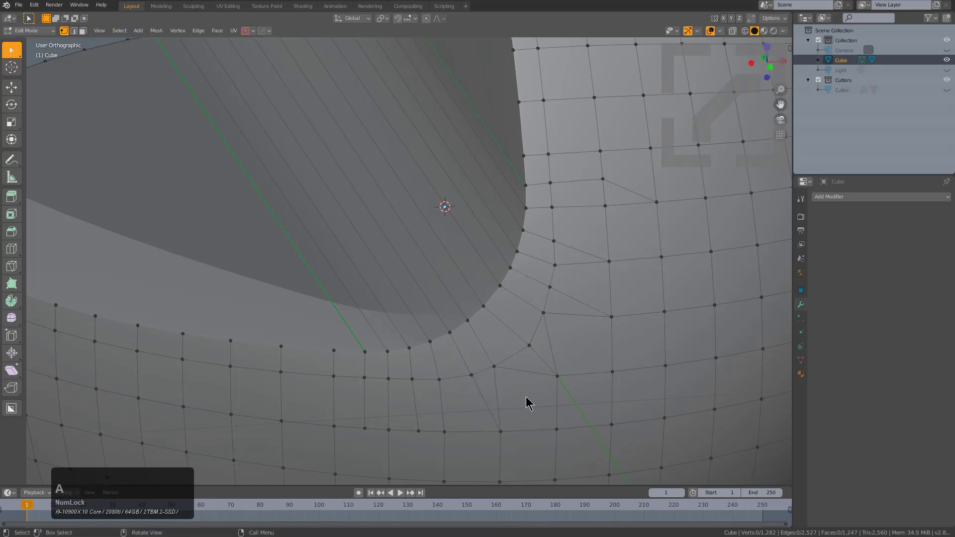
click(546, 324)
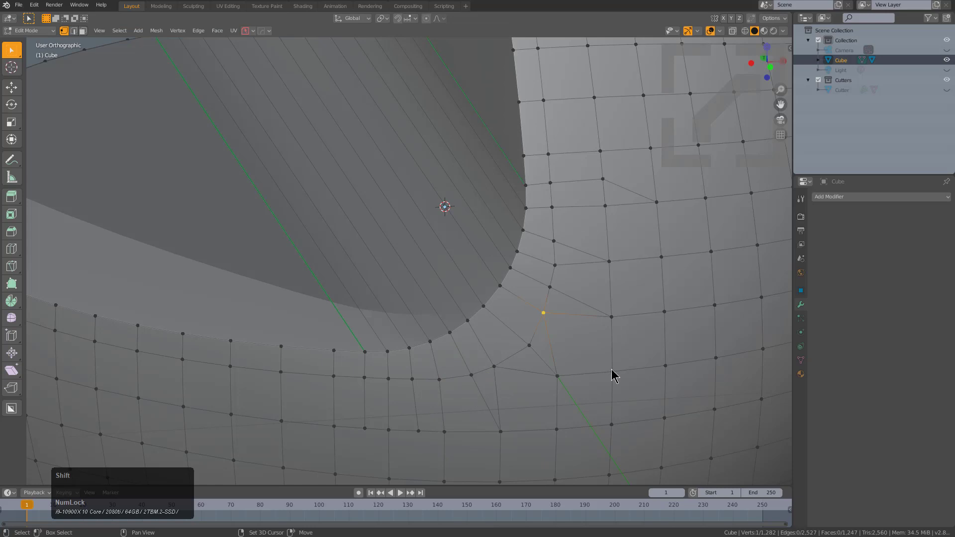
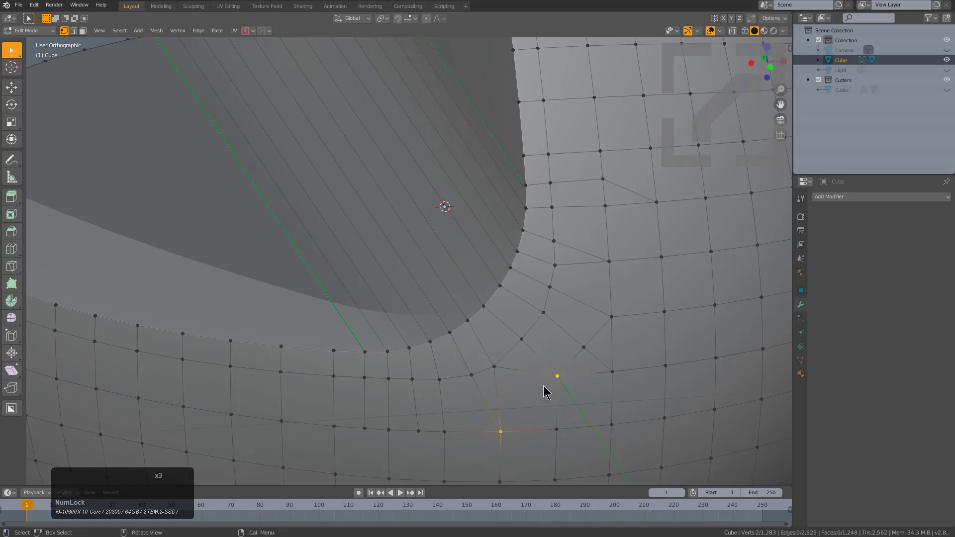
key(j)
click(505, 373)
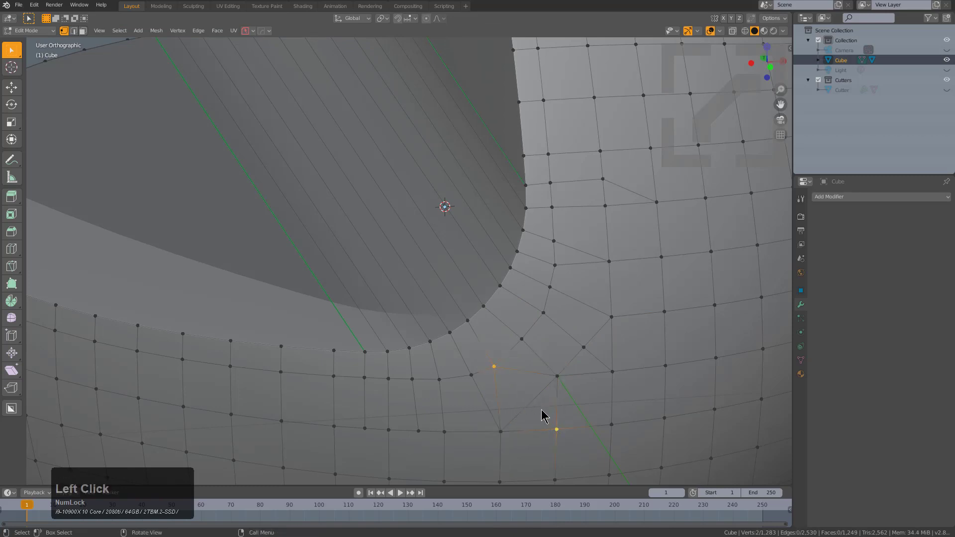
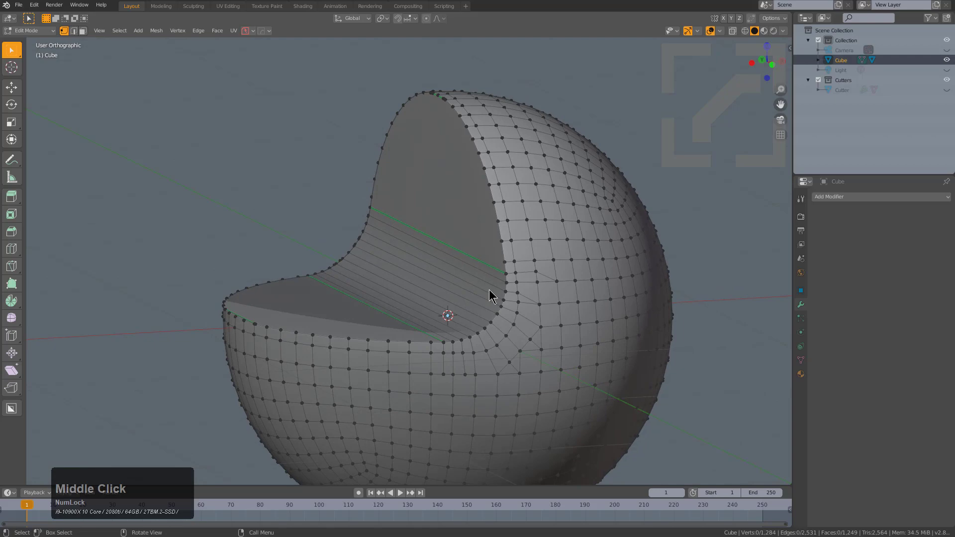
In face select mode, select the notch's two flat cut faces and bring up the Select menu.
middle_click(415, 340)
middle_click(482, 288)
scroll(up, 3)
scroll(down, 3)
middle_click(536, 273)
key(3)
click(371, 323)
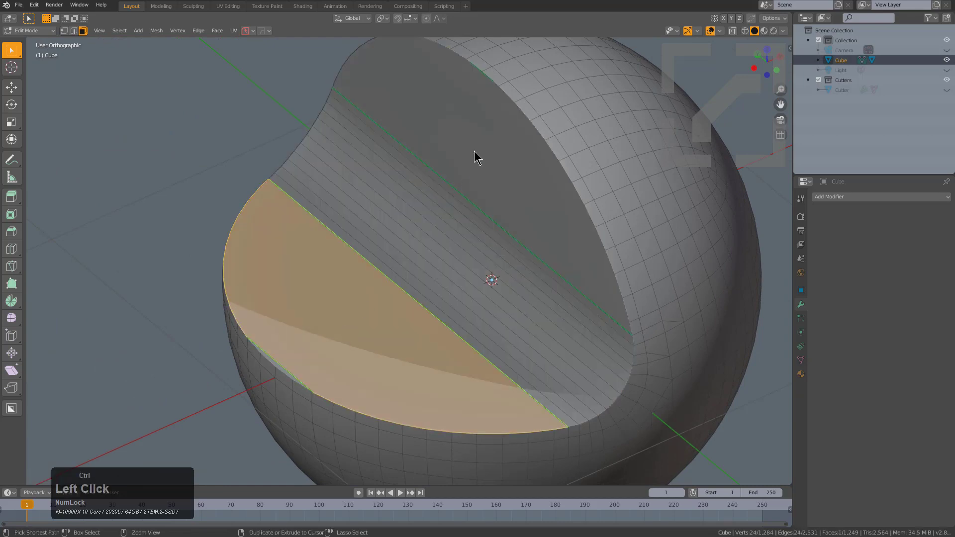
middle_click(465, 231)
middle_click(513, 239)
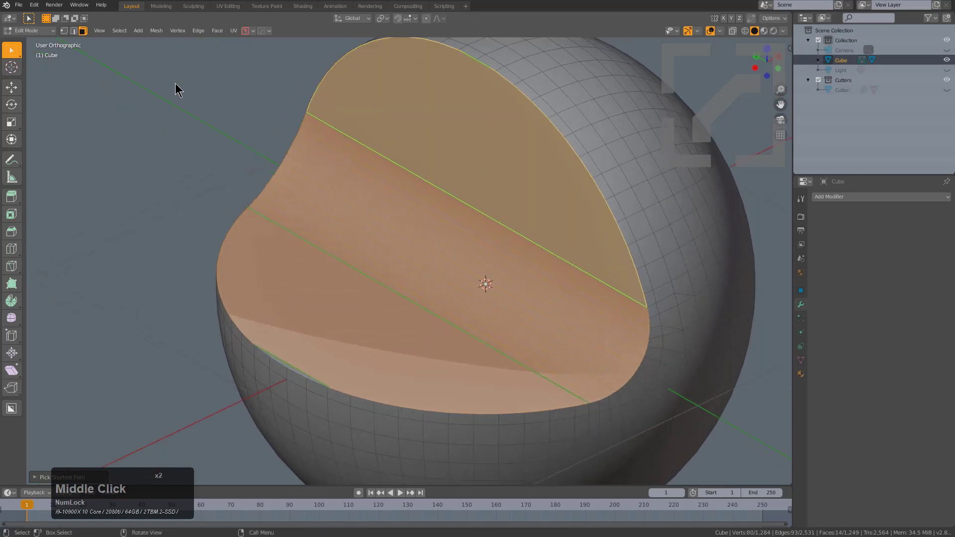
click(125, 33)
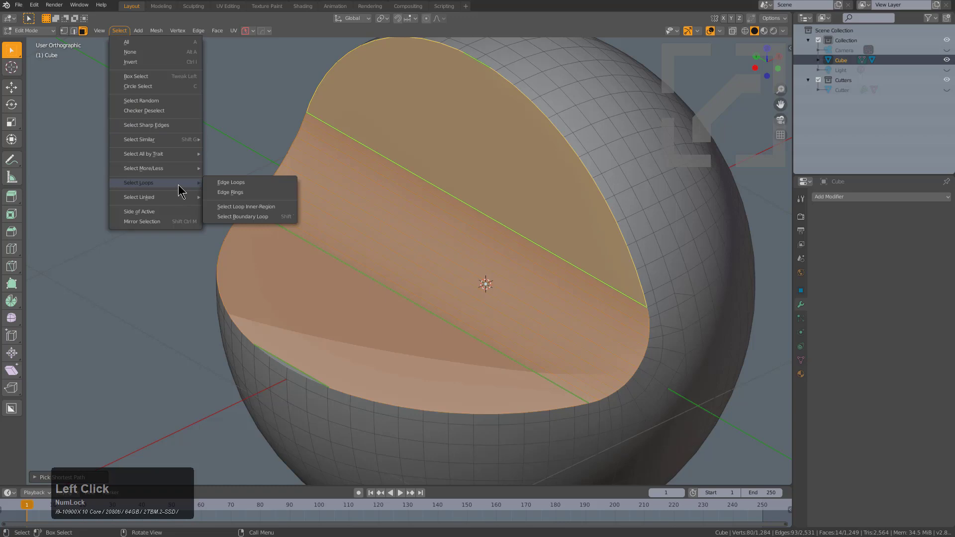
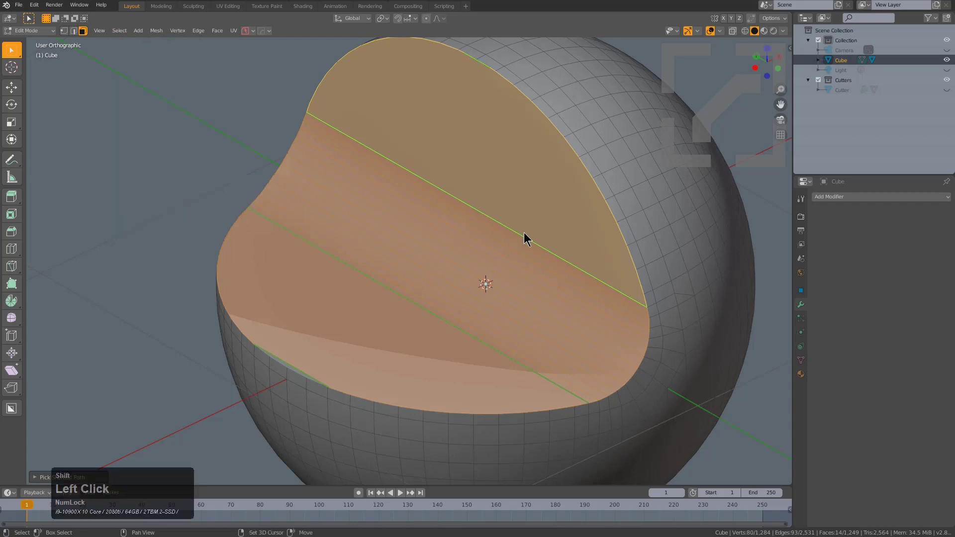
Select the boundary loop around the notch faces and zoom to the rim corner.
key(shift+`)
middle_click(613, 306)
scroll(up, 3)
middle_click(449, 325)
Bevel the notch rim loop into a narrow band of faces with added segments.
key(b)
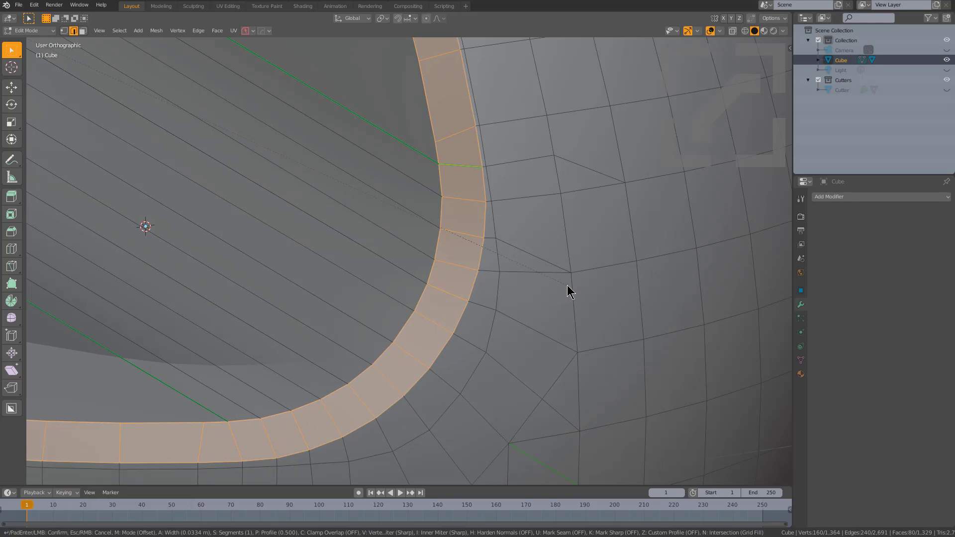
key(b)
scroll(up, 3)
key(p)
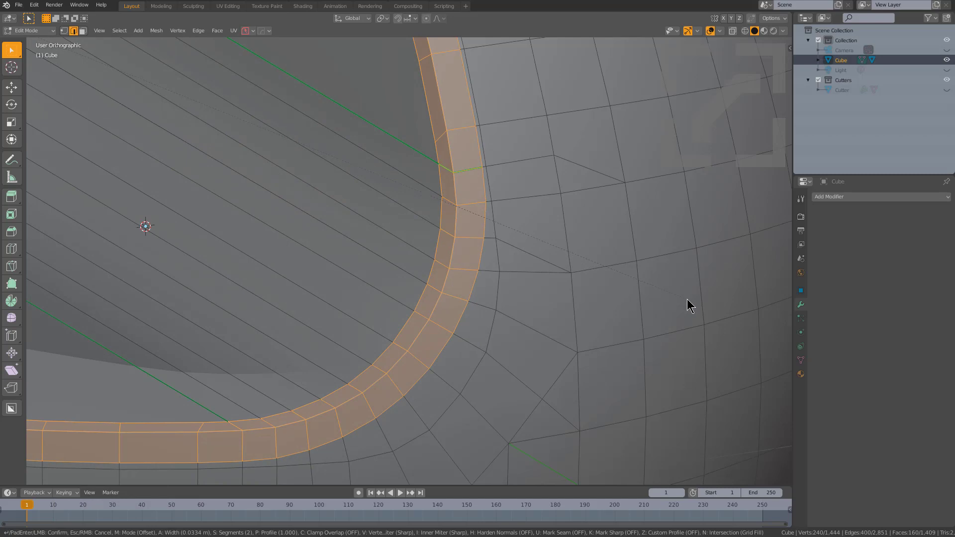
key(a)
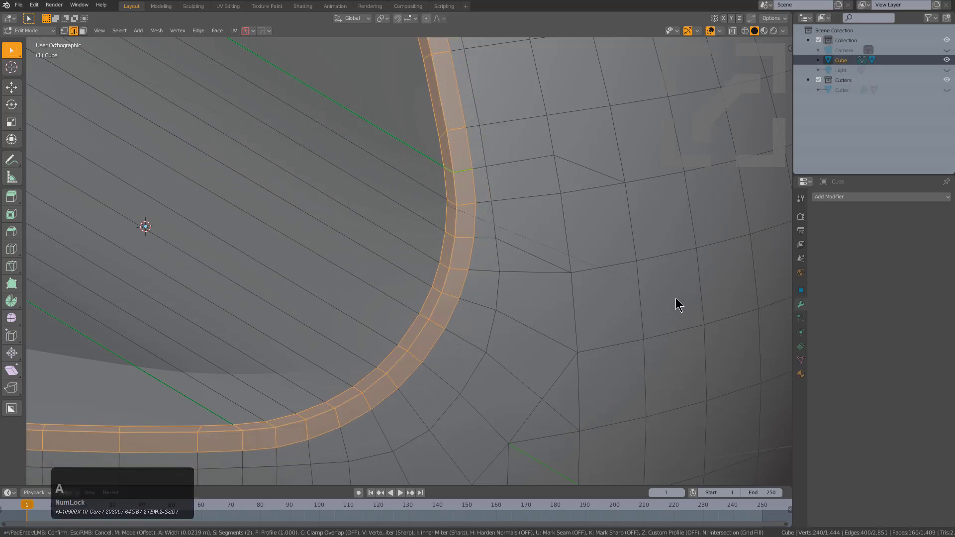
click(690, 302)
middle_click(374, 184)
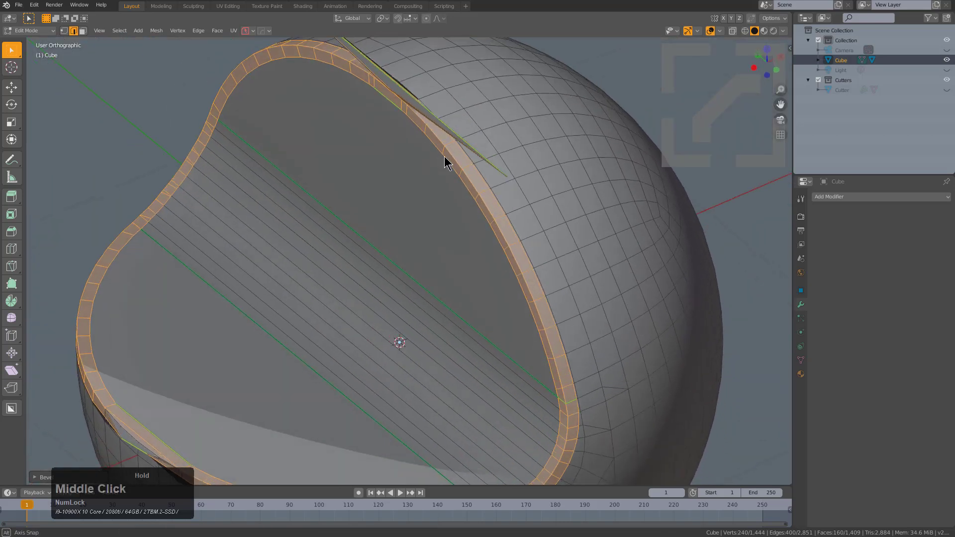
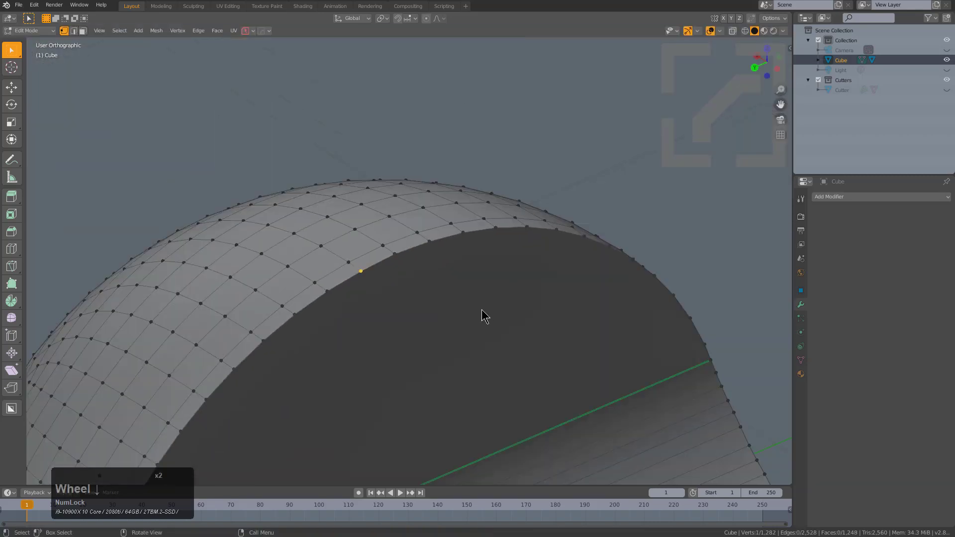
Undo the rim bevel and reselect the notch's flat faces.
key(3)
scroll(down, 3)
scroll(up, 3)
middle_click(436, 269)
scroll(down, 3)
click(425, 221)
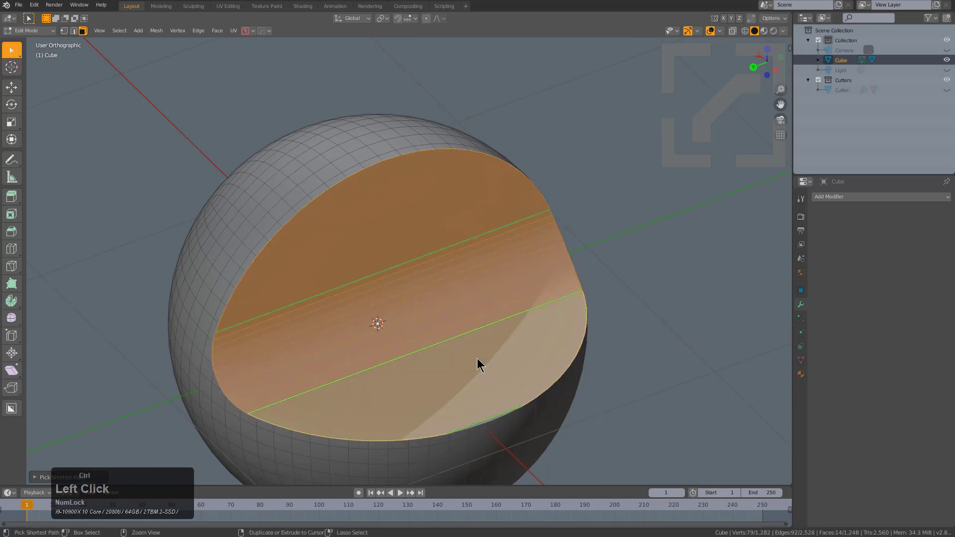
middle_click(549, 330)
middle_click(506, 353)
scroll(up, 3)
middle_click(449, 269)
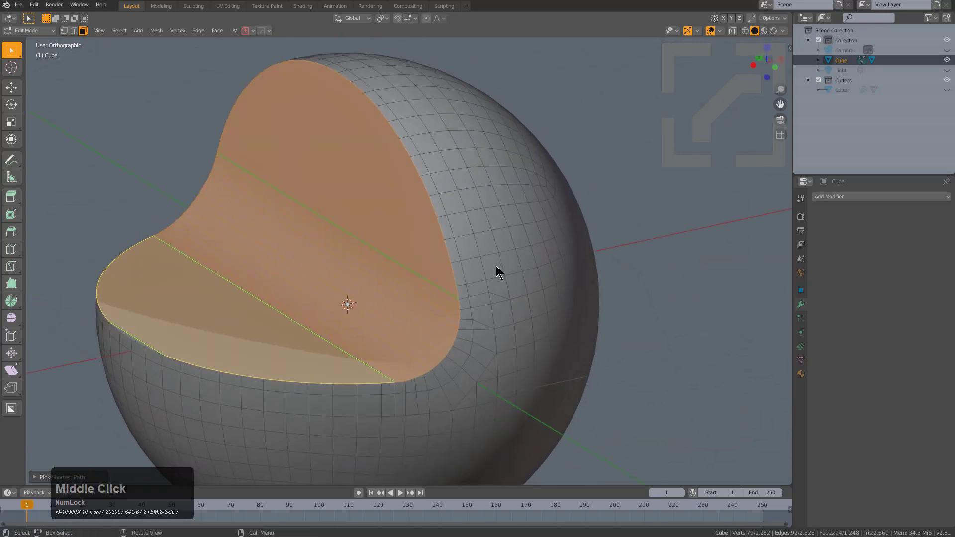
Select the faces' boundary loop and bevel the notch rim again into a fresh band.
key(shift+`)
scroll(up, 3)
middle_click(476, 323)
key(b)
click(481, 337)
scroll(down, 3)
middle_click(456, 310)
scroll(up, 3)
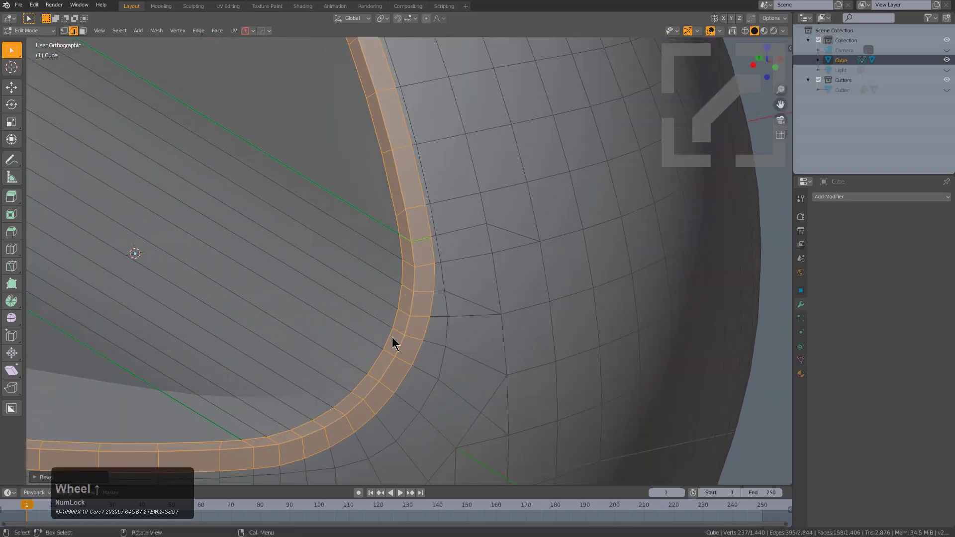
Inspect the bevelled rim corner closely and undo the last edit on it.
scroll(up, 3)
scroll(down, 3)
middle_click(383, 252)
scroll(up, 3)
scroll(up, 3)
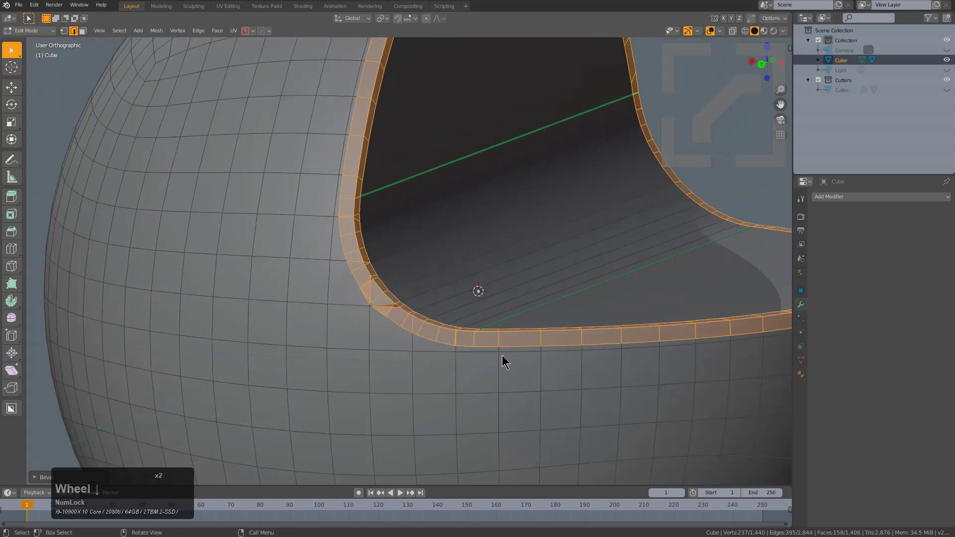
middle_click(524, 343)
scroll(down, 3)
middle_click(483, 329)
middle_click(380, 345)
scroll(up, 3)
key(ctrl+z)
scroll(up, 3)
middle_click(386, 274)
scroll(down, 3)
middle_click(291, 336)
scroll(up, 3)
Dissolve the stray corner geometry and select the rim band faces for re-bevelling.
click(352, 269)
key(ctrl+x)
scroll(down, 3)
key(3)
click(415, 299)
scroll(down, 3)
click(554, 151)
middle_click(396, 212)
middle_click(526, 337)
scroll(up, 3)
scroll(down, 3)
drag(364, 287, 517, 270)
scroll(up, 3)
scroll(down, 3)
middle_click(471, 270)
scroll(up, 3)
Bevel the rim band again (Ctrl+B) and check the smooth notched sphere from all sides.
key(ctrl+b)
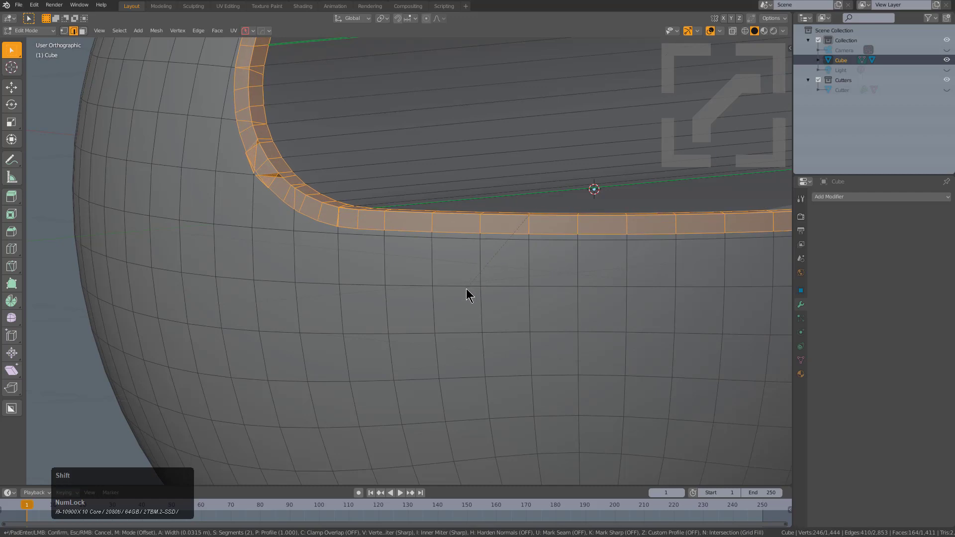
click(478, 279)
scroll(down, 3)
middle_click(417, 280)
scroll(up, 3)
middle_click(577, 258)
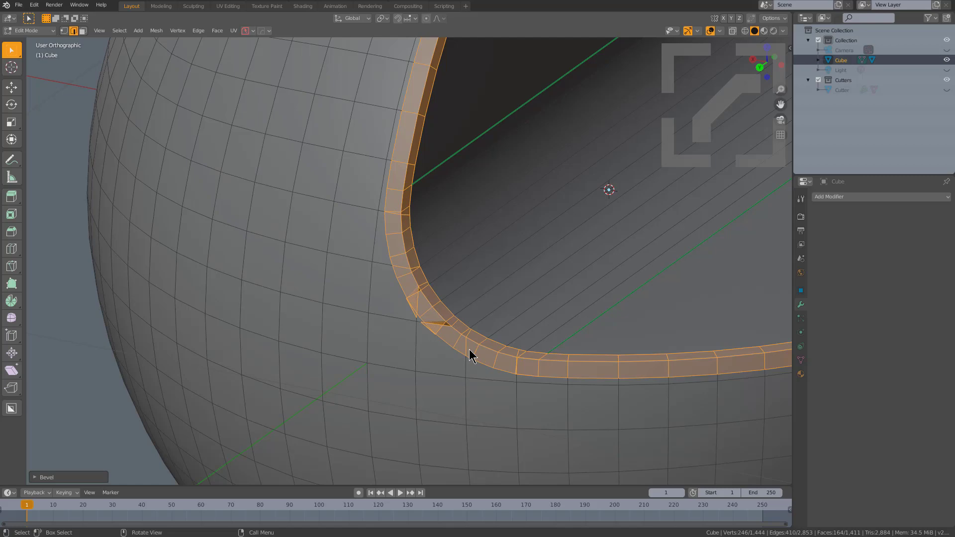
scroll(down, 3)
middle_click(546, 341)
scroll(down, 3)
scroll(up, 3)
middle_click(302, 239)
scroll(down, 3)
middle_click(459, 203)
scroll(down, 3)
scroll(up, 3)
middle_click(457, 317)
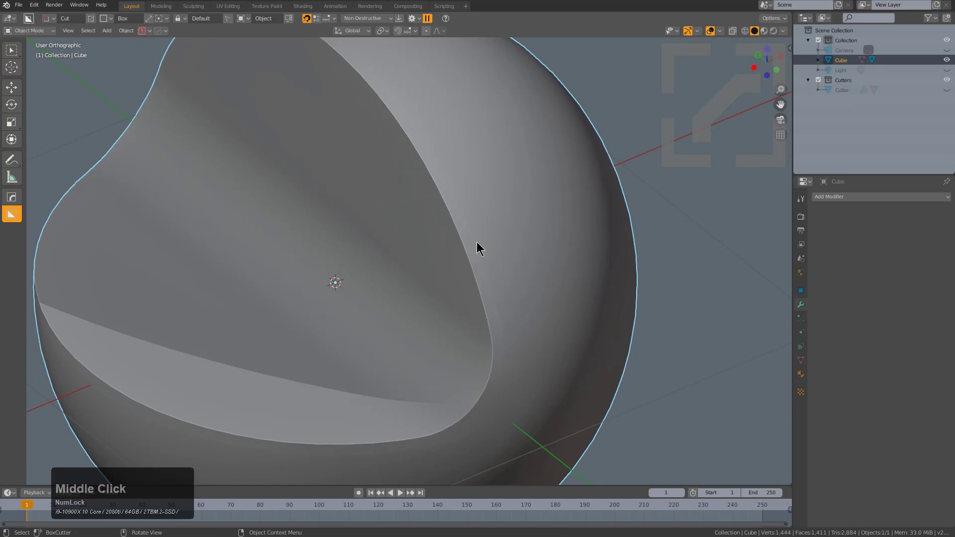
Add a HardOps Bevel modifier to the sphere, narrower with profile 0.5, and confirm it.
scroll(down, 3)
middle_click(504, 266)
scroll(up, 3)
key(q)
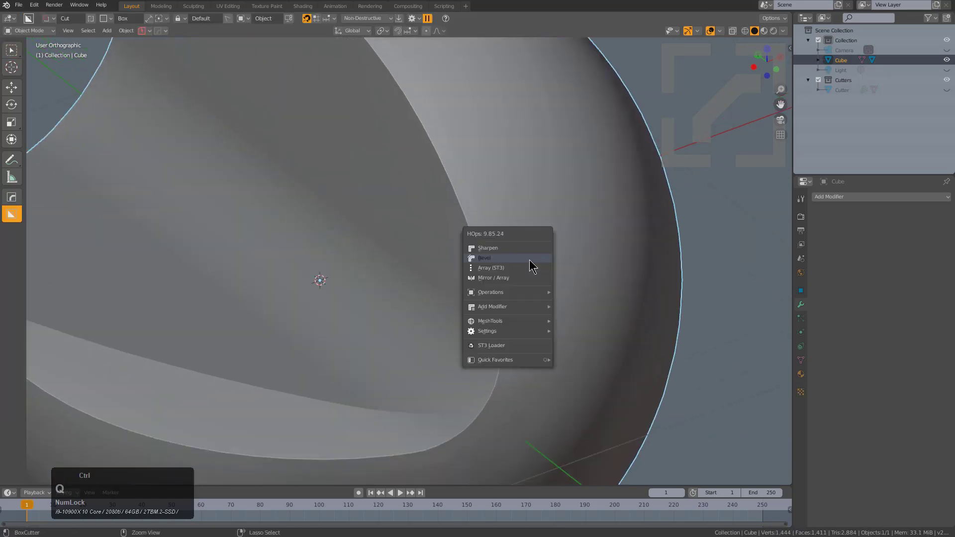
click(534, 262)
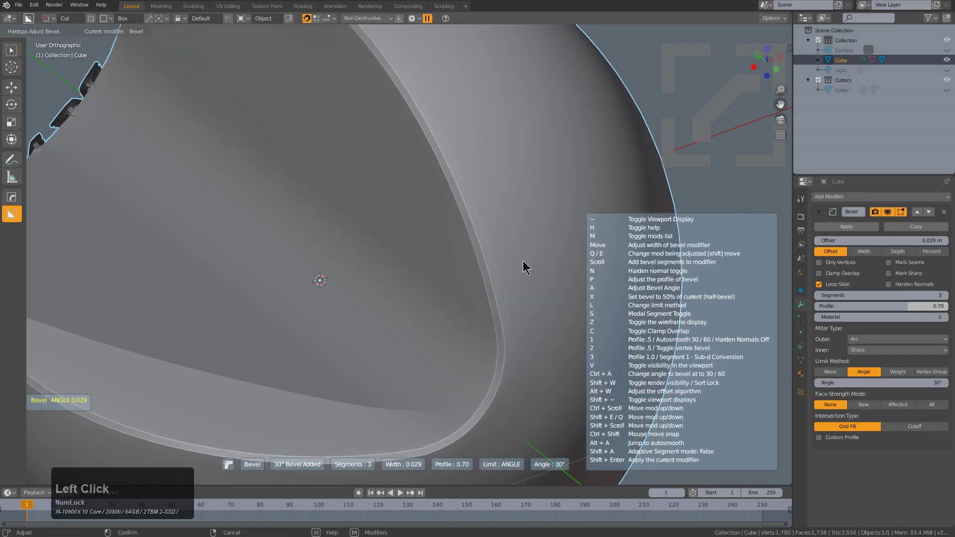
key(1)
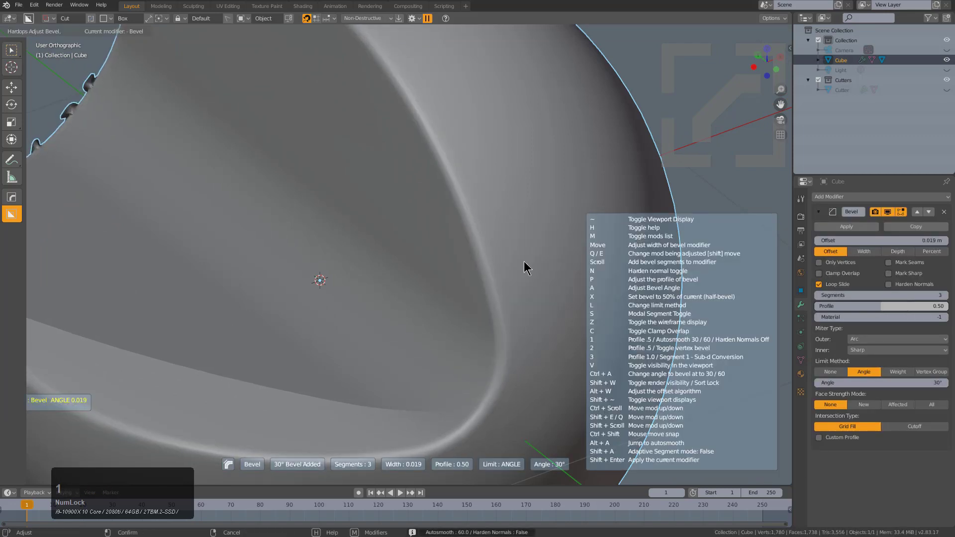
click(526, 264)
Inspect the softened notch edges all around and bring up the Mirror gizmo (Alt+X).
scroll(down, 3)
middle_click(371, 261)
scroll(up, 3)
scroll(down, 3)
middle_click(537, 334)
scroll(up, 3)
middle_click(398, 260)
middle_click(279, 235)
scroll(up, 3)
middle_click(404, 297)
scroll(up, 3)
scroll(down, 3)
middle_click(515, 282)
scroll(down, 3)
key(alt+x)
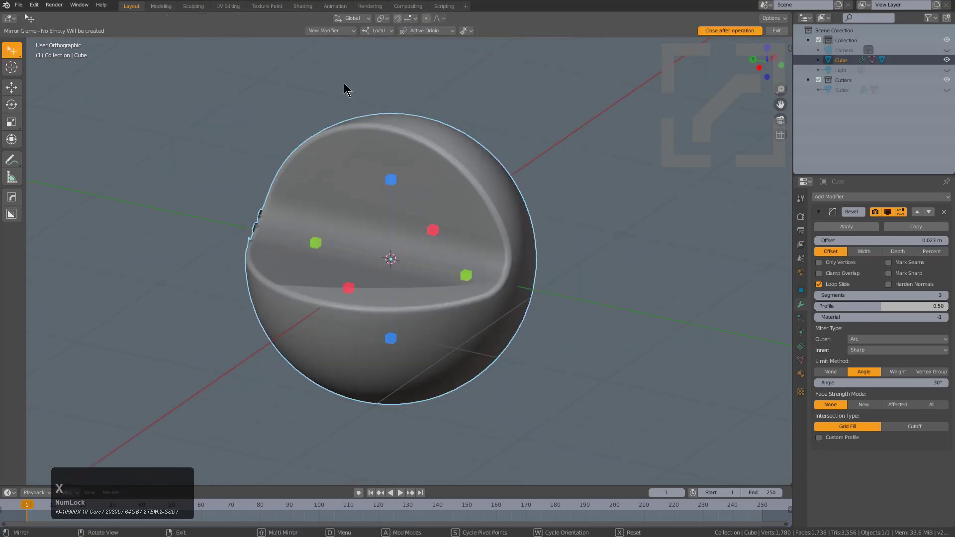
Mirror the sphere across Y in Bisect & Modifier mode and collapse the Mirror modifier panel.
click(346, 36)
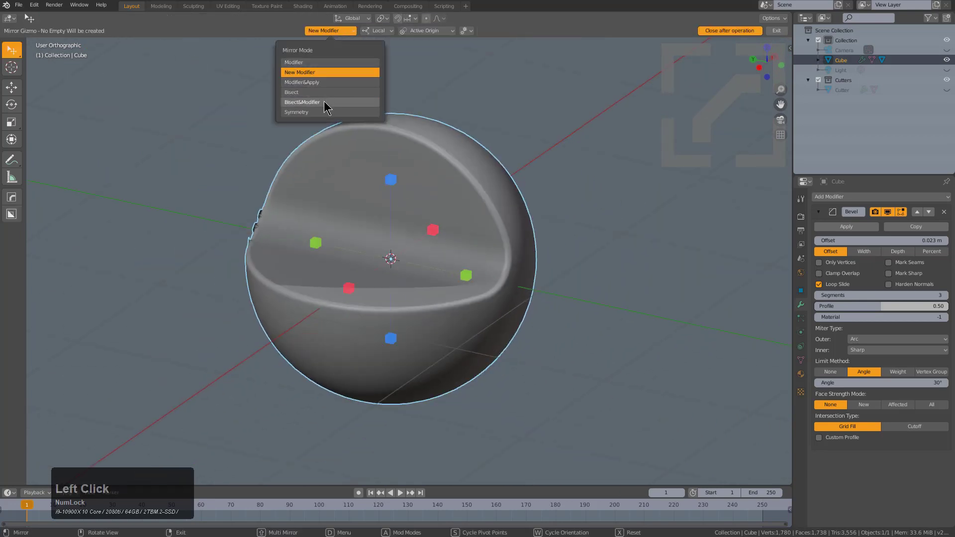
click(326, 103)
click(468, 277)
click(822, 214)
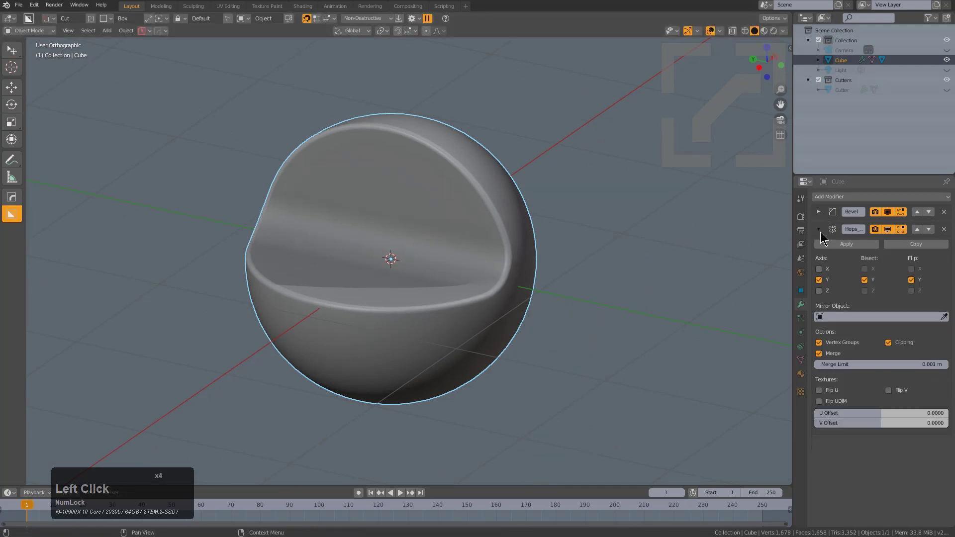
click(820, 228)
middle_click(509, 295)
scroll(up, 3)
middle_click(387, 281)
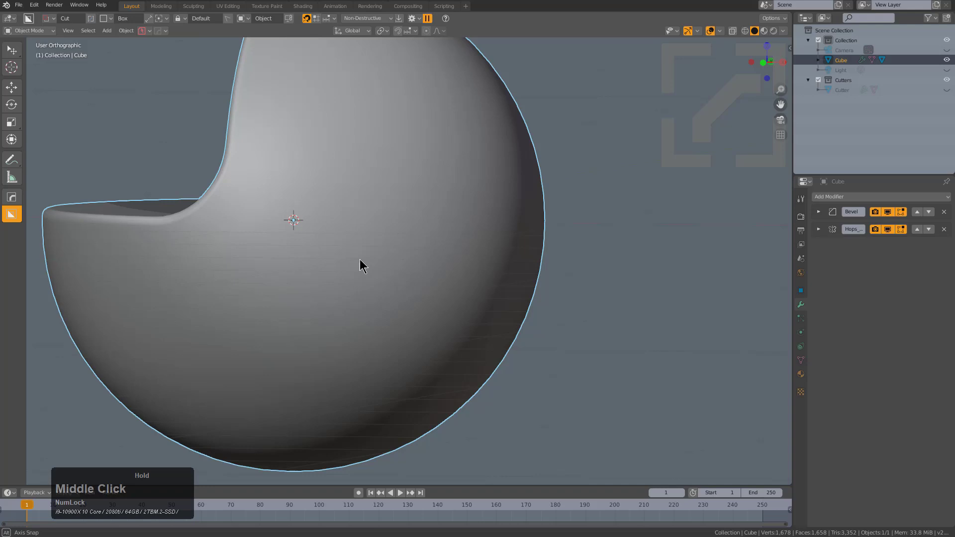
scroll(down, 3)
middle_click(349, 242)
scroll(up, 3)
key(q)
click(553, 265)
double_click(551, 260)
click(551, 257)
scroll(down, 3)
middle_click(481, 299)
scroll(up, 3)
click(785, 31)
click(778, 95)
click(782, 80)
click(782, 80)
click(776, 97)
click(784, 166)
drag(474, 275, 487, 211)
scroll(up, 3)
middle_click(479, 235)
drag(486, 253, 481, 254)
middle_click(483, 251)
scroll(up, 3)
scroll(down, 3)
middle_click(440, 202)
scroll(down, 3)
middle_click(529, 235)
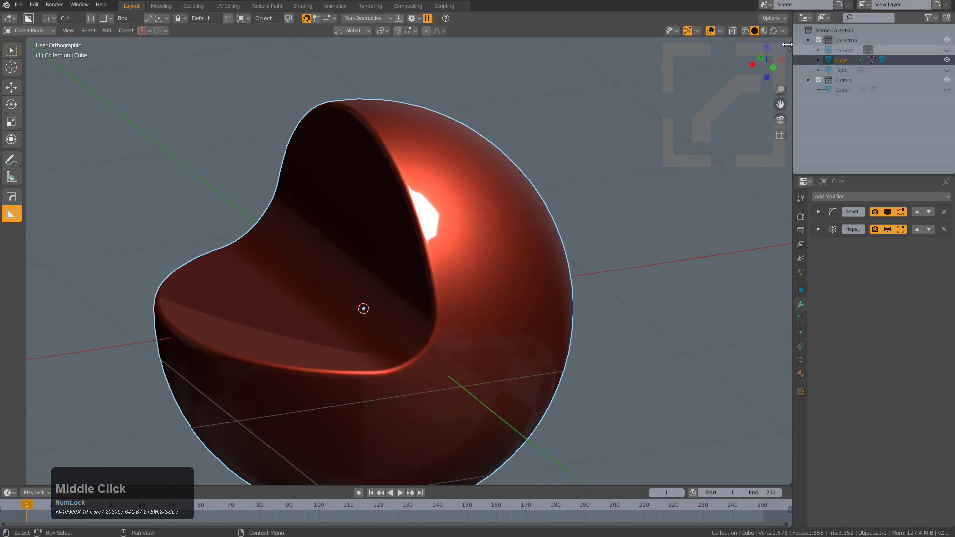
click(787, 28)
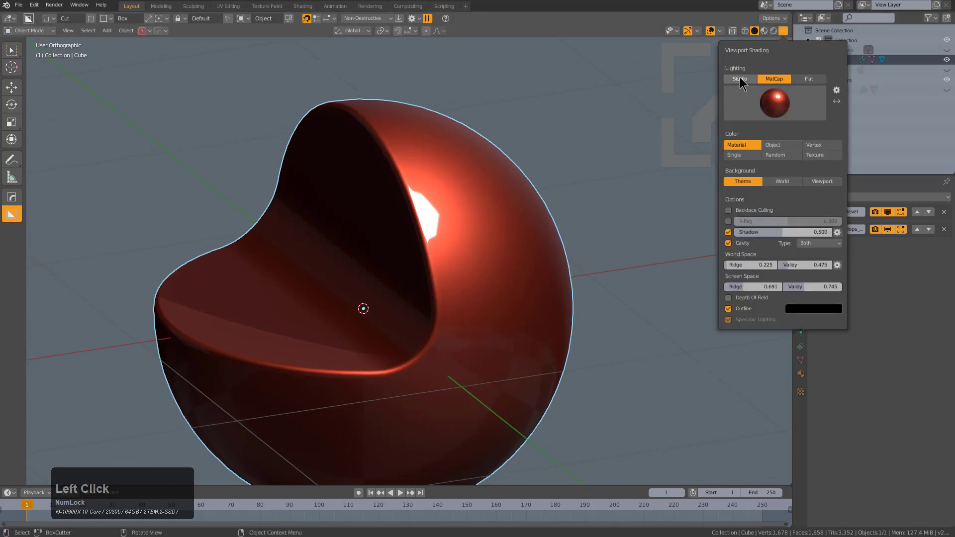
click(781, 99)
click(609, 143)
middle_click(486, 282)
scroll(down, 3)
middle_click(468, 264)
middle_click(453, 261)
scroll(up, 3)
middle_click(433, 248)
middle_click(531, 280)
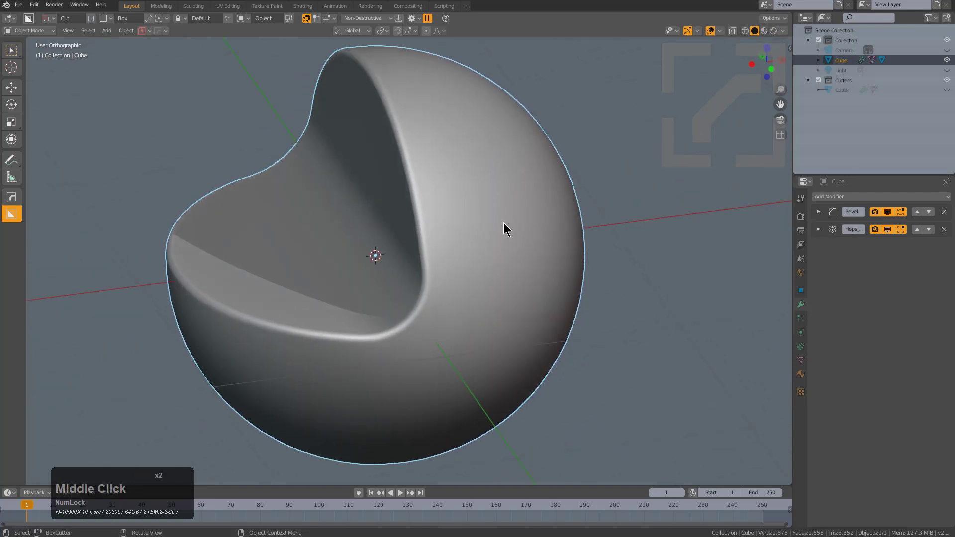
Duplicate the notched object in place and SphereCast the copy into a smooth subdivided sphere.
middle_click(507, 228)
middle_click(522, 239)
key(shift+a)
click(559, 266)
scroll(down, 3)
key(q)
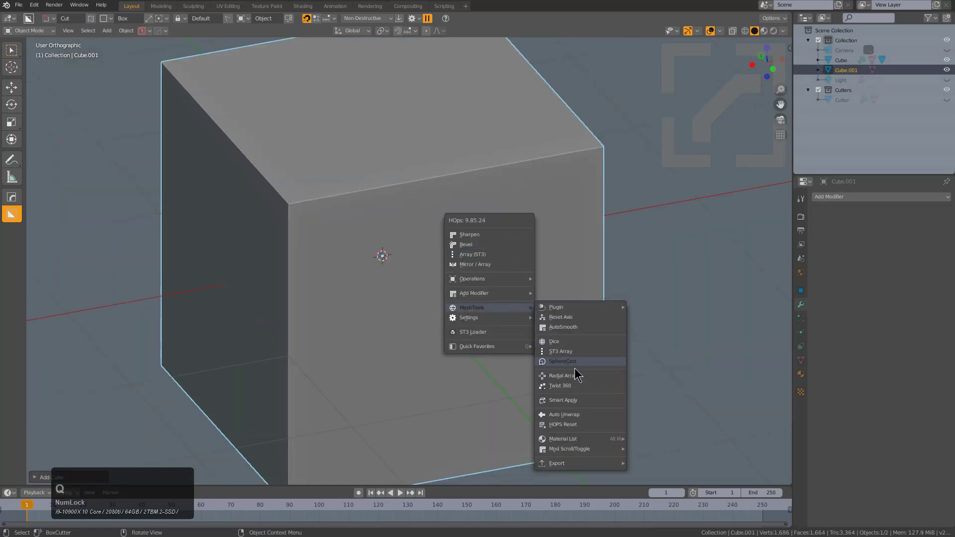
click(578, 368)
scroll(up, 3)
key(ctrl+3)
key(ctrl+2)
key(ctrl+2)
key(ctrl+3)
Select the sphere copy with the notched object and run HardOps Shrink To to shrinkwrap it.
middle_click(498, 265)
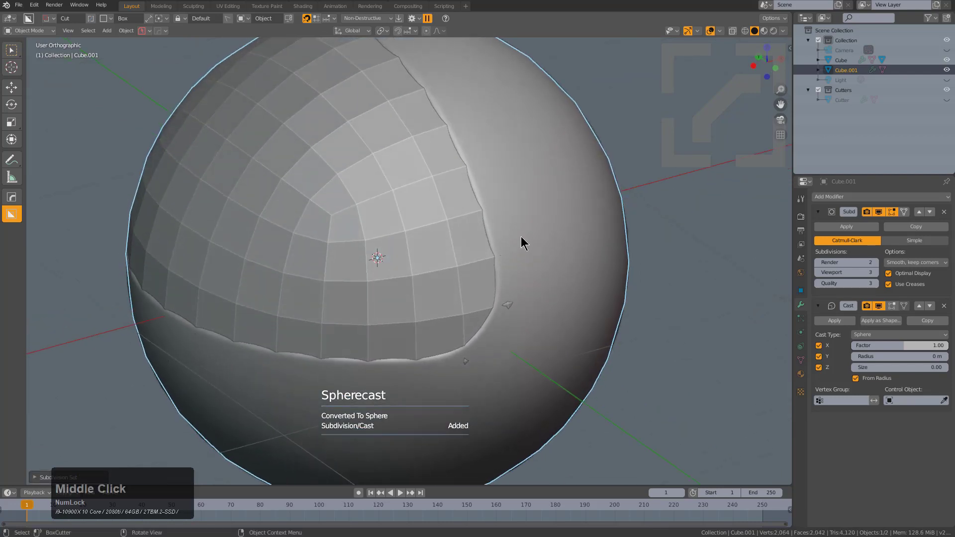
click(524, 237)
scroll(down, 3)
scroll(up, 3)
key(g)
right_click(336, 204)
click(321, 188)
key(q)
click(505, 280)
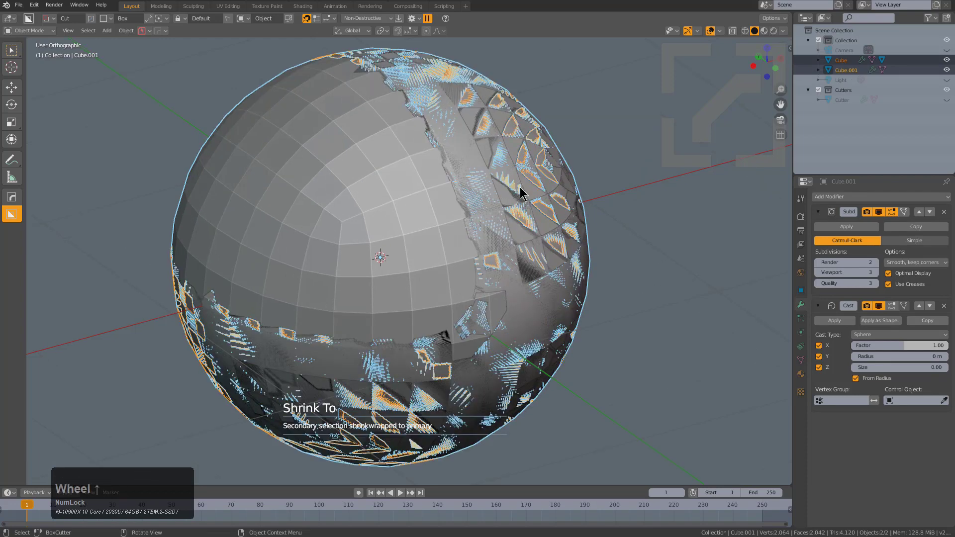
Isolate the notched object in local view, enter Edit Mode and run HardOps Sharpen on its edges.
click(526, 178)
click(527, 177)
click(529, 175)
key(alt+z)
key(KP_Divide)
scroll(up, 3)
middle_click(470, 200)
scroll(up, 3)
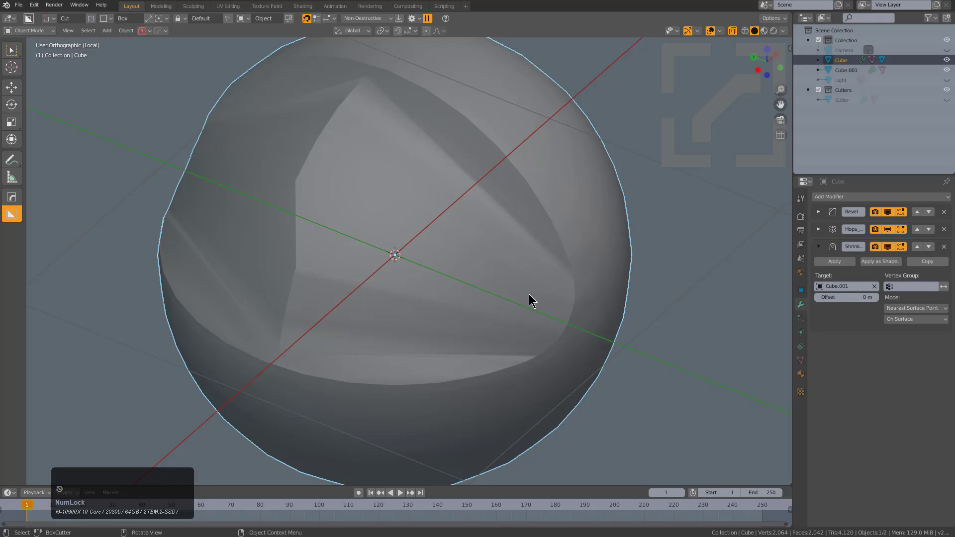
key(q)
click(519, 116)
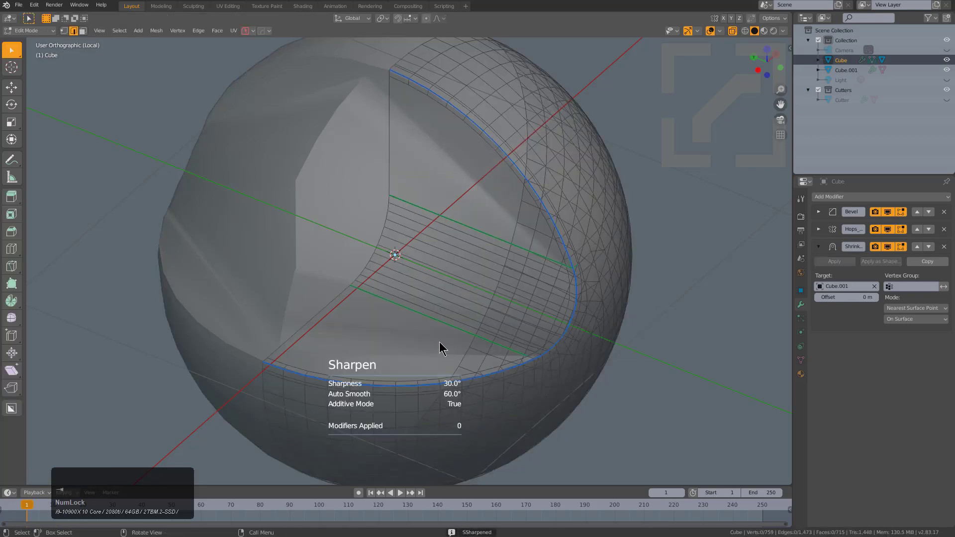
Select the linked outer spherical faces and assign them to a new vertex group.
key(3)
key(l)
scroll(up, 3)
middle_click(484, 245)
middle_click(475, 220)
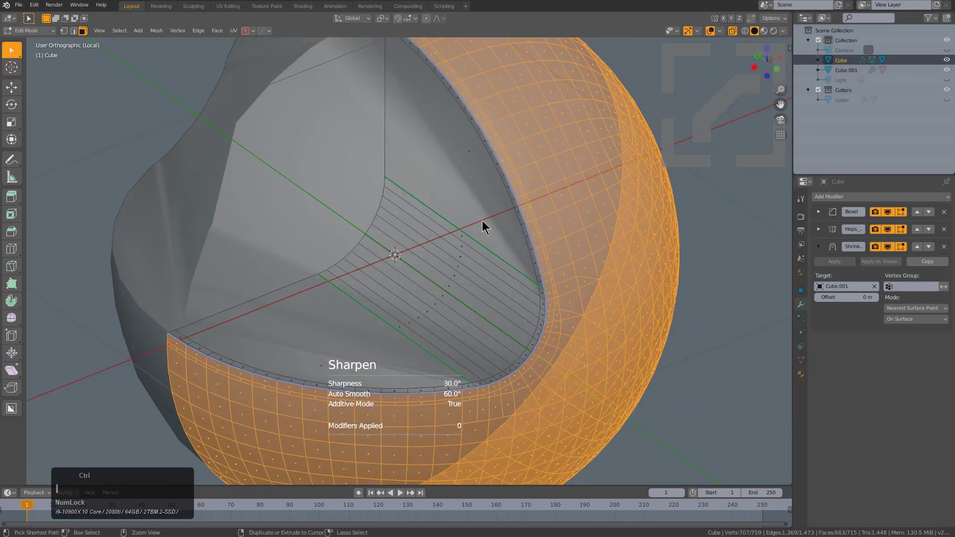
key(ctrl+g)
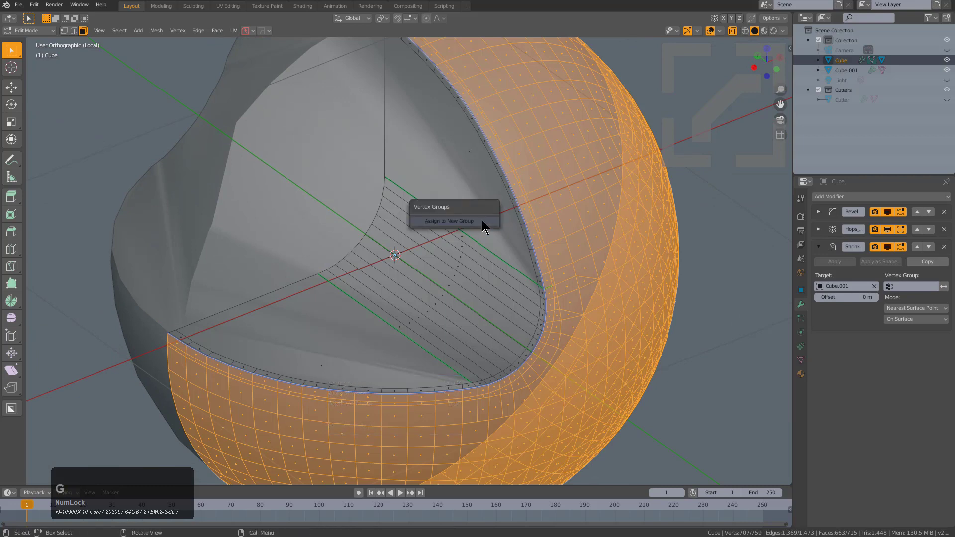
click(485, 223)
scroll(down, 3)
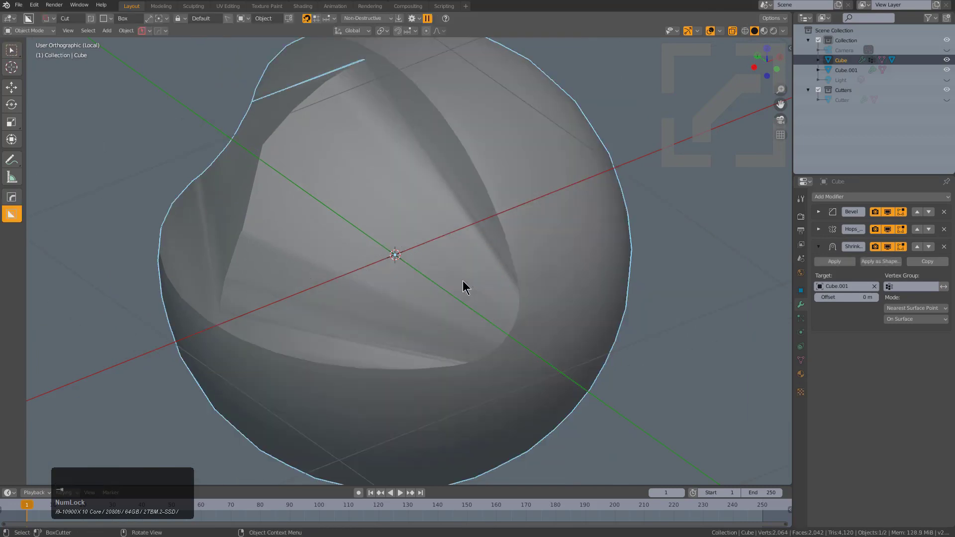
Set the Shrinkwrap modifier's Vertex Group to 'Group' so the notched sphere turns smooth.
key(z)
middle_click(460, 279)
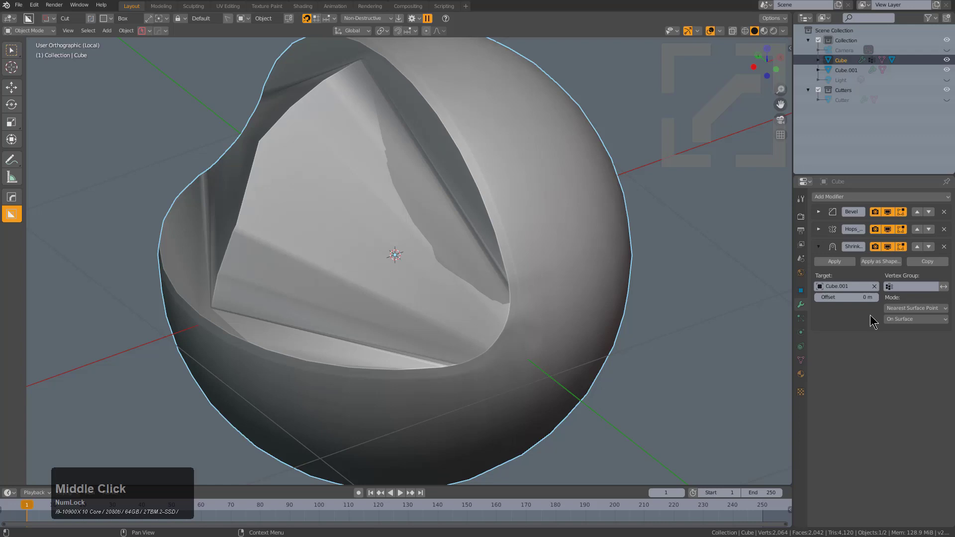
click(910, 289)
click(879, 298)
middle_click(559, 255)
scroll(down, 3)
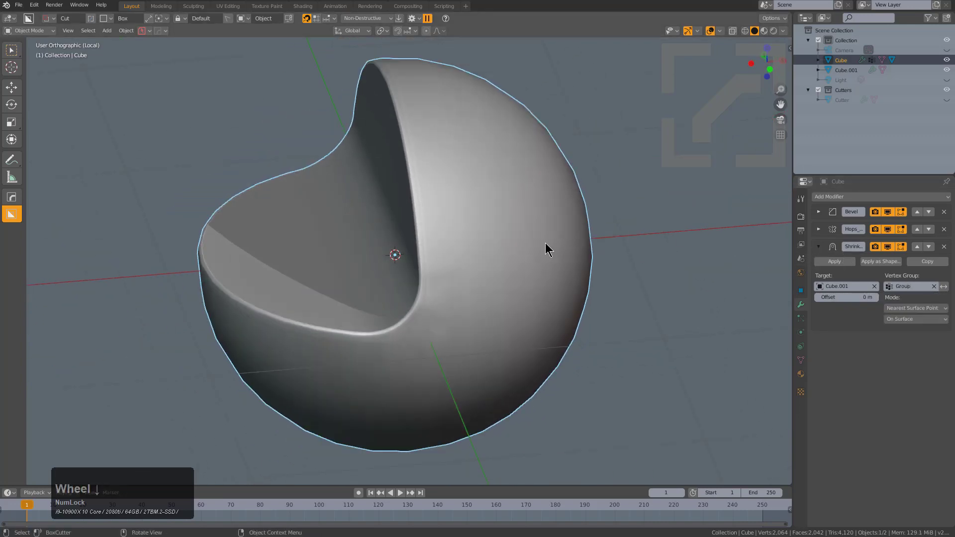
middle_click(535, 262)
middle_click(402, 247)
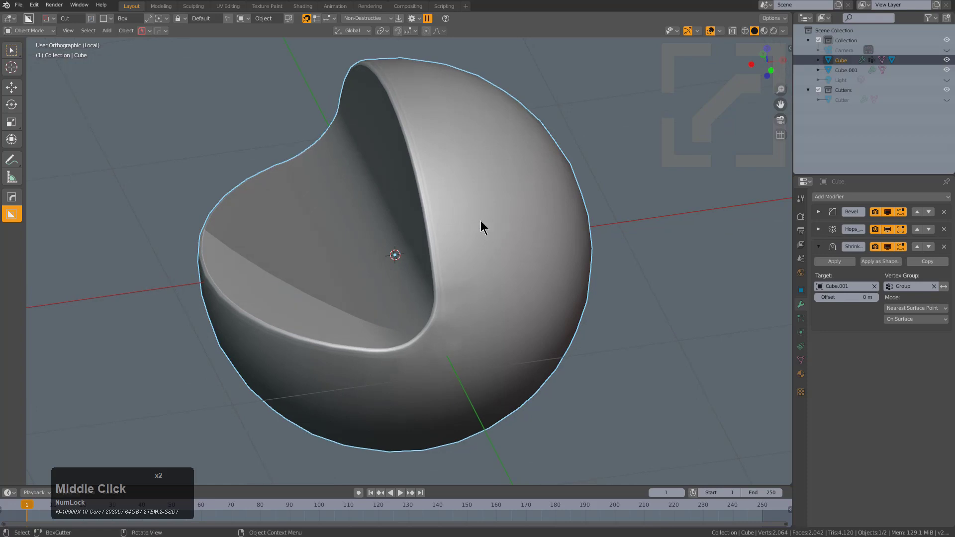
scroll(up, 3)
middle_click(494, 243)
scroll(down, 3)
middle_click(456, 322)
scroll(up, 3)
middle_click(591, 220)
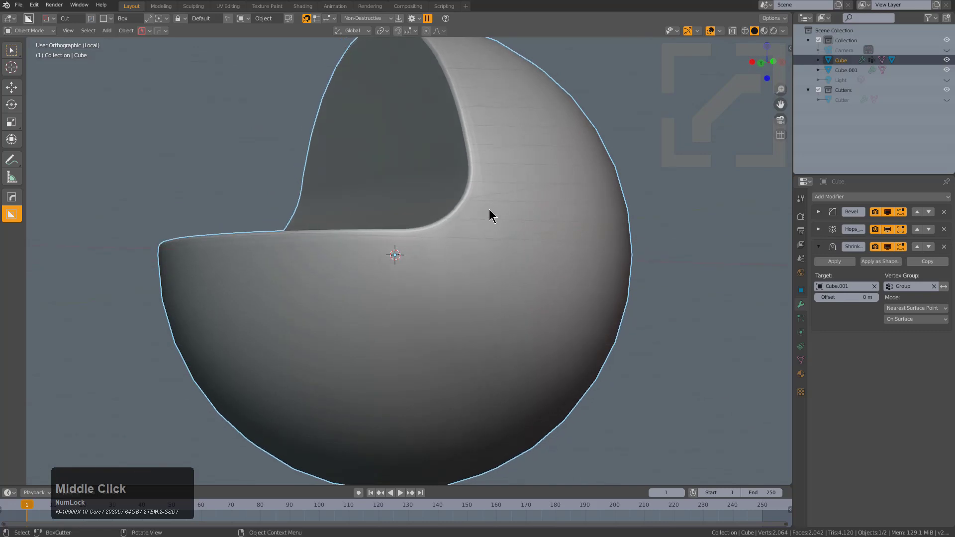
middle_click(536, 197)
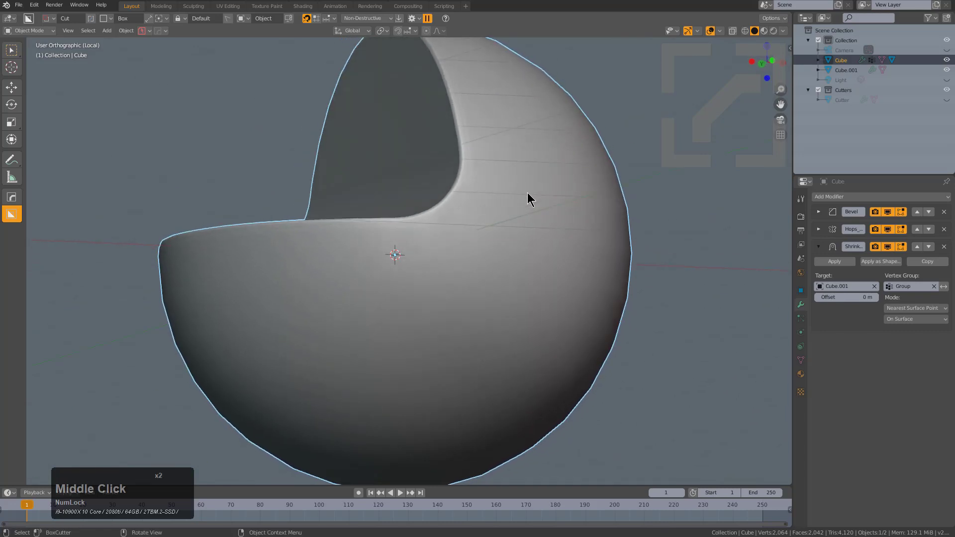
Exit local view, select the guide sphere Cube.001 and display it as wireframe via HardOps.
key(q)
key(alt+h)
middle_click(536, 211)
click(528, 231)
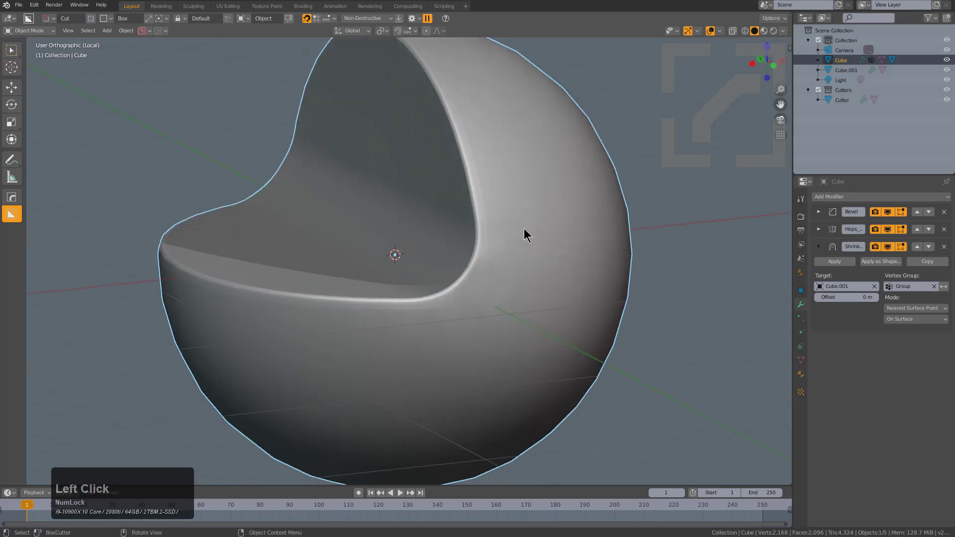
key(KP_Divide)
key(alt+a)
key(1)
click(378, 233)
middle_click(419, 241)
key(q)
click(451, 300)
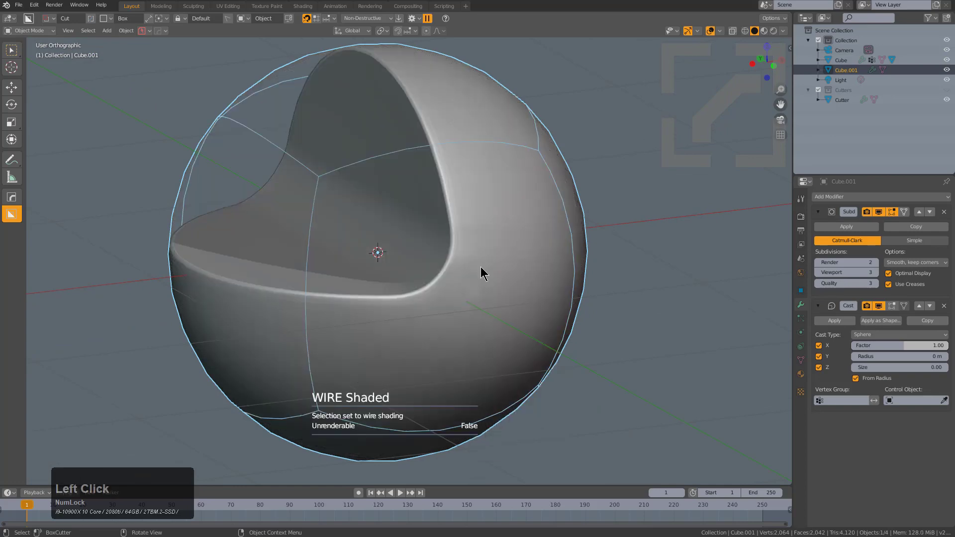
Uncheck Optimal Display and raise the guide sphere's Subsurf viewport subdivisions to 5.
middle_click(452, 197)
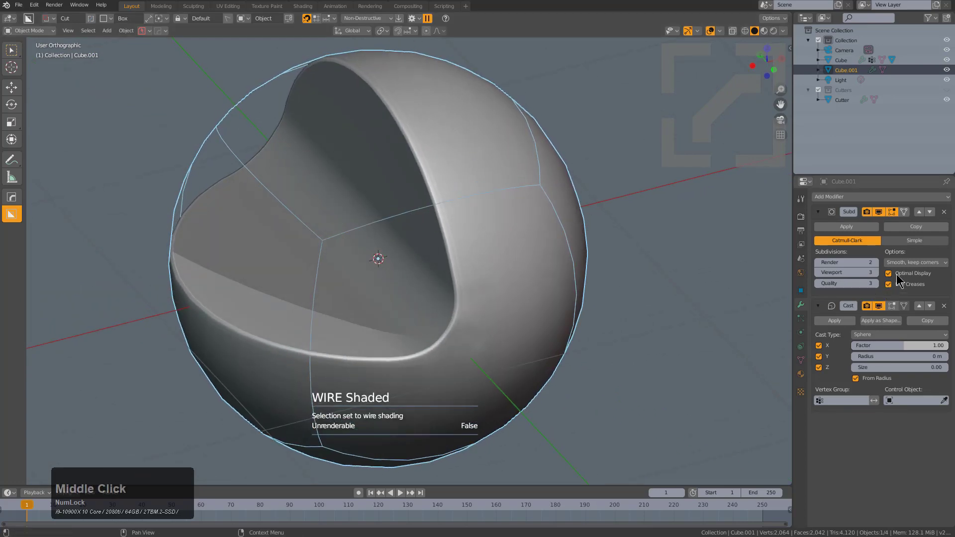
click(899, 275)
middle_click(458, 250)
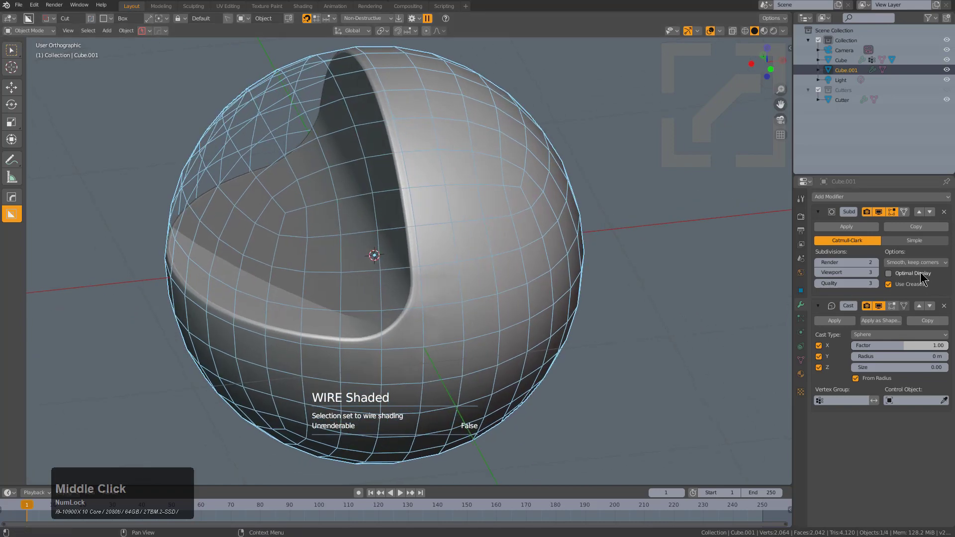
middle_click(394, 292)
scroll(up, 3)
scroll(down, 3)
middle_click(547, 266)
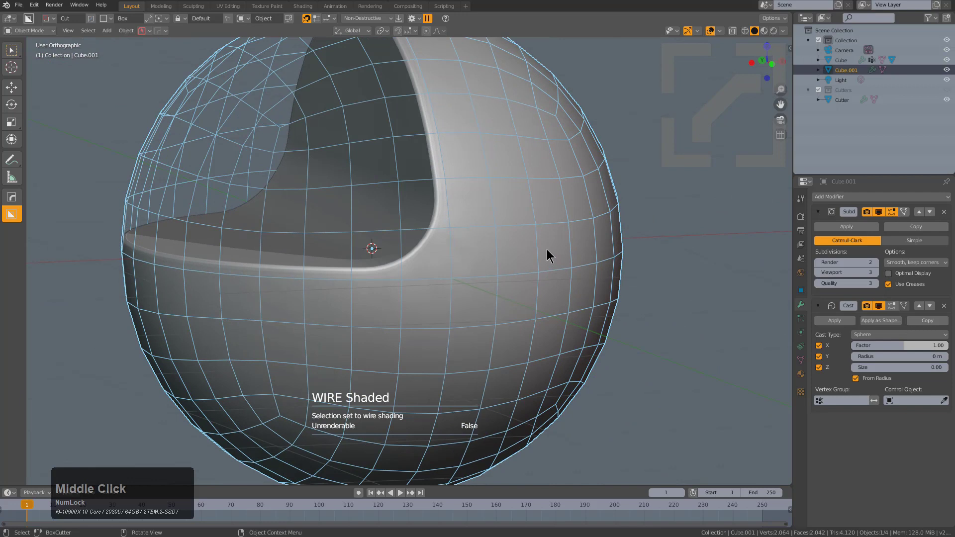
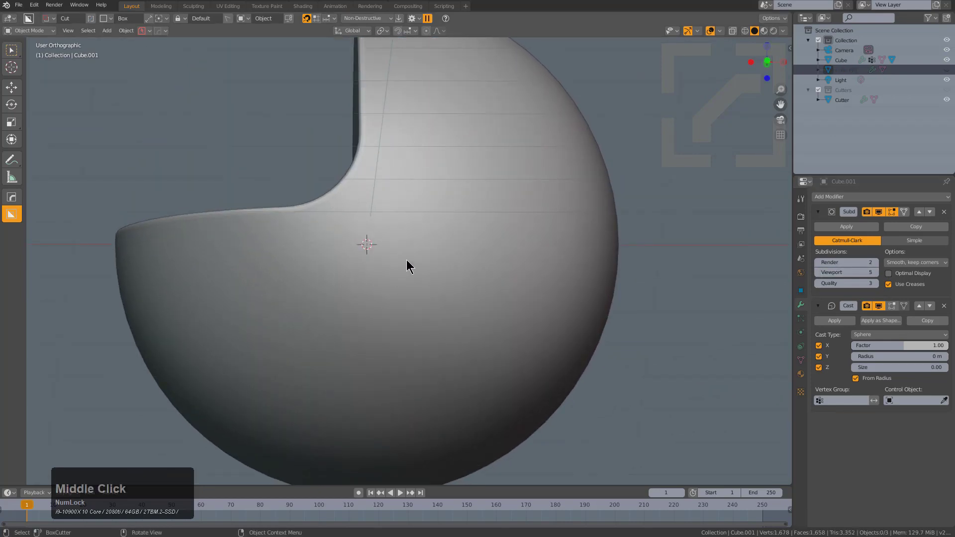
middle_click(411, 262)
middle_click(469, 192)
scroll(down, 3)
key(alt+h)
click(342, 180)
click(342, 180)
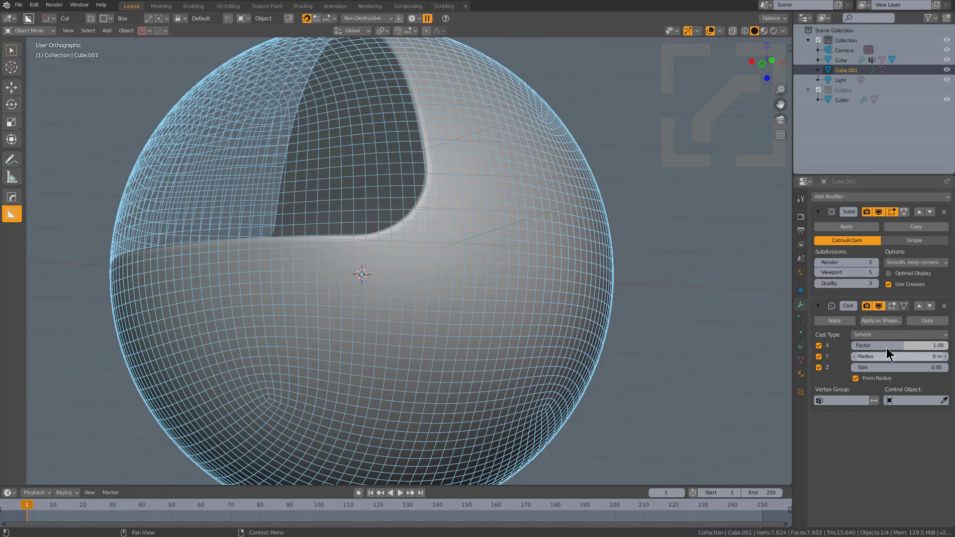
Hide the guide sphere Cube.001 from the viewport.
click(449, 202)
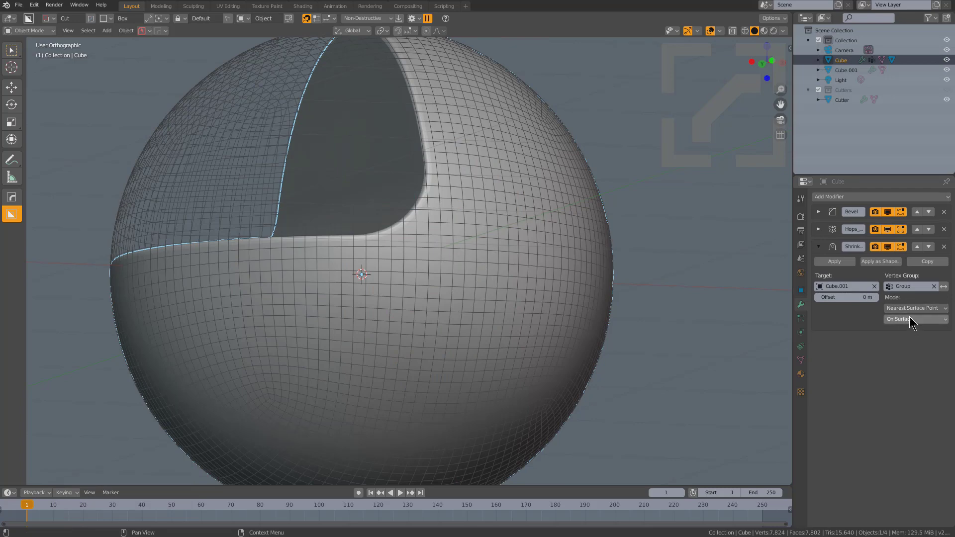
click(445, 205)
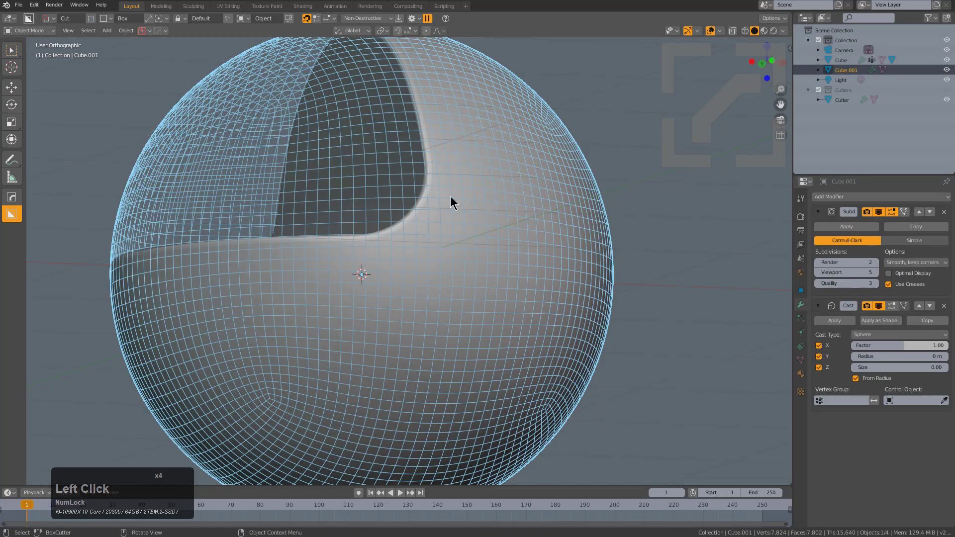
middle_click(492, 203)
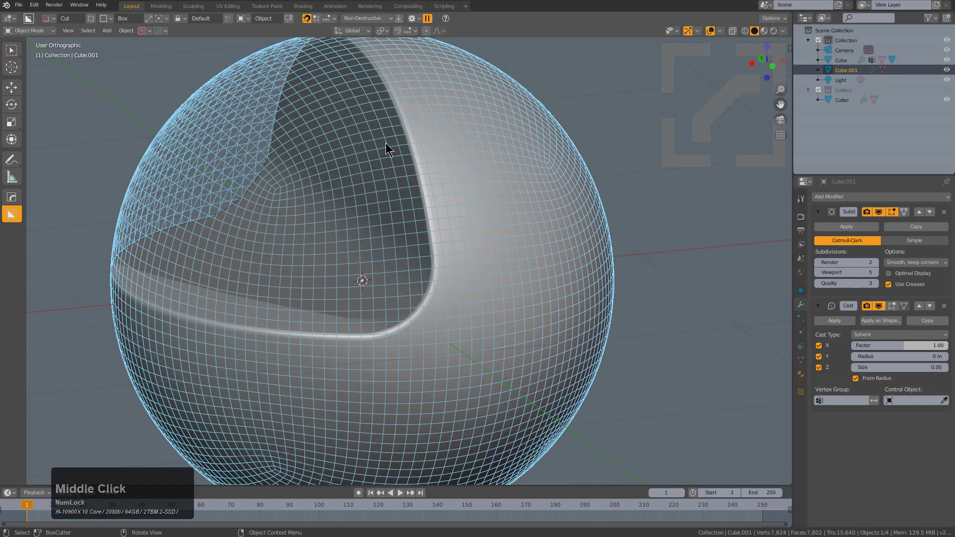
click(409, 321)
middle_click(489, 306)
click(338, 232)
key(h)
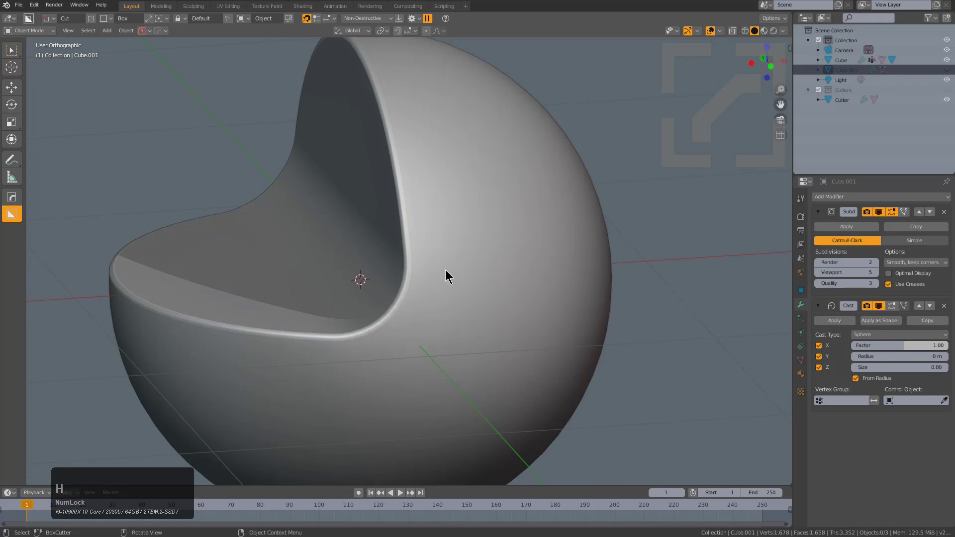
Move the notched sphere's Shrinkwrap modifier above the HardOps boolean cut.
click(448, 273)
click(921, 250)
middle_click(461, 250)
scroll(up, 3)
key(q)
click(538, 206)
click(537, 207)
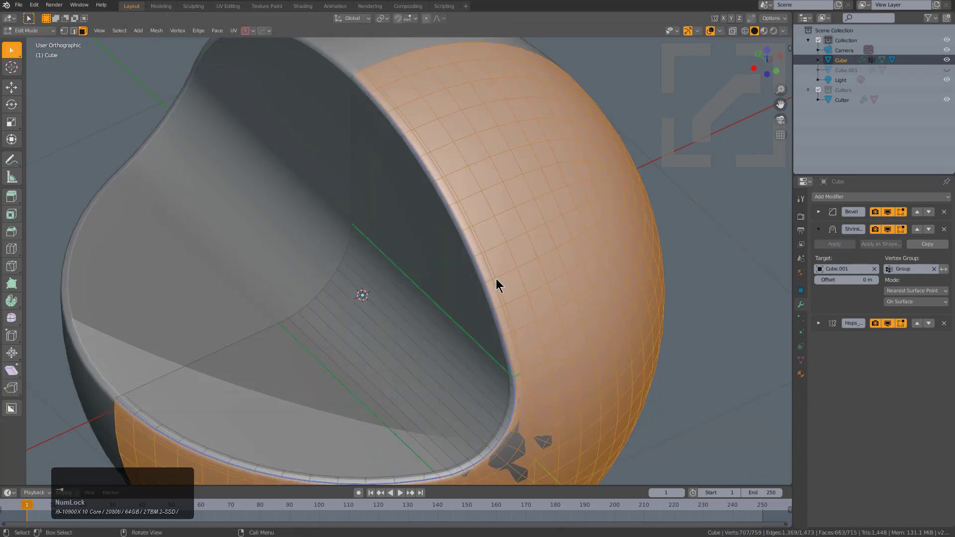
key(Tab)
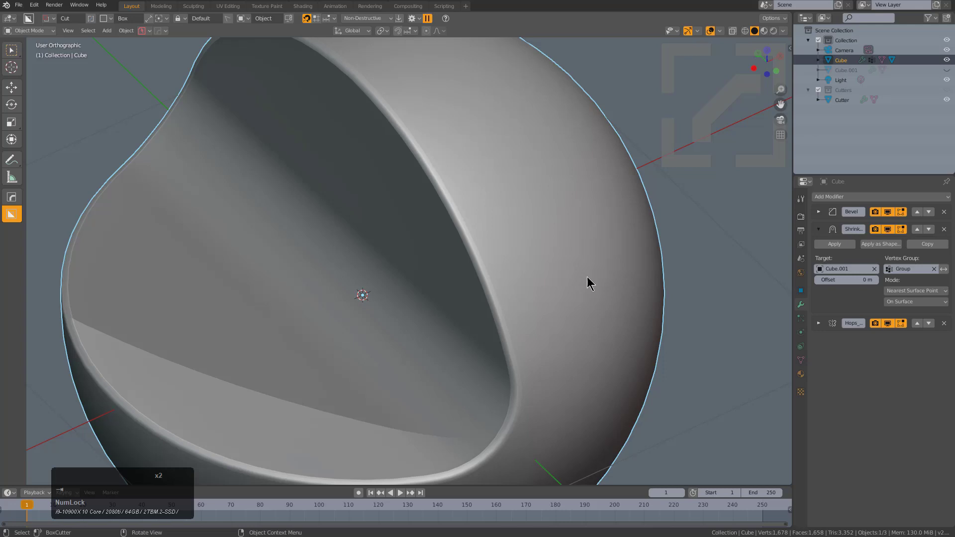
scroll(down, 3)
scroll(up, 3)
middle_click(556, 279)
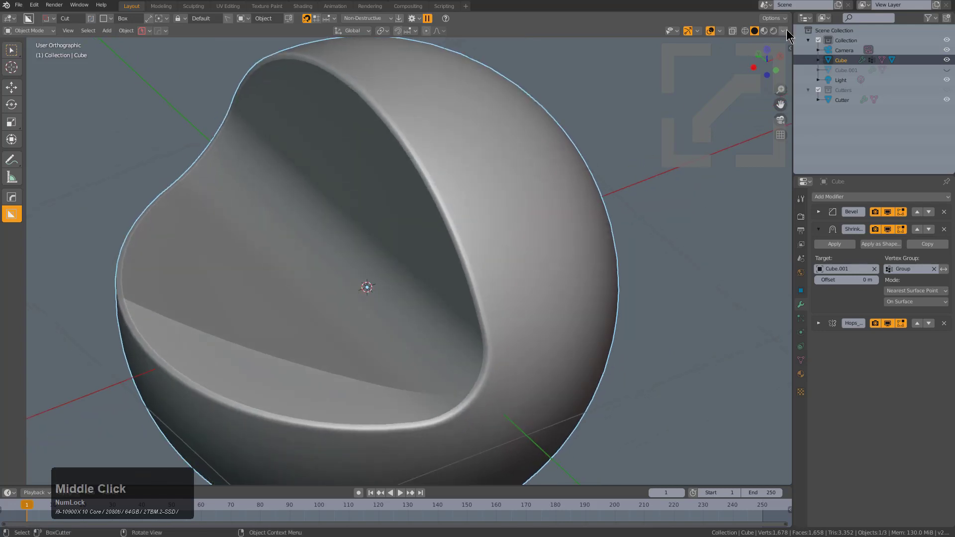
Switch viewport shading to a glossy red MatCap and view the sphere from directly above.
click(789, 32)
click(778, 101)
click(778, 173)
scroll(down, 3)
drag(453, 317, 457, 294)
scroll(down, 3)
key(KP_7)
key(d)
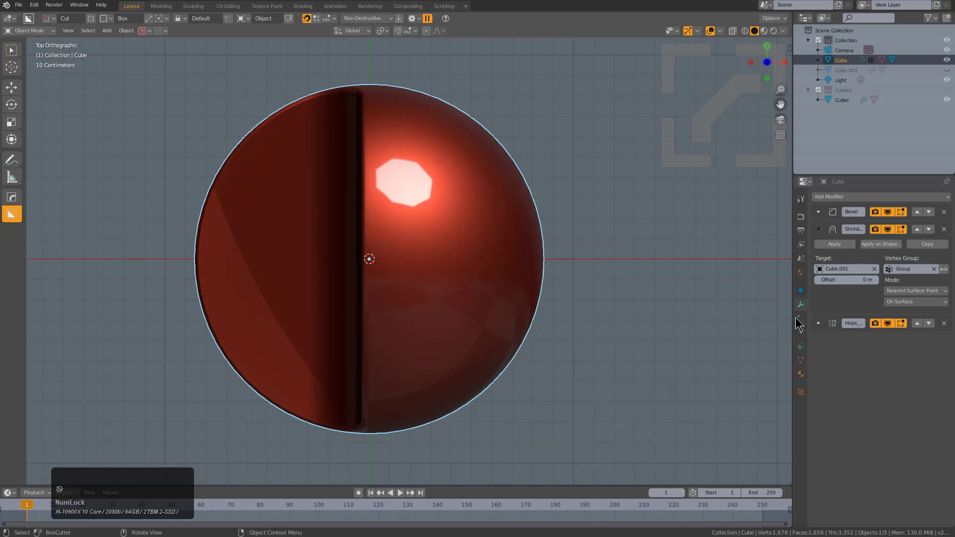
Collapse the Bevel, Shrinkwrap and Mirror modifier panels on the notched sphere.
click(816, 232)
click(817, 229)
click(819, 250)
click(818, 249)
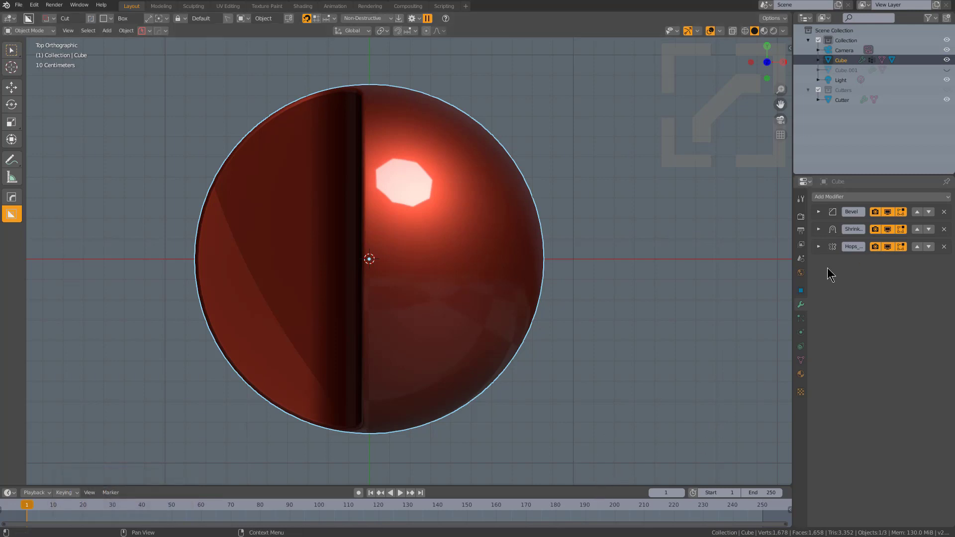
click(879, 248)
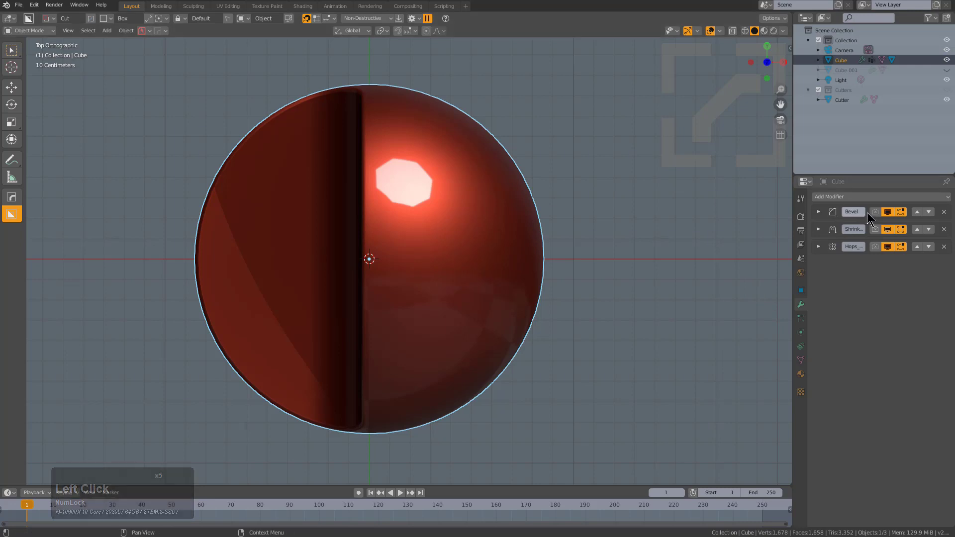
Add a half-width angle bevel Bevel.001 (60°, 6 segments) to the sphere via the HardOps Q menu.
click(601, 468)
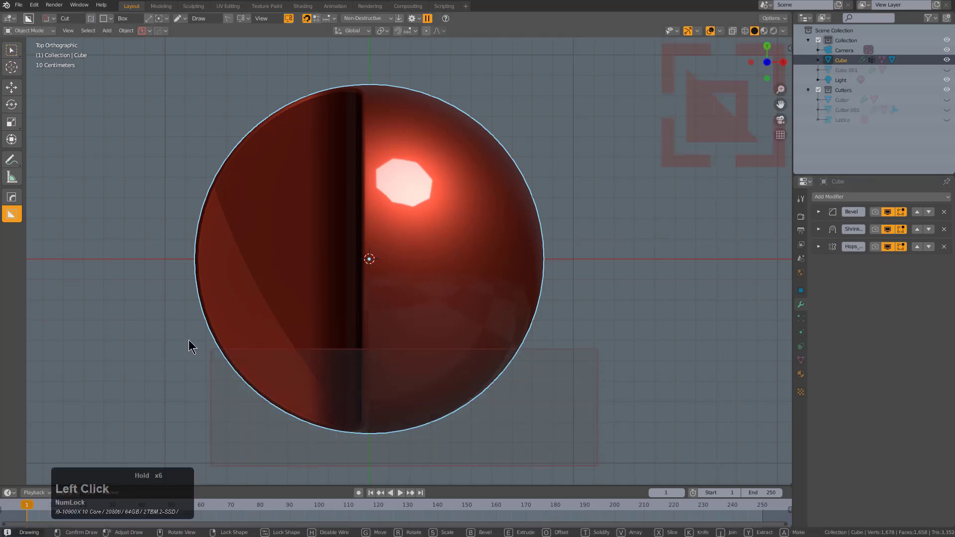
middle_click(477, 323)
scroll(up, 3)
middle_click(489, 253)
middle_click(499, 269)
scroll(up, 3)
middle_click(454, 256)
middle_click(480, 251)
scroll(up, 3)
key(q)
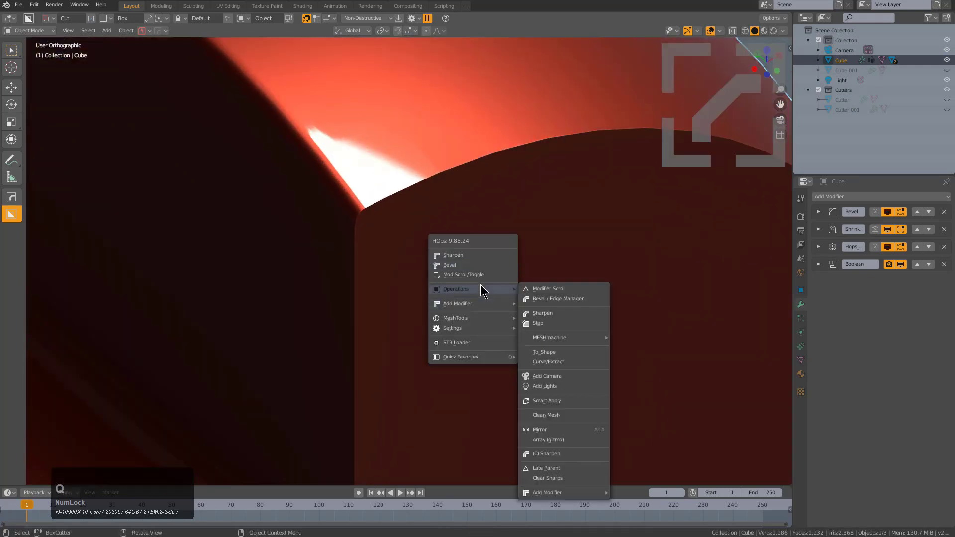
click(551, 319)
scroll(up, 3)
key(q)
click(381, 201)
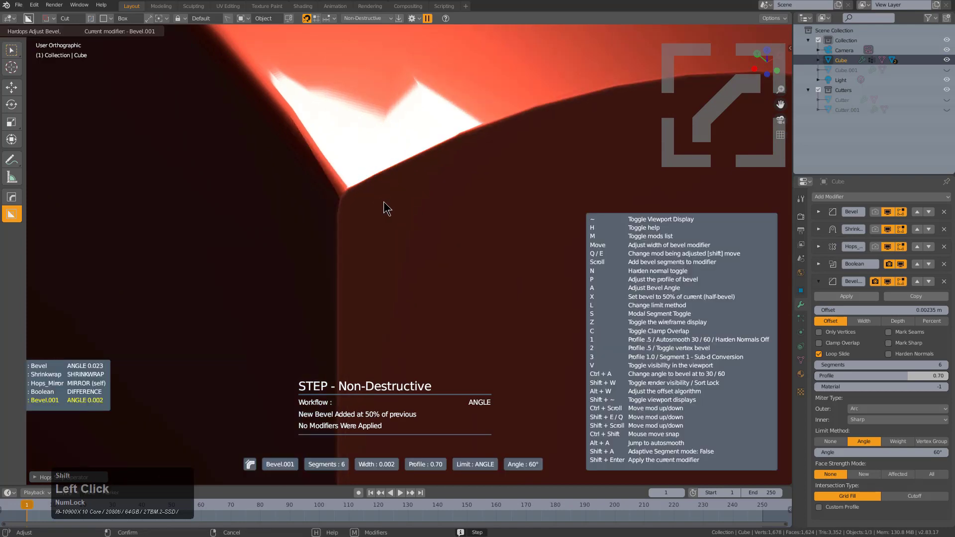
Adjust the new bevel's width and inspect the softly rounded cut edges.
scroll(down, 3)
middle_click(506, 296)
middle_click(520, 297)
scroll(up, 3)
key(alt+v)
click(457, 189)
scroll(down, 3)
scroll(up, 3)
key(alt+v)
click(452, 240)
key(alt+v)
click(422, 229)
scroll(down, 3)
middle_click(473, 261)
scroll(up, 3)
middle_click(504, 275)
scroll(up, 3)
scroll(down, 3)
Select Cutter.001 to inspect its Weld modifier, hide it, and reselect the sphere.
key(q)
click(487, 293)
scroll(down, 3)
key(g)
key(y)
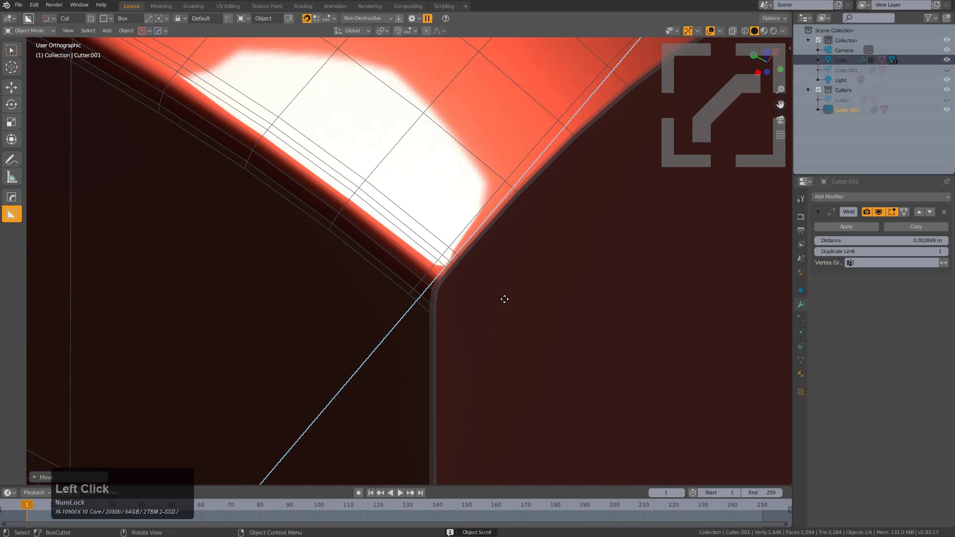
scroll(down, 3)
key(h)
key(h)
middle_click(428, 326)
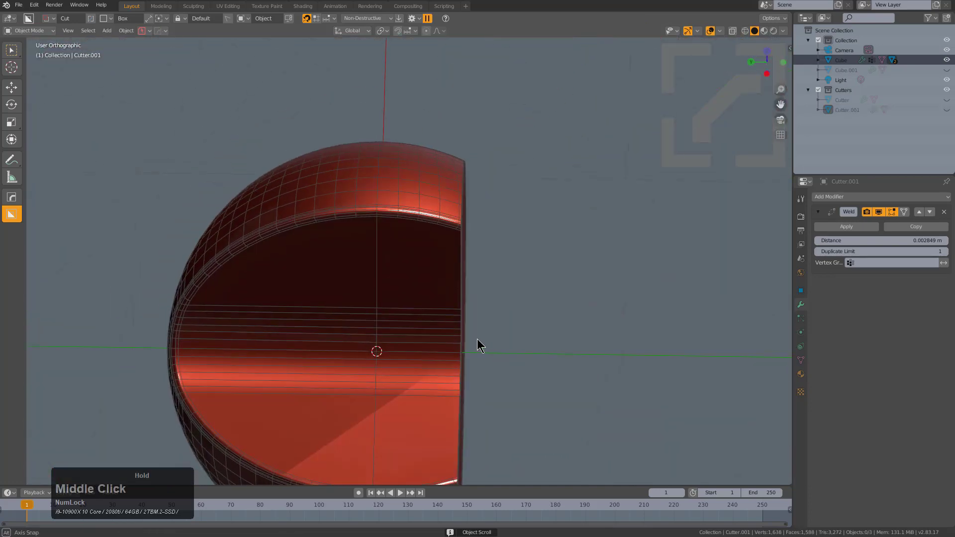
click(397, 306)
Use HardOps Clone Smart Apply to copy the notch face as Cube.002 and inset it.
middle_click(411, 303)
middle_click(431, 290)
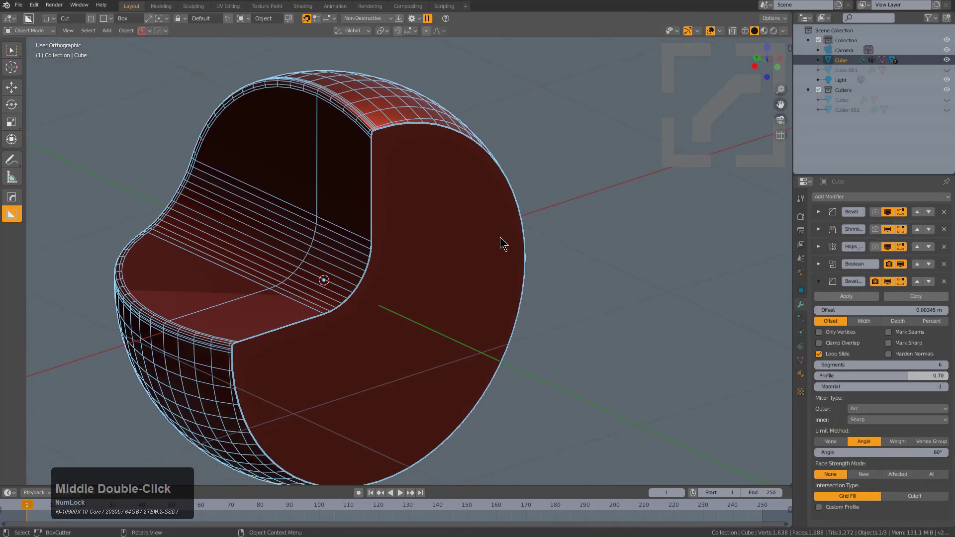
key(q)
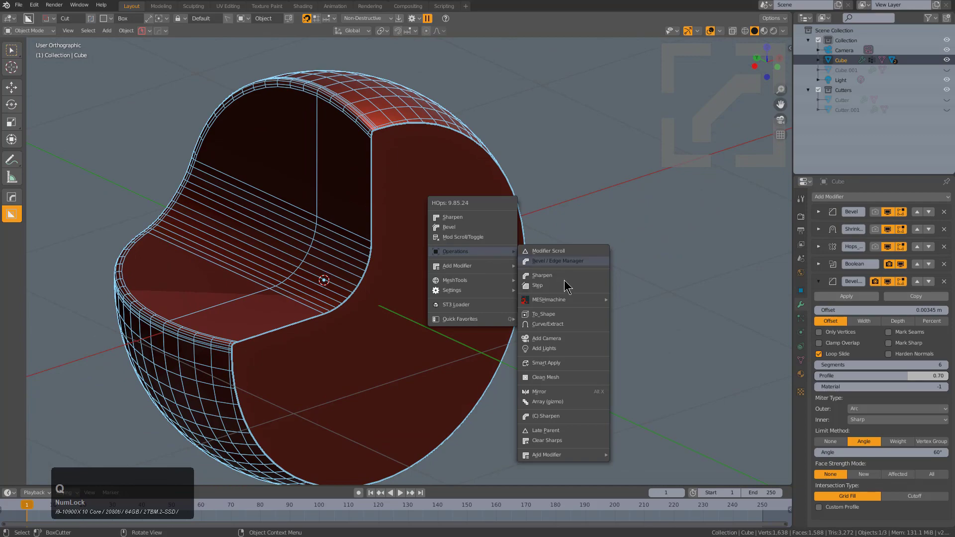
key(shift+Num_Lock)
click(553, 359)
middle_click(428, 276)
middle_click(376, 288)
key(3)
click(397, 275)
middle_click(423, 287)
scroll(up, 3)
middle_click(513, 293)
scroll(up, 3)
key(i)
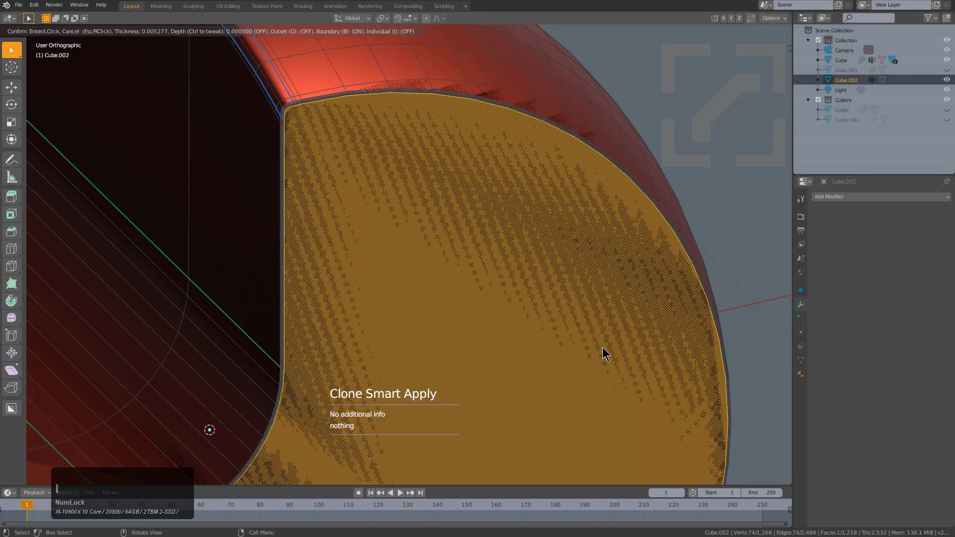
click(604, 350)
Invert the selection and delete the unwanted faces, leaving only the panel.
scroll(down, 3)
middle_click(528, 261)
key(ctrl+i)
key(x)
click(497, 276)
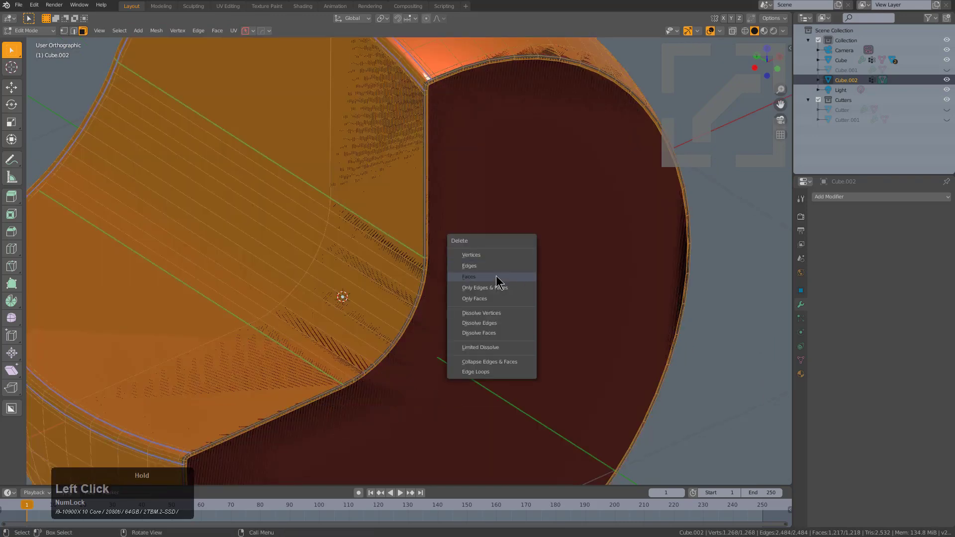
middle_click(521, 255)
key(q)
Give the panel a Solidify modifier with roughly 0.155 thickness and centred offset.
click(584, 281)
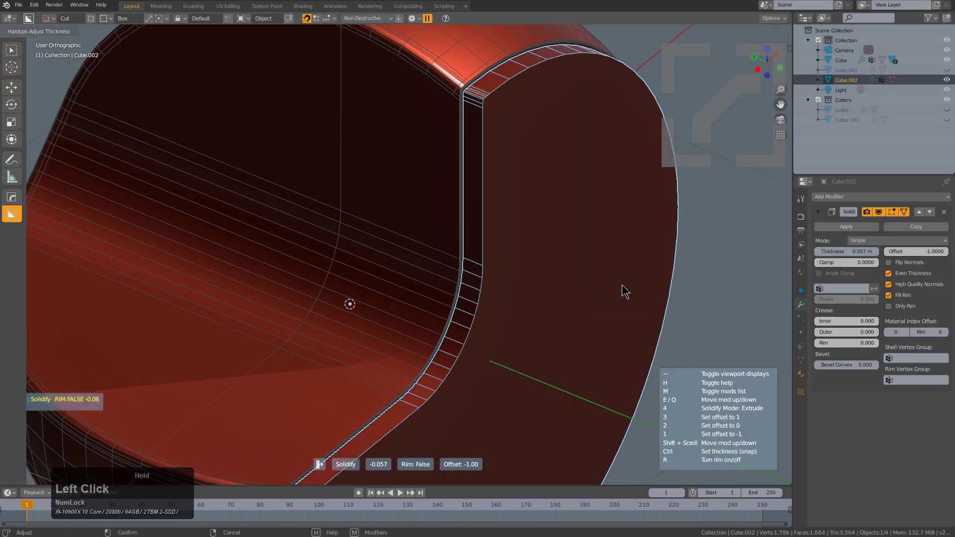
key(2)
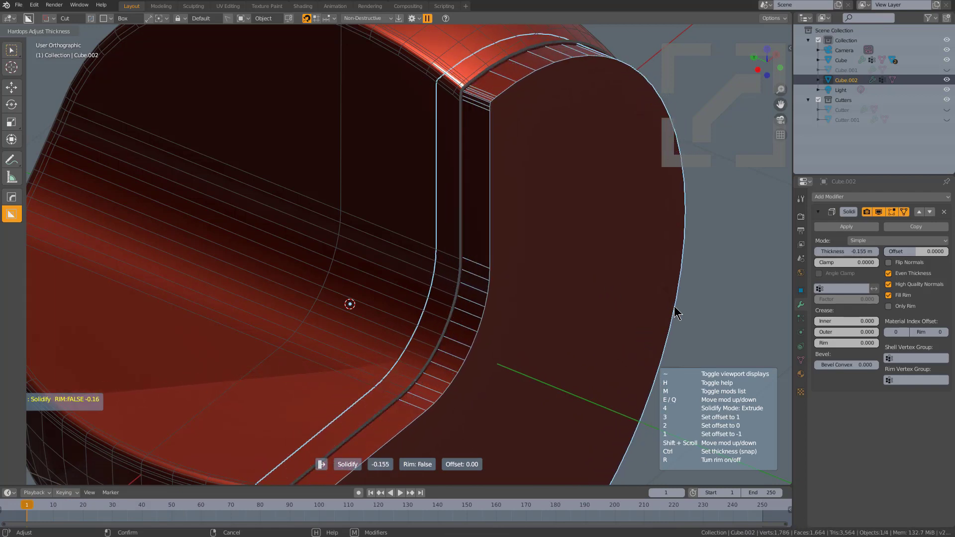
click(693, 310)
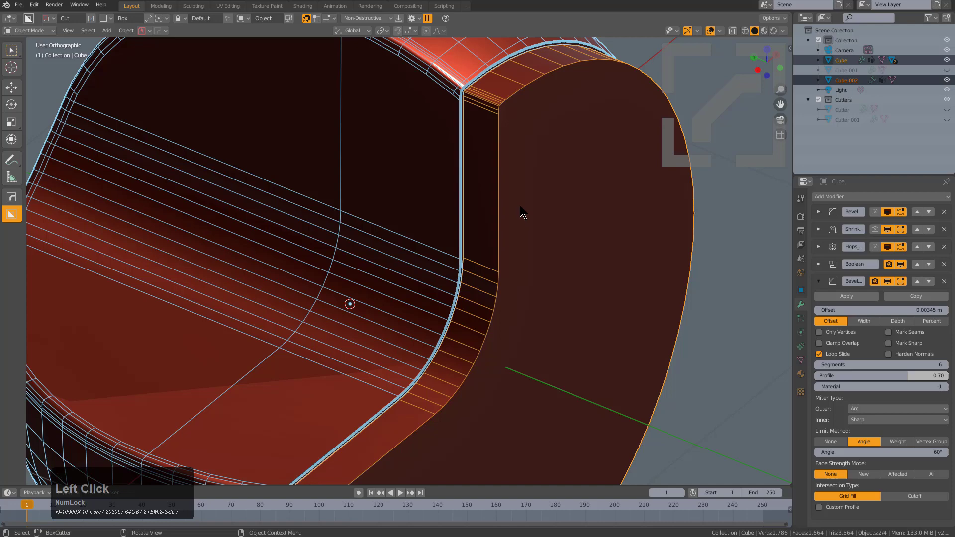
Boolean-difference the panel Cube.002 into the sphere with HardOps, recessing it as an inset.
key(q)
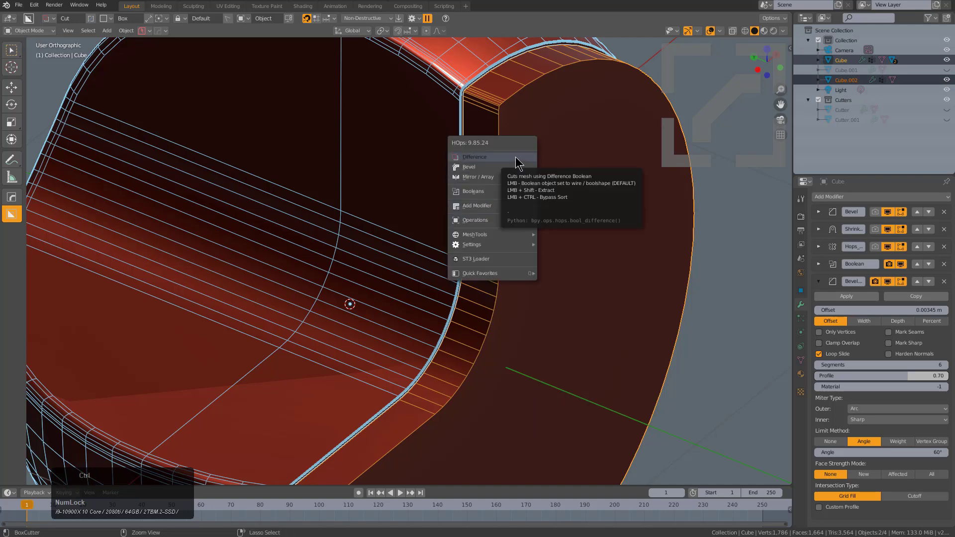
click(517, 157)
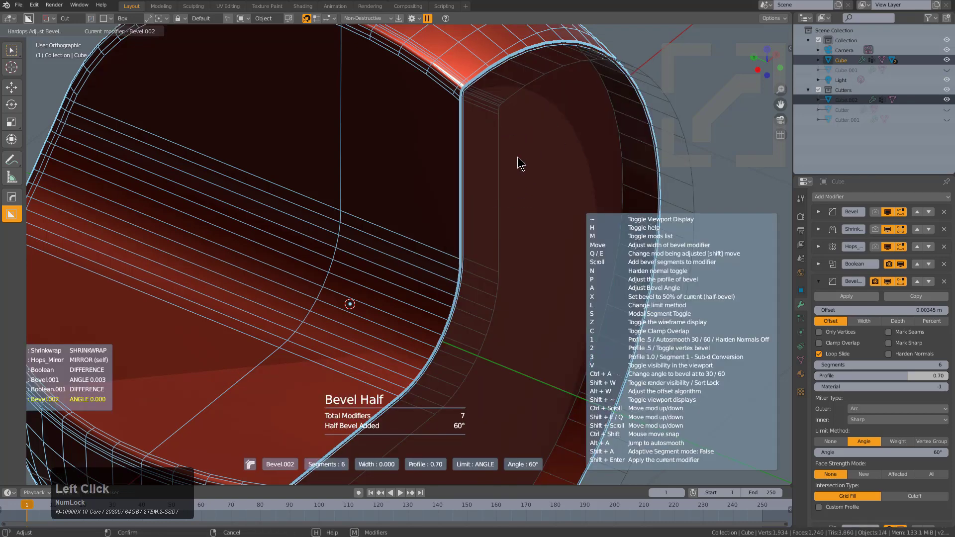
click(510, 156)
middle_click(557, 187)
scroll(down, 3)
middle_click(460, 258)
scroll(up, 3)
middle_click(434, 193)
scroll(up, 3)
middle_click(457, 285)
Adjust the width of the Bevel Half added around the inset's edges.
key(q)
click(426, 269)
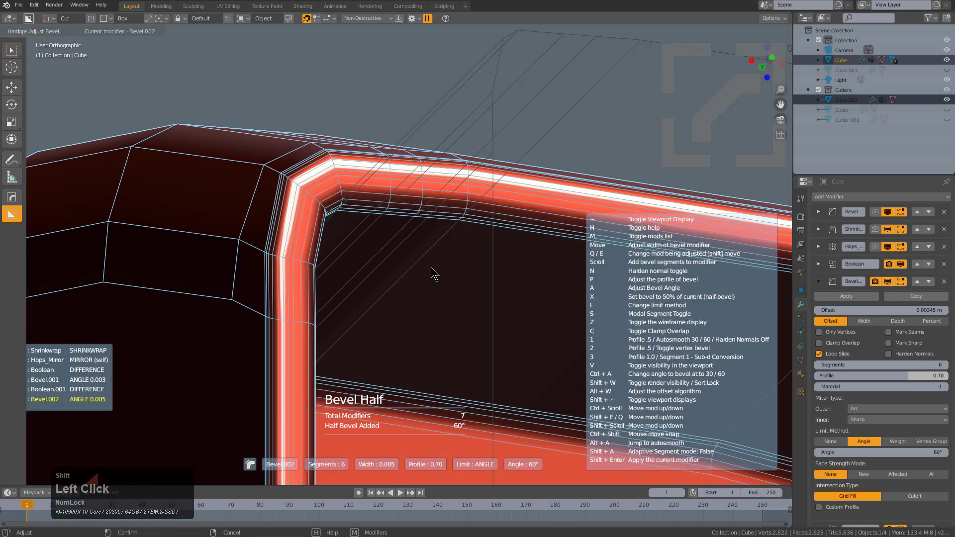
scroll(down, 3)
middle_click(435, 269)
middle_click(439, 222)
middle_click(483, 306)
scroll(down, 3)
Select the panel and reverse its Solidify thickness to about -0.206, growing inward.
click(544, 287)
click(539, 285)
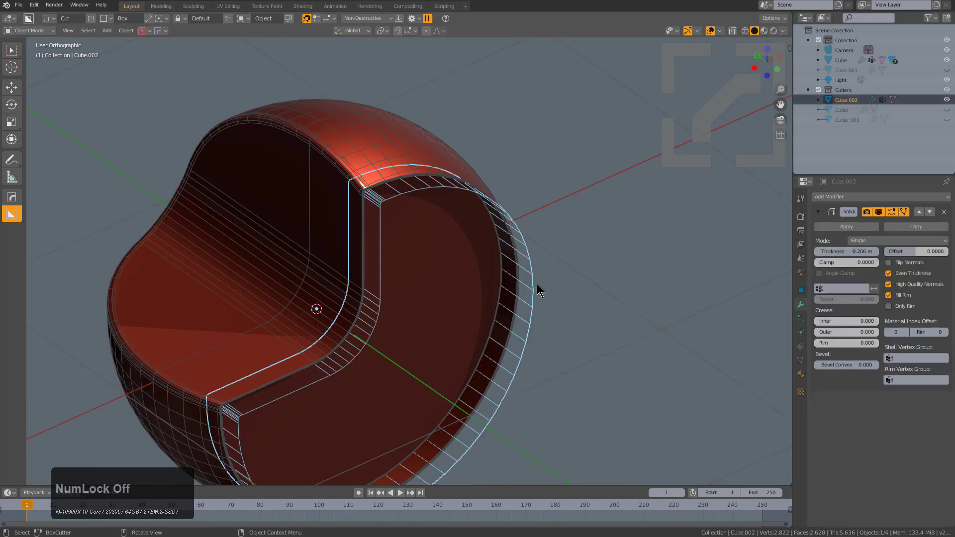
key(KP_7)
scroll(up, 3)
Switch BoxCutter to Ngon mode and draw a first groove outline below the panel edge.
key(d)
click(423, 294)
middle_click(315, 207)
click(215, 199)
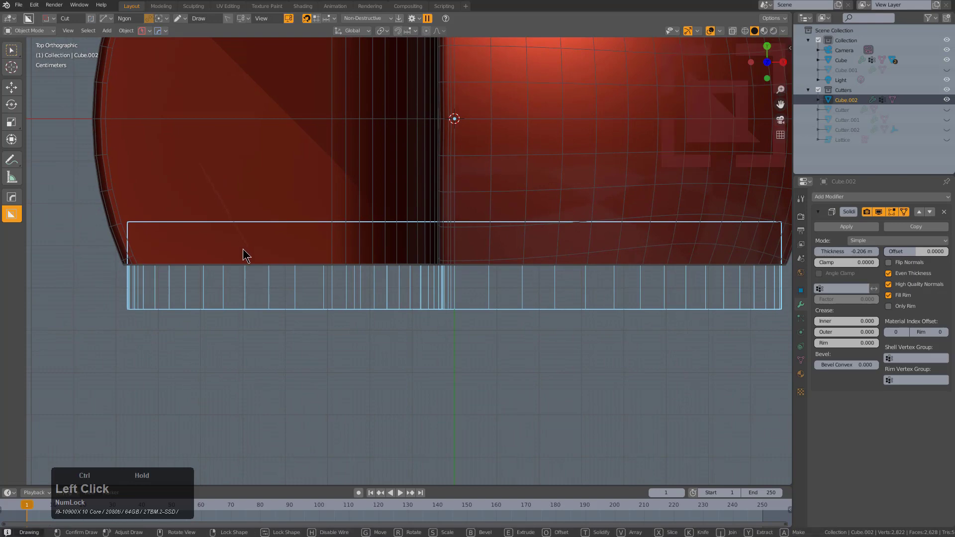
double_click(596, 175)
click(596, 175)
double_click(596, 175)
middle_click(592, 220)
scroll(down, 3)
middle_click(460, 255)
scroll(down, 3)
middle_click(446, 266)
click(500, 176)
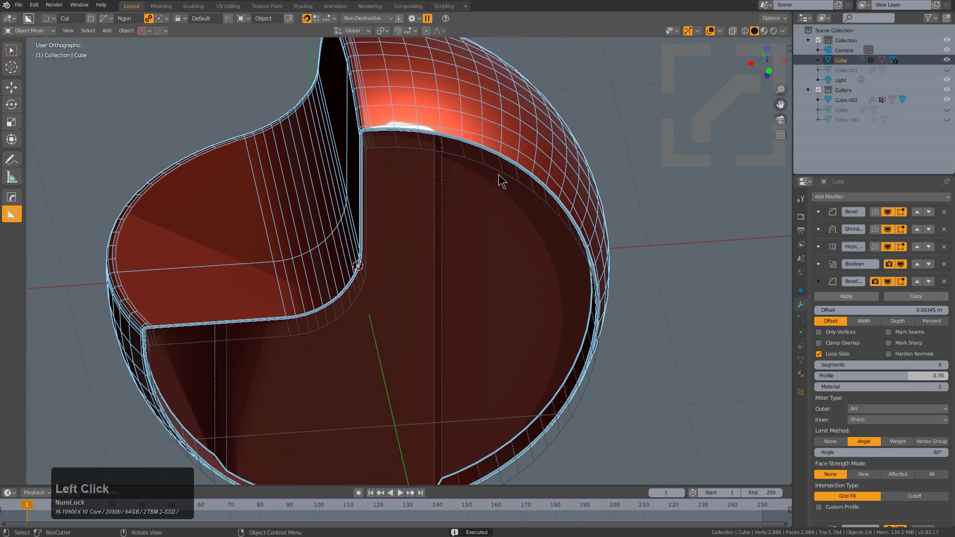
click(504, 172)
From Top Ortho, draw the stepped outline and cut the groove into the inset panel.
key(KP_7)
middle_click(504, 211)
scroll(up, 3)
click(433, 192)
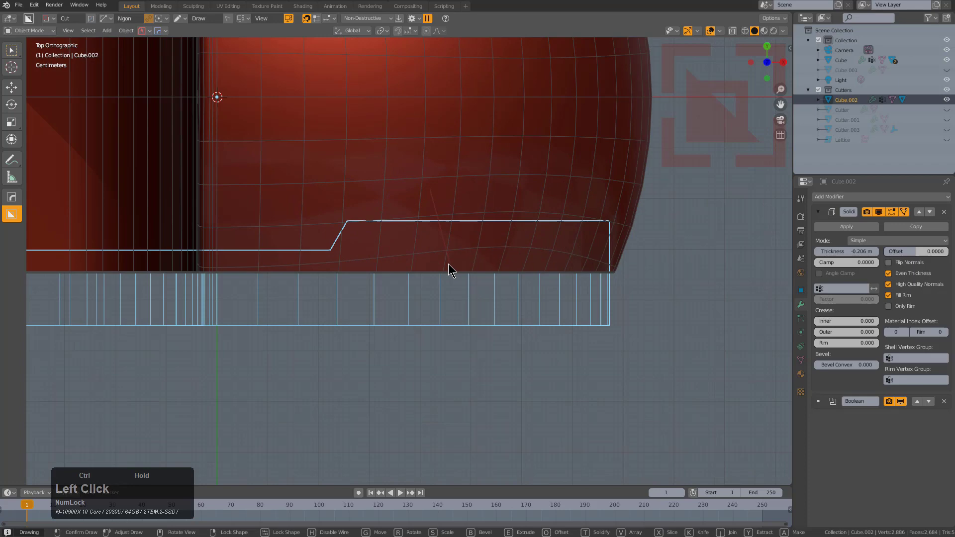
double_click(578, 192)
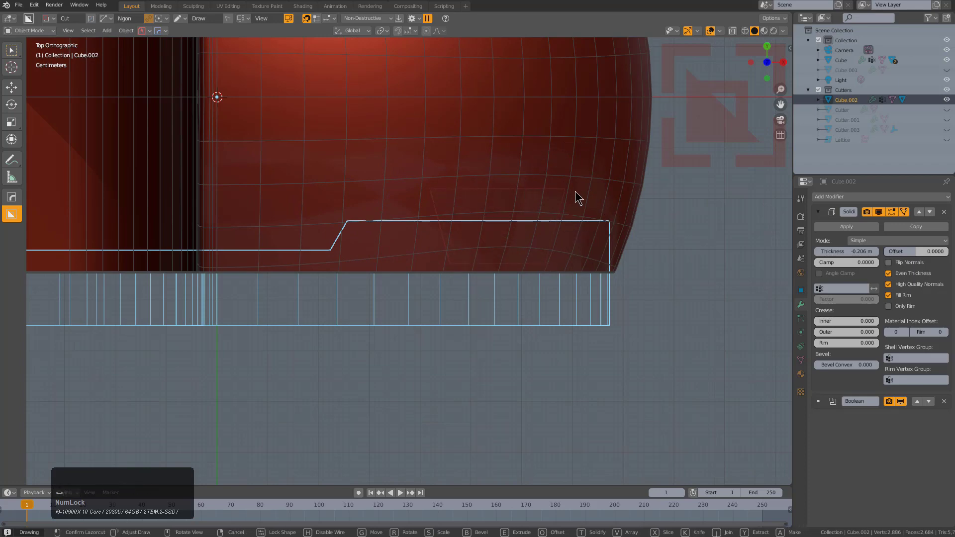
scroll(down, 3)
middle_click(485, 277)
middle_click(430, 257)
key(1)
Change viewport display options and inspect the cut groove from several angles.
middle_click(422, 272)
middle_click(449, 269)
middle_click(485, 215)
key(alt+v)
click(472, 218)
middle_click(462, 252)
scroll(down, 3)
click(339, 307)
middle_click(462, 257)
scroll(up, 3)
middle_click(408, 261)
scroll(up, 3)
Retune the sphere's Bevel.002 angle with the HardOps bevel modal, about 0.003 width.
key(q)
click(465, 249)
scroll(down, 3)
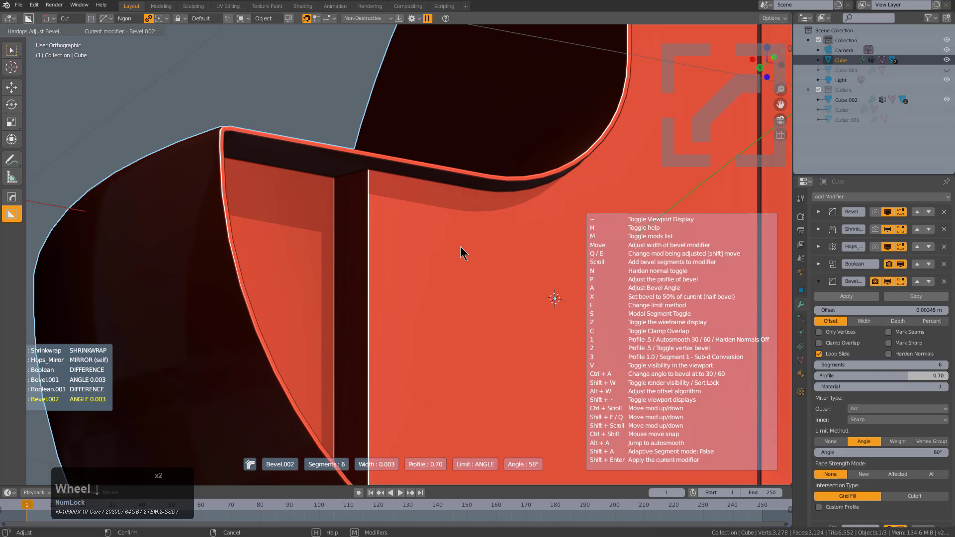
click(465, 250)
scroll(down, 3)
scroll(down, 3)
middle_click(606, 206)
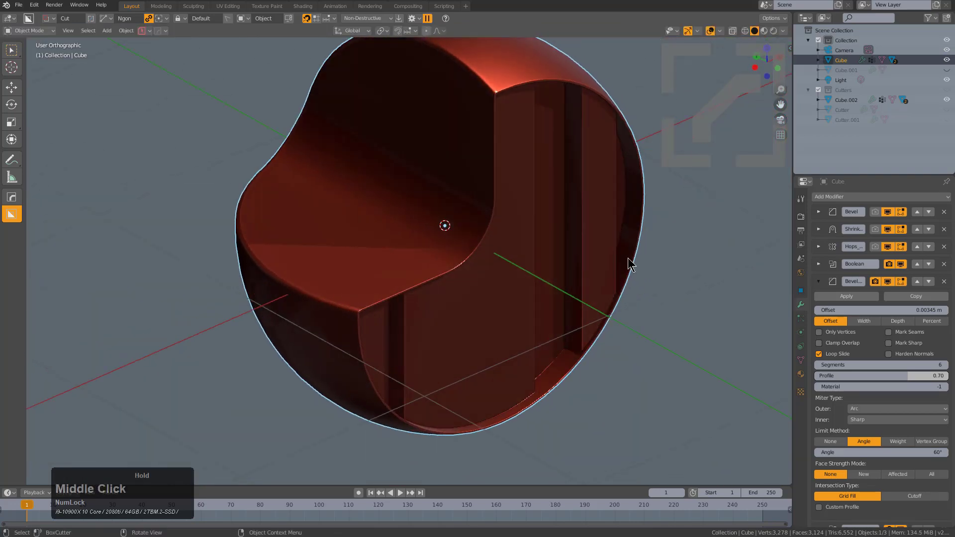
middle_click(532, 269)
middle_click(532, 268)
scroll(down, 3)
Give the sphere the glossy Material.005 using HardOps Material Scroll.
middle_click(489, 290)
click(495, 270)
key(alt+m)
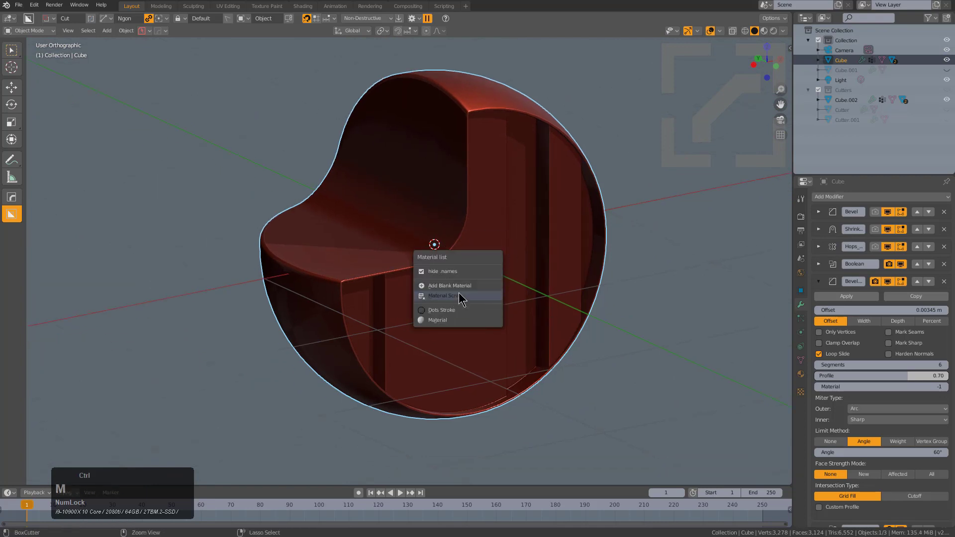
click(464, 298)
scroll(up, 3)
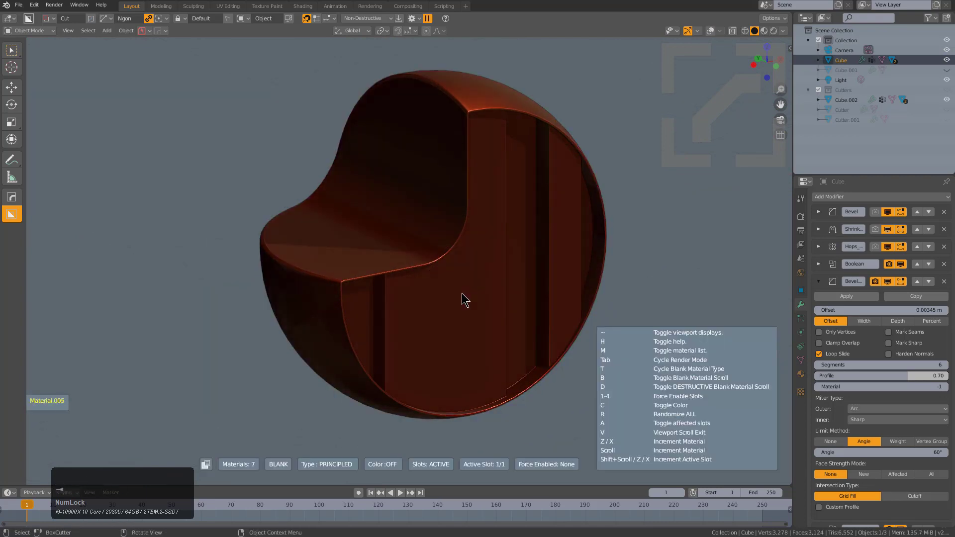
scroll(up, 3)
scroll(down, 3)
scroll(up, 3)
scroll(up, 3)
scroll(up, 3)
scroll(down, 3)
click(466, 295)
middle_click(498, 289)
key(alt+a)
Add a HardOps Camera Turntable and slide Camera.001 along its own axis closer to the sphere.
key(q)
click(515, 285)
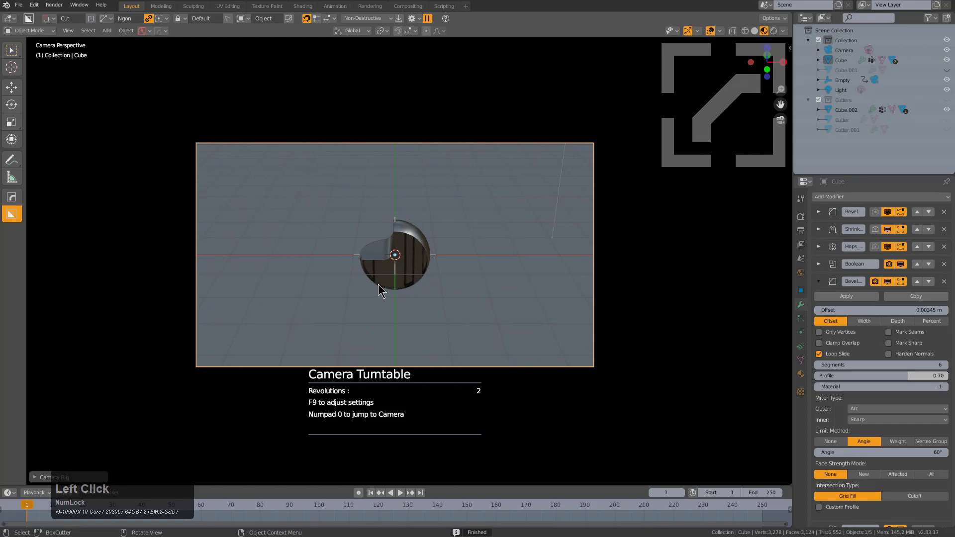
key(g)
key(z)
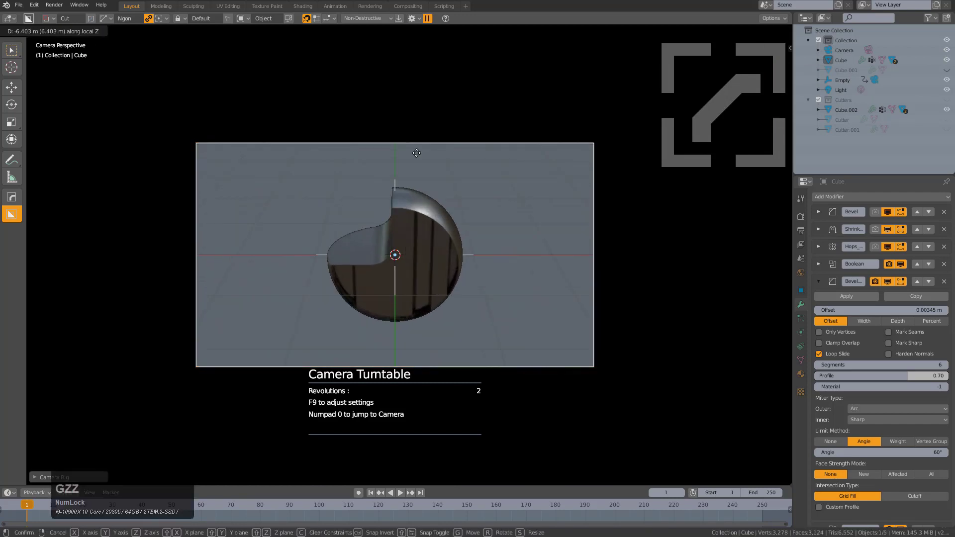
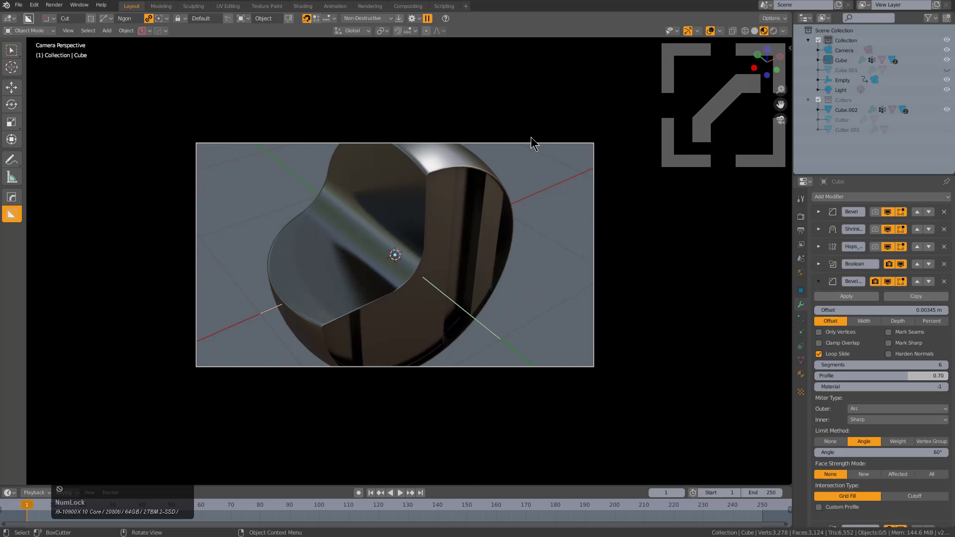
click(533, 145)
key(g)
key(z)
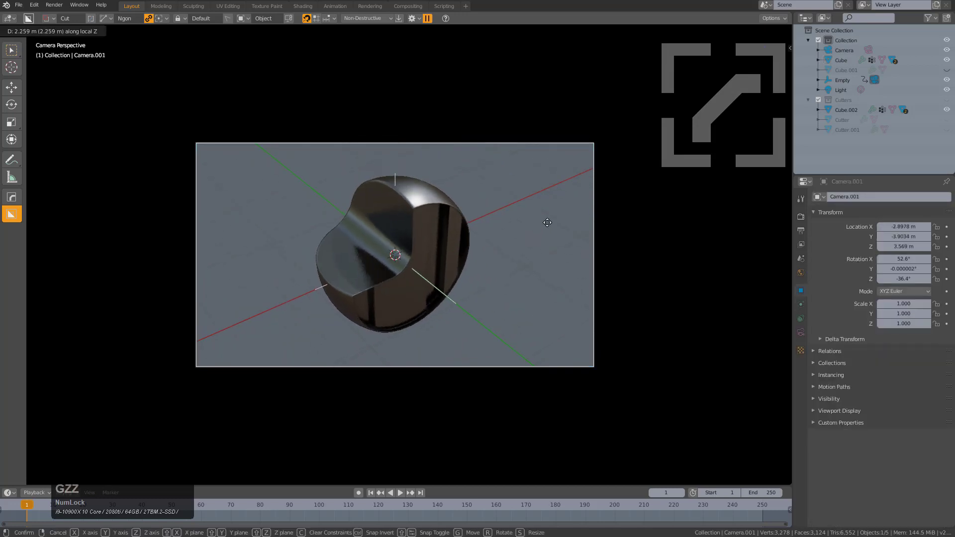
click(549, 219)
Switch the viewport to LookDev shading and play the spinning turntable animation.
scroll(up, 3)
scroll(up, 3)
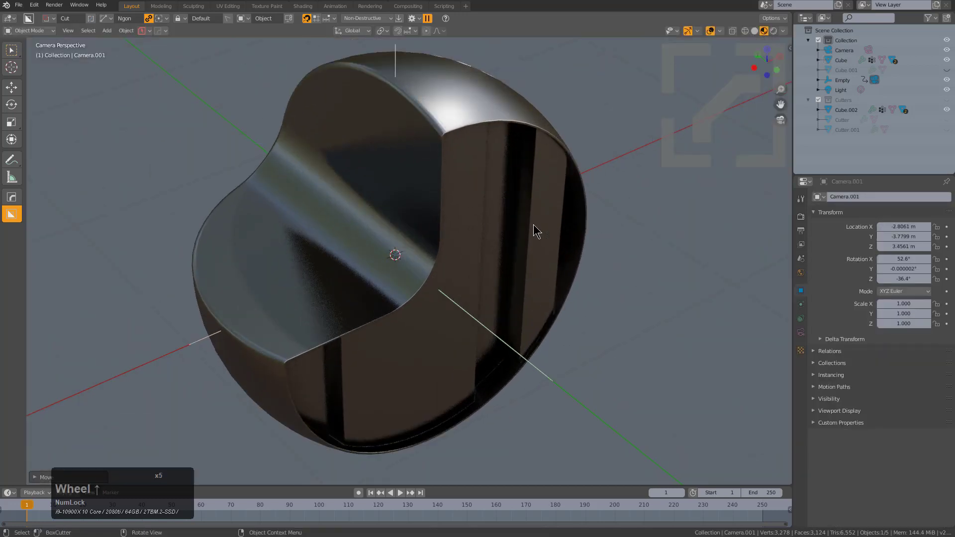
scroll(down, 3)
key(alt+v)
key(s)
key(s)
key(s)
text(VSSSSSs)
click(545, 221)
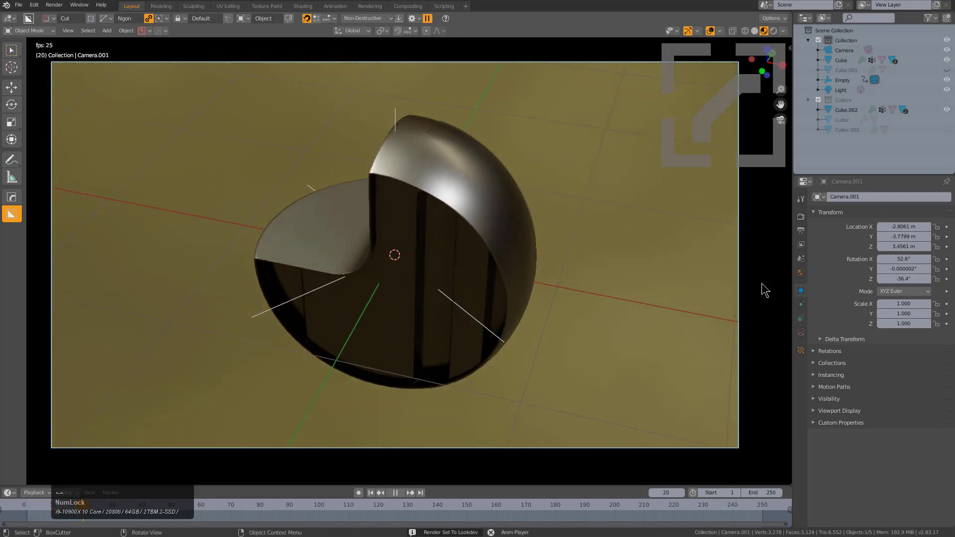